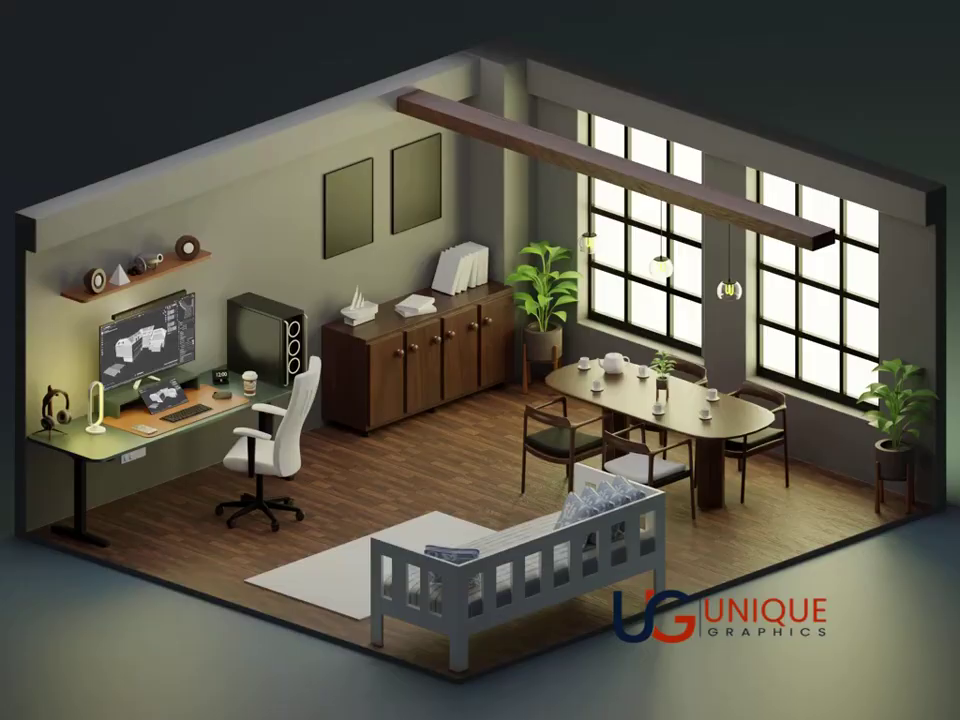
# Bring up the office.blend scene in the 3D viewport for editing.
pyautogui.click(744, 155)
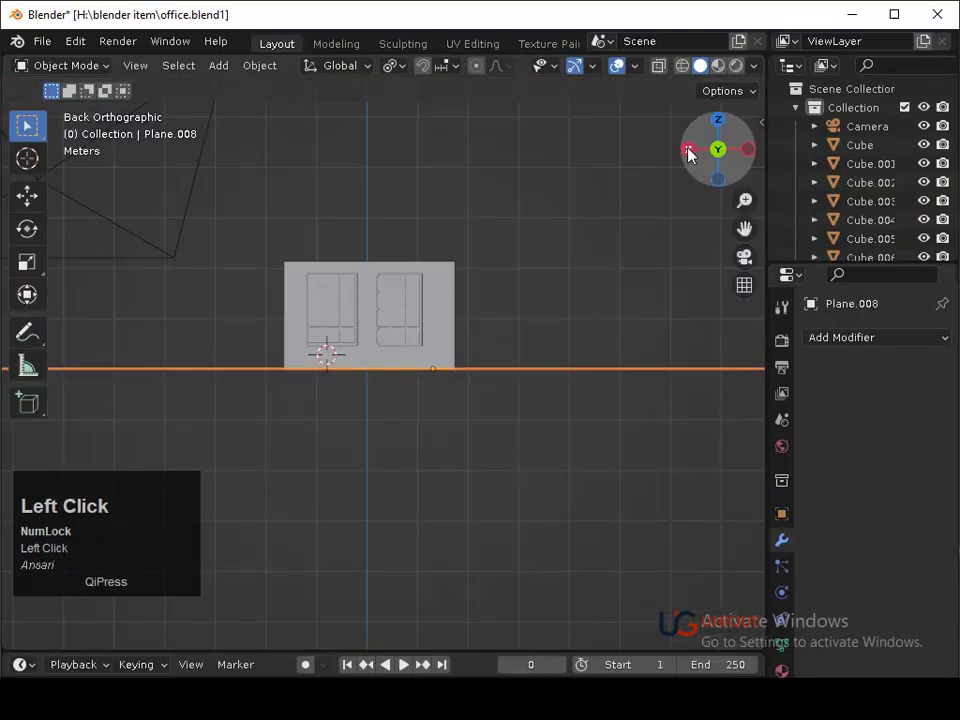
# View the room from the right and place the 3D cursor at the top of the wall.
pyautogui.moveTo(548, 279); pyautogui.dragTo(537, 358)
pyautogui.middleClick(531, 358)
pyautogui.press('a')
pyautogui.moveTo(568, 394); pyautogui.dragTo(452, 331)
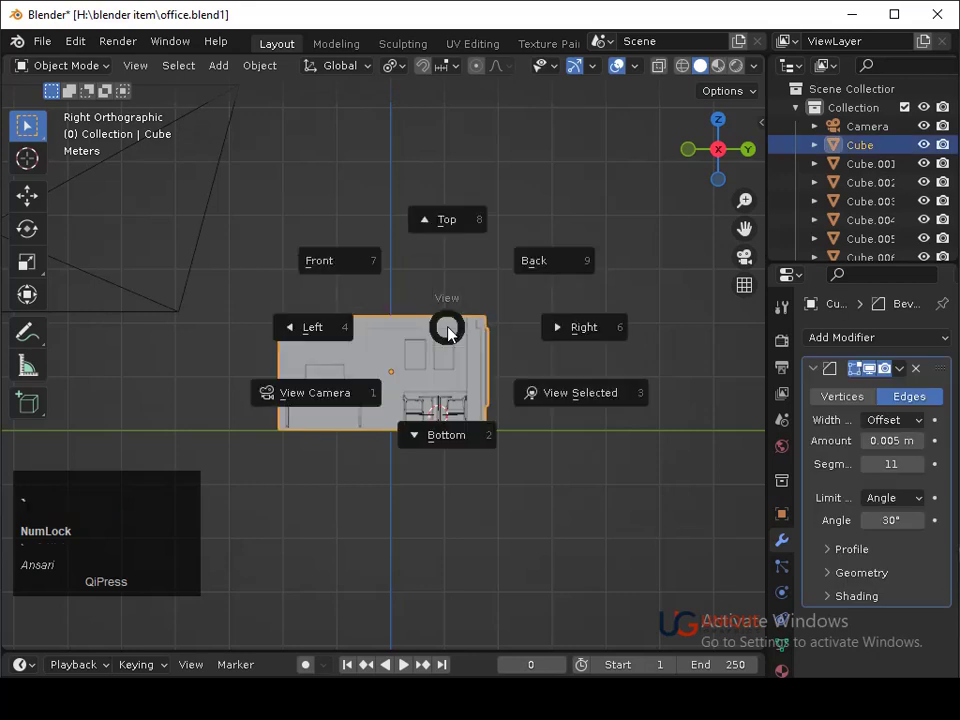
pyautogui.middleClick(481, 336)
pyautogui.rightClick(480, 291)
pyautogui.press('a')
pyautogui.click(548, 244)
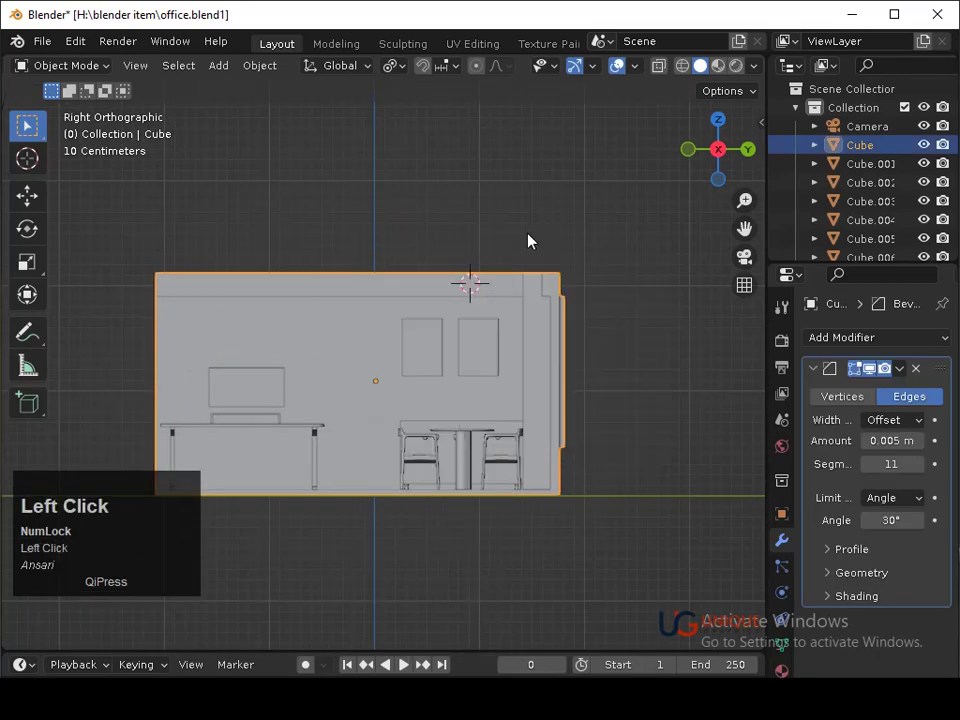
# Enter Edit Mode on the room mesh and start a vertical edge loop across the wall.
pyautogui.press('Tab')
pyautogui.press('ctrl+r')
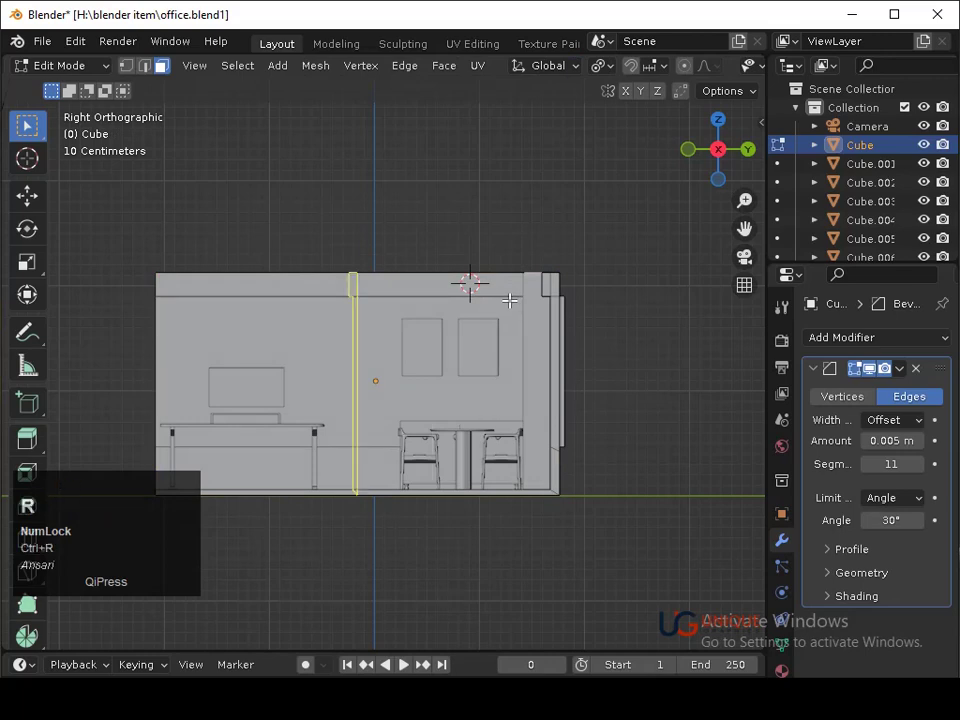
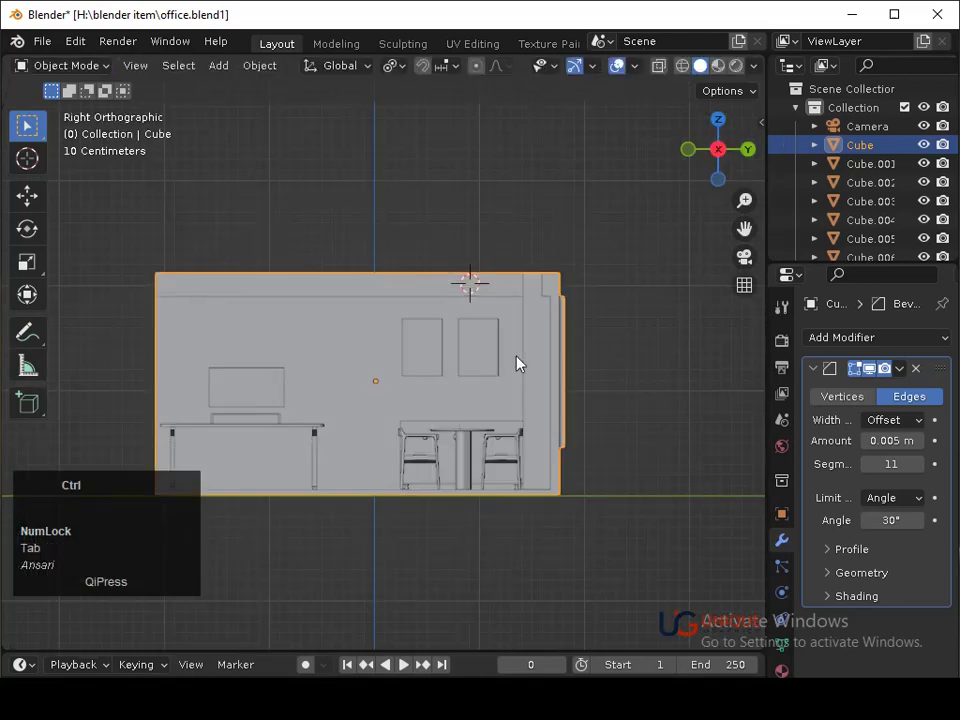
# Add a cube at the 3D cursor and shrink it to a small block.
pyautogui.press('shift+a')
pyautogui.click(563, 355)
pyautogui.press('s')
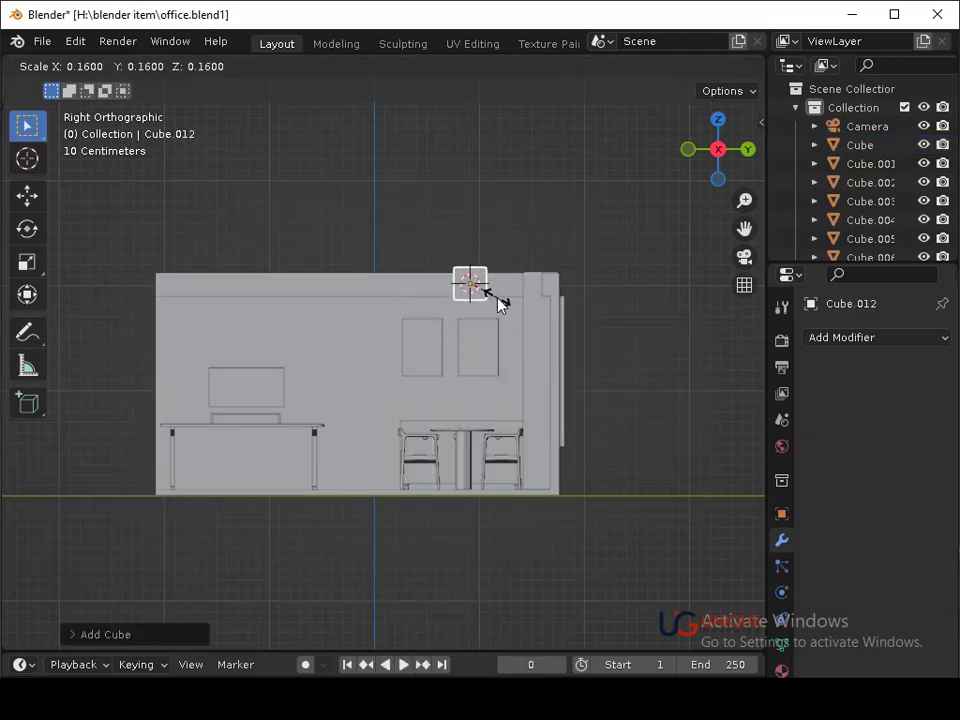
pyautogui.click(492, 294)
# Flatten the block vertically and stretch its end face along X across the ceiling.
pyautogui.press('`')
pyautogui.press('3')
pyautogui.moveTo(496, 304); pyautogui.dragTo(475, 468)
pyautogui.moveTo(475, 468); pyautogui.dragTo(465, 253)
pyautogui.click(465, 253)
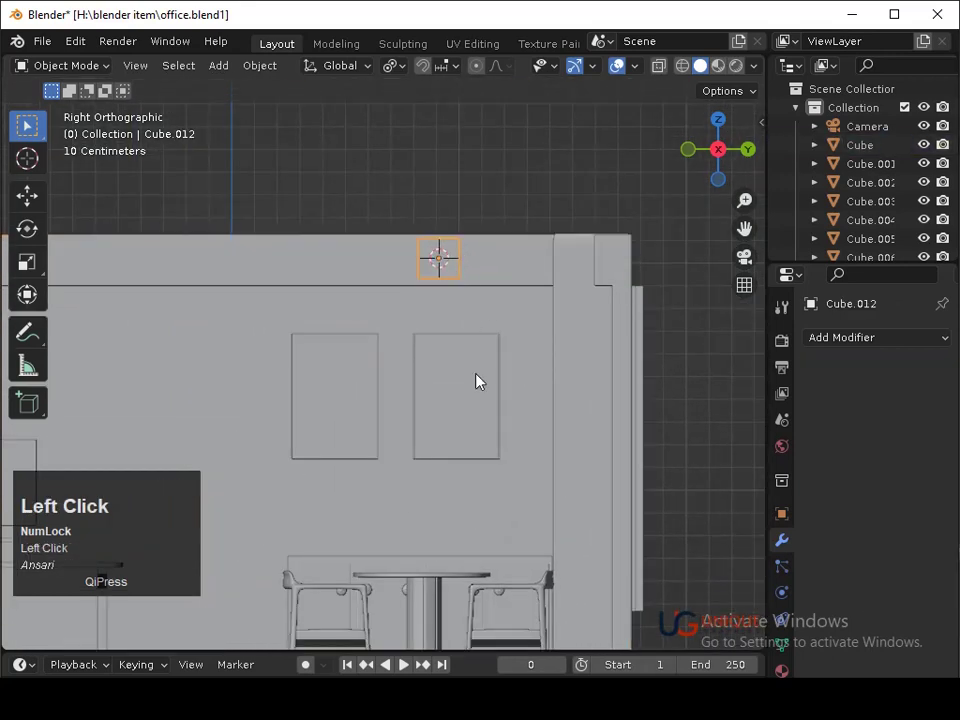
pyautogui.press('z')
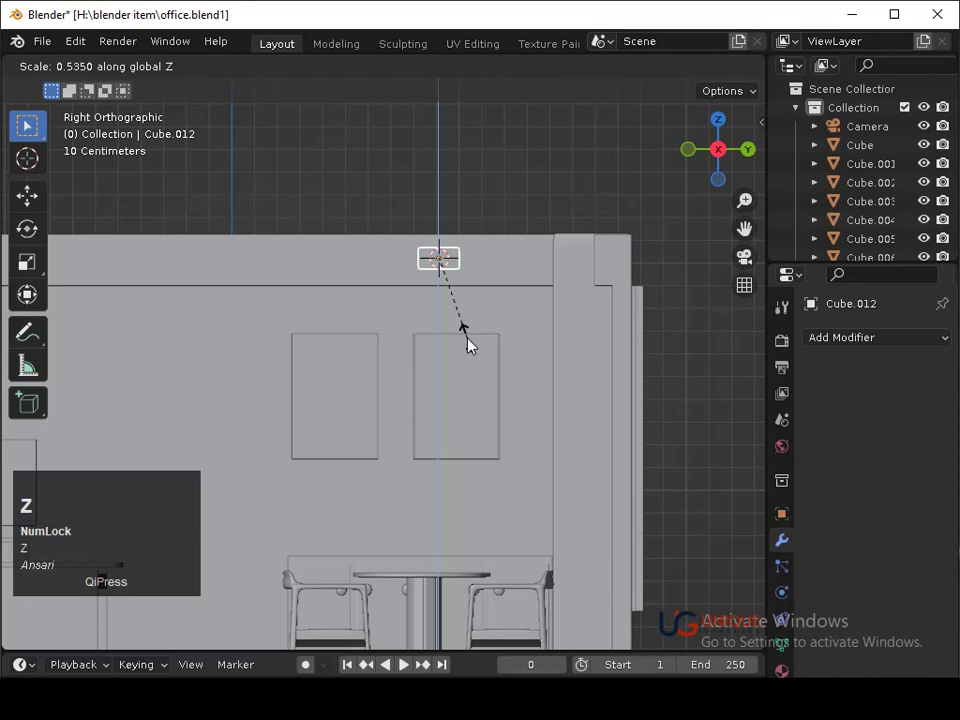
pyautogui.click(478, 345)
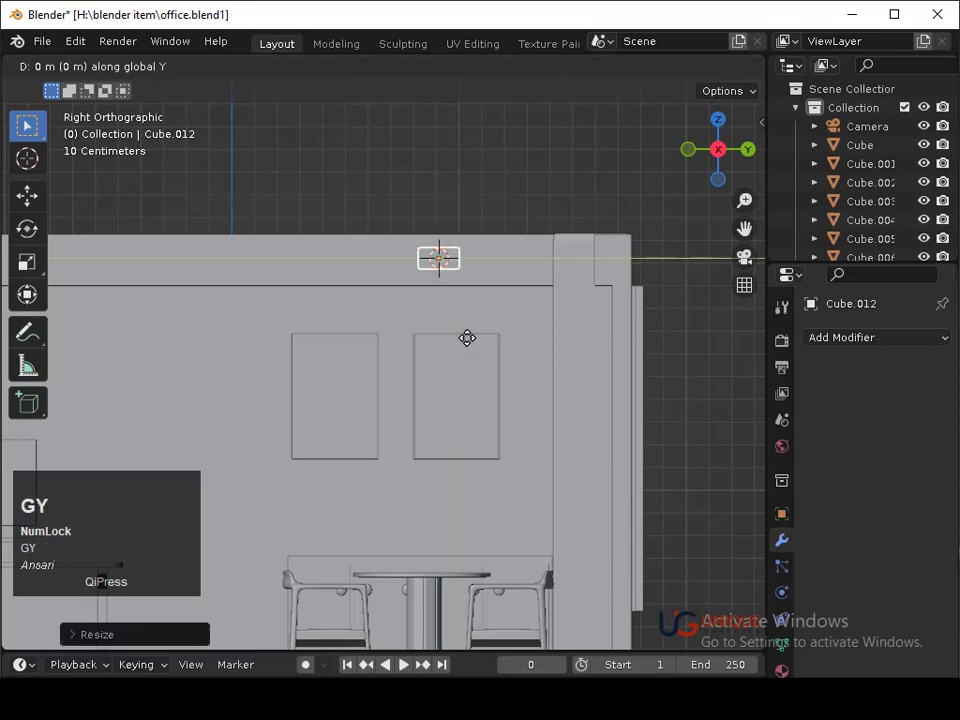
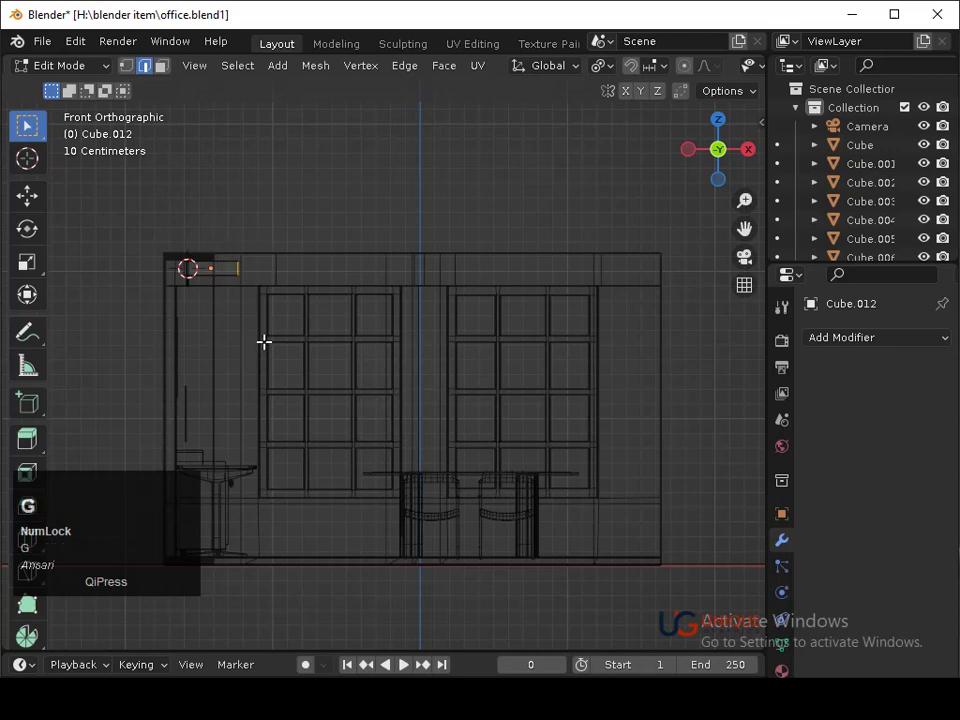
pyautogui.press('x')
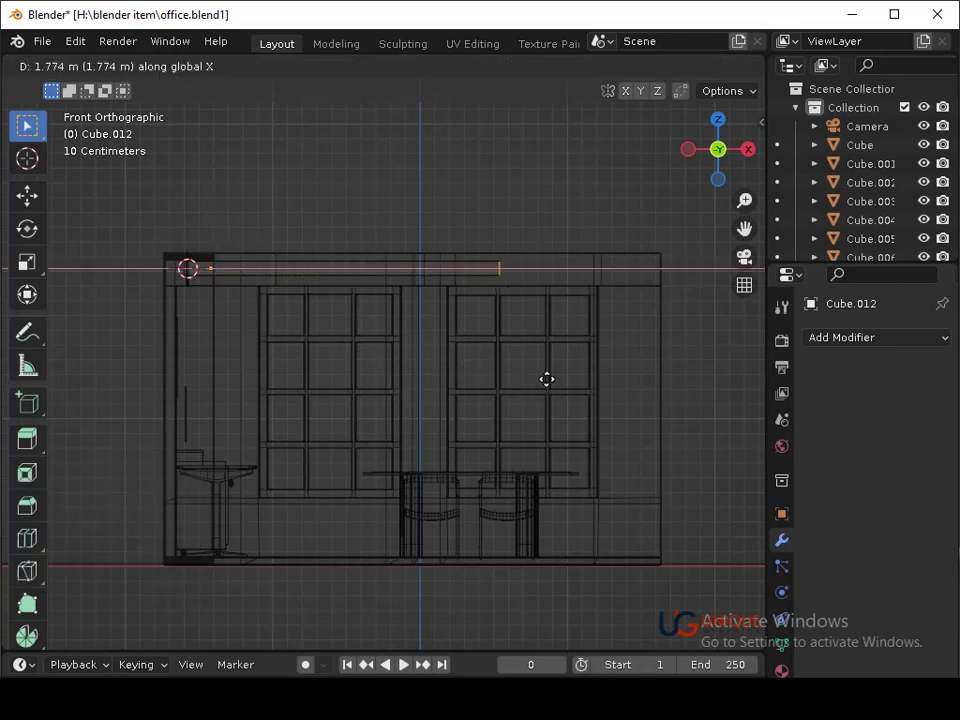
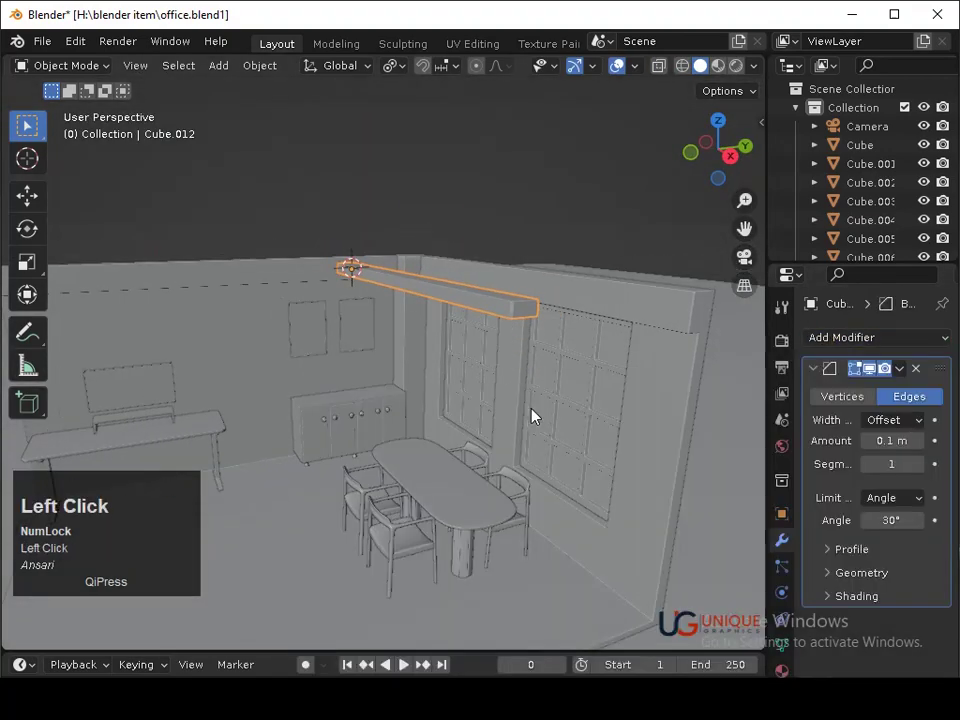
# Apply the beam's transforms and give it a 0.004 m bevel with 5 segments.
pyautogui.moveTo(544, 392); pyautogui.dragTo(929, 377)
pyautogui.click(929, 377)
pyautogui.press('ctrl+a')
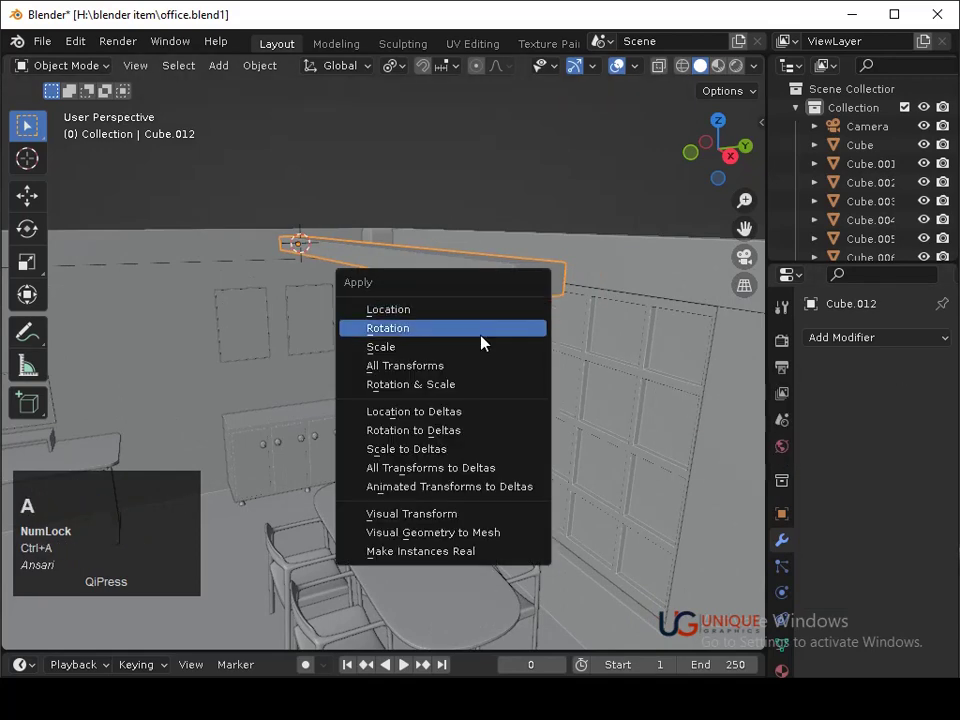
pyautogui.moveTo(490, 345); pyautogui.dragTo(929, 447)
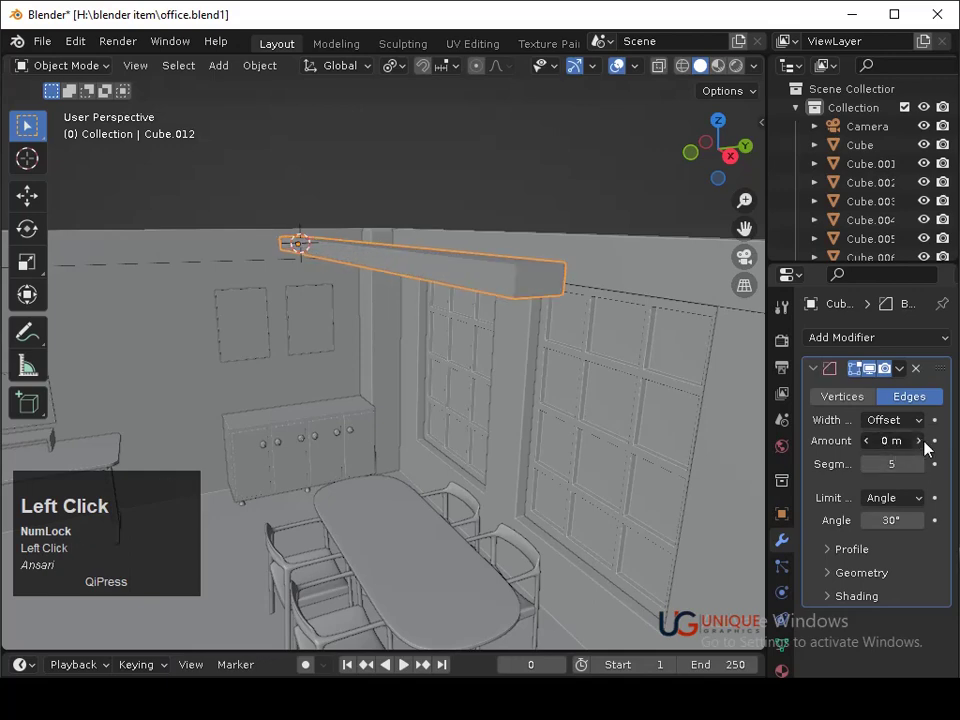
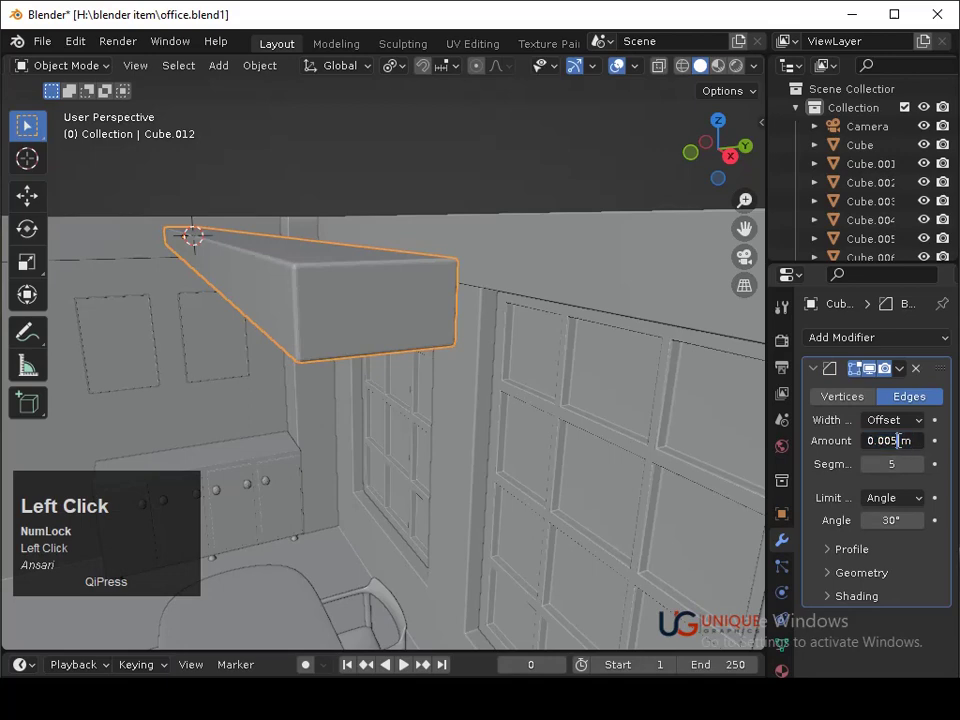
pyautogui.press('Return')
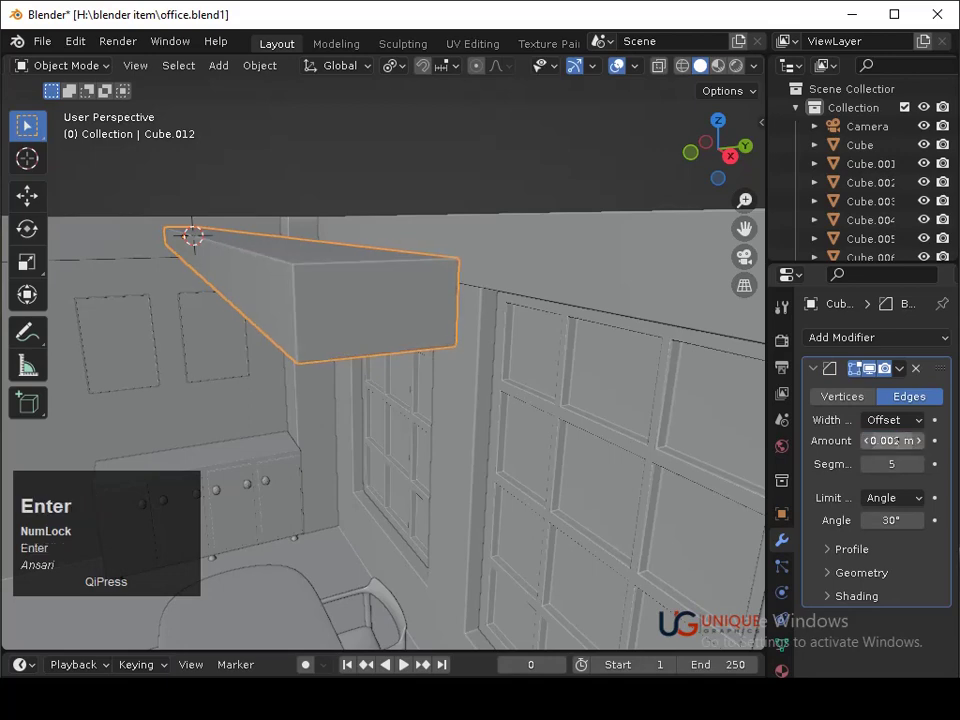
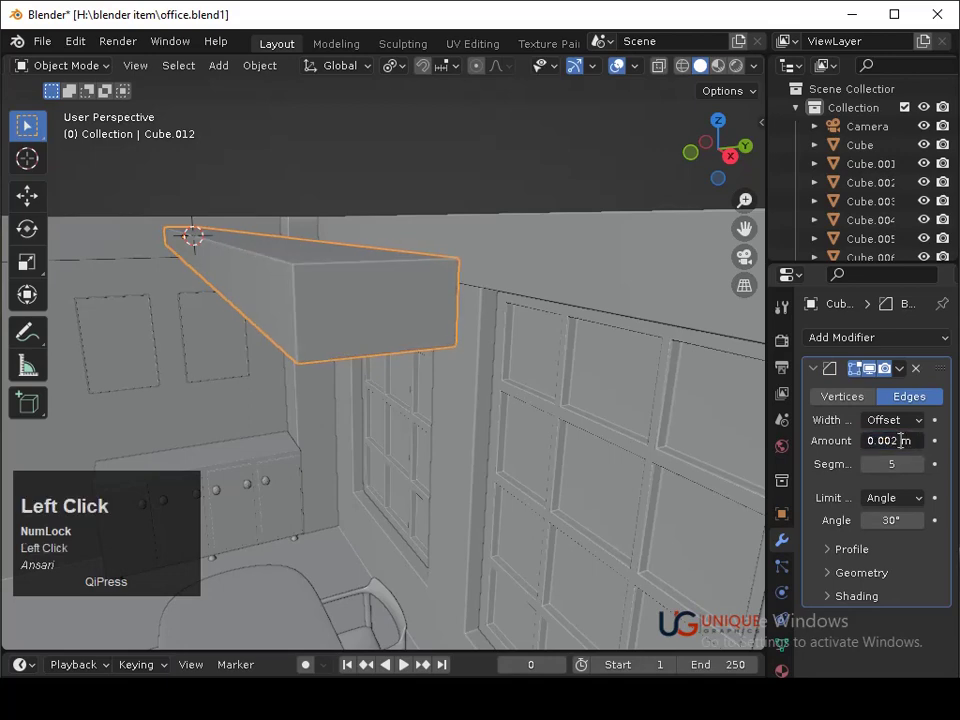
pyautogui.press('Return')
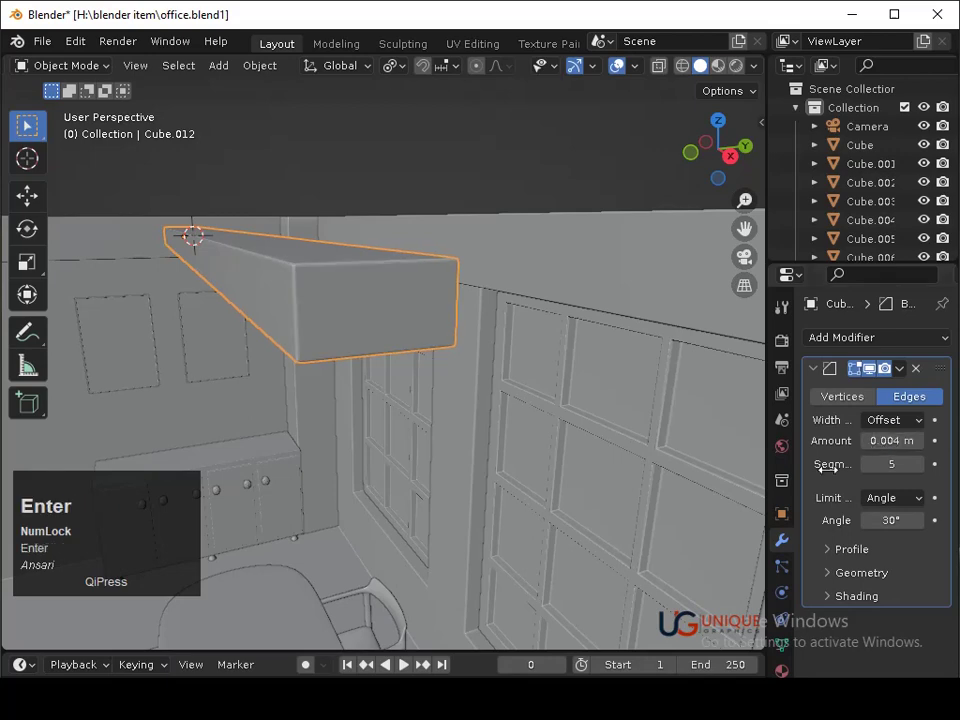
# Save the file and check the beveled beam through the camera view.
pyautogui.press('ctrl+s')
pyautogui.moveTo(453, 335); pyautogui.dragTo(900, 368)
pyautogui.click(900, 368)
pyautogui.press('ctrl+s')
pyautogui.click(553, 215)
pyautogui.moveTo(407, 355); pyautogui.dragTo(511, 584)
pyautogui.click(511, 584)
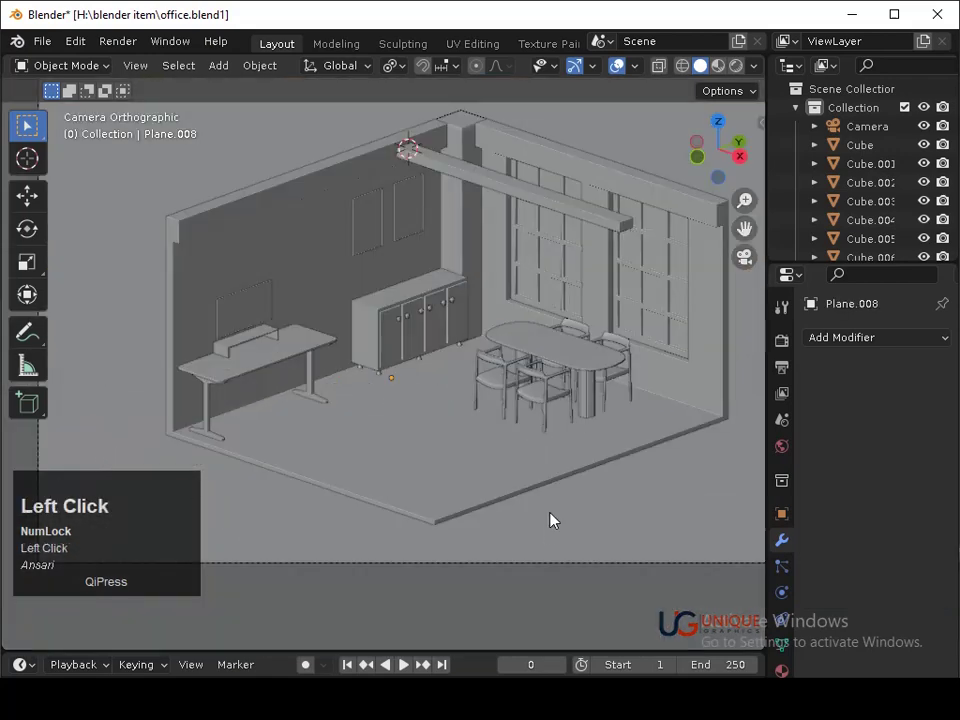
# Select the ceiling beam and shift it sideways along the room's width.
pyautogui.press('ctrl+s')
pyautogui.press('Tab')
pyautogui.click(625, 230)
pyautogui.press('Tab')
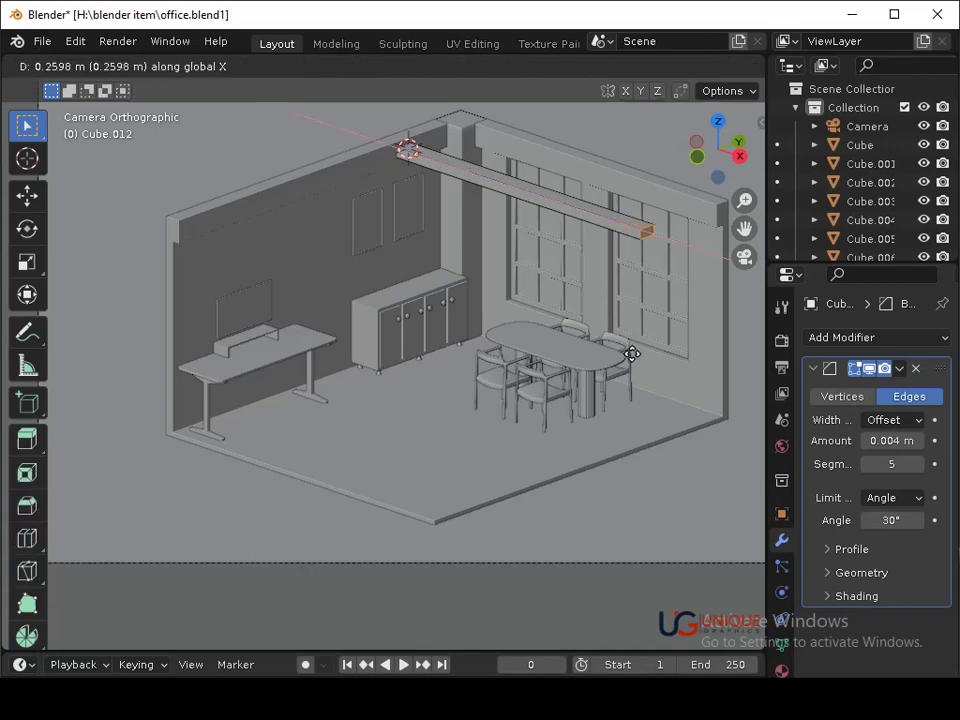
pyautogui.click(647, 360)
pyautogui.press('Tab')
pyautogui.middleClick(648, 365)
pyautogui.click(646, 471)
# Save the office file and switch to the side view with the beam selected.
pyautogui.press('ctrl+s')
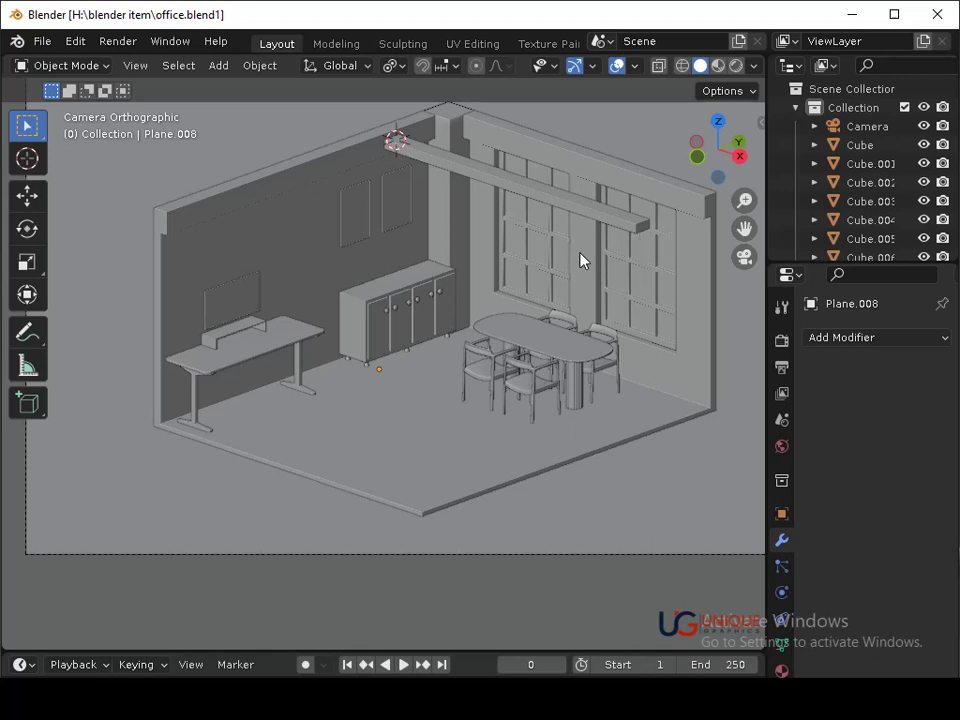
pyautogui.press('ctrl+Num_Lock')
pyautogui.press('ctrl+s')
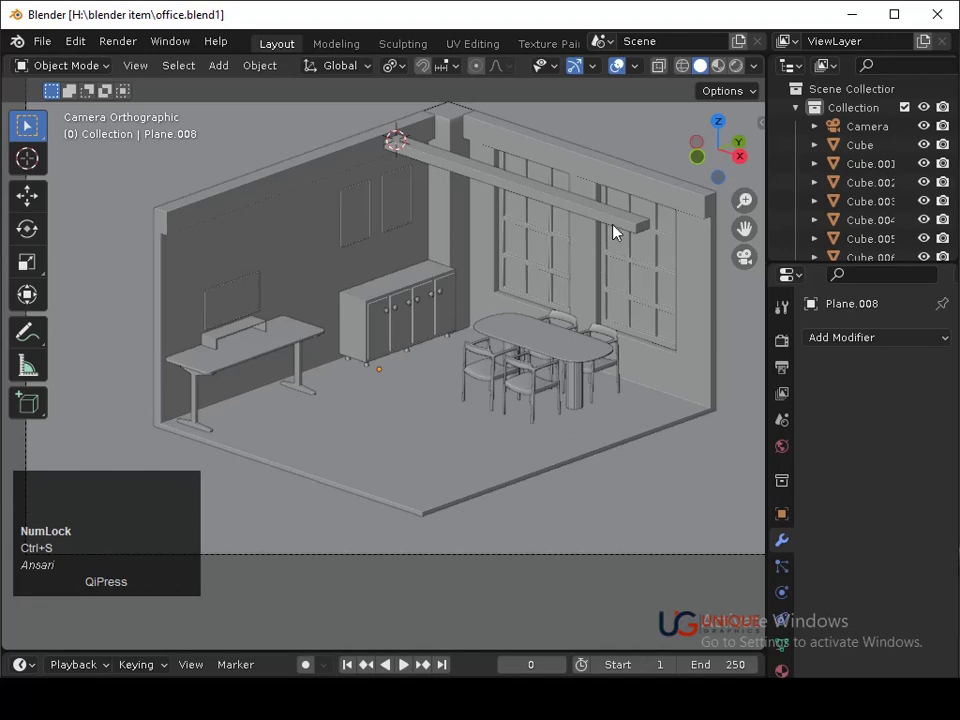
pyautogui.click(753, 159)
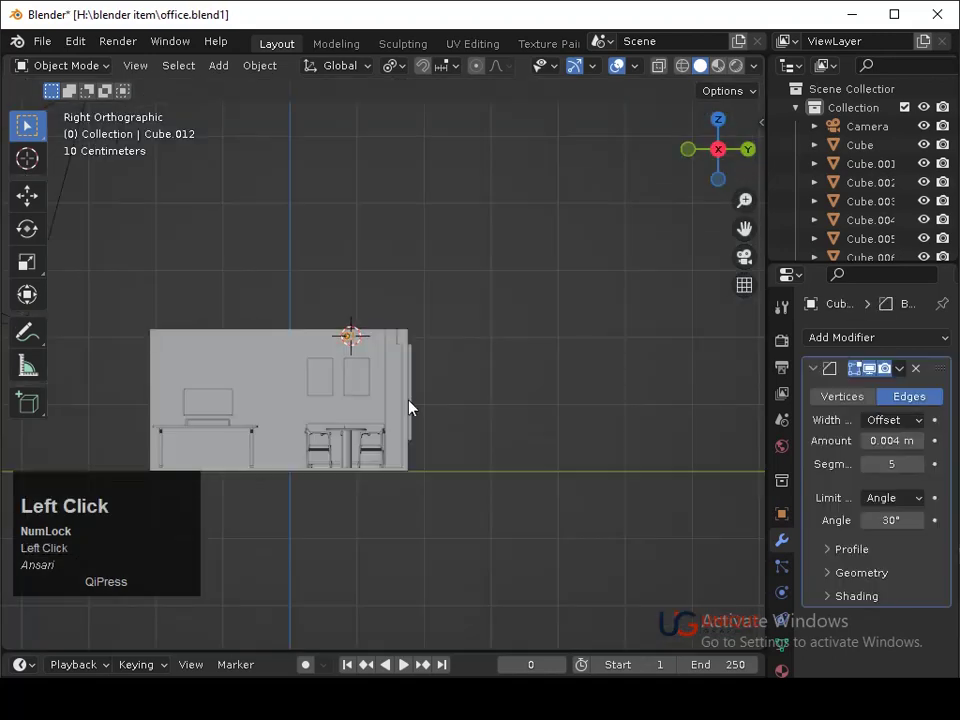
# From top view, place the 3D cursor on the beam above the dining table.
pyautogui.middleClick(452, 465)
pyautogui.middleClick(541, 358)
pyautogui.moveTo(559, 305); pyautogui.dragTo(460, 228)
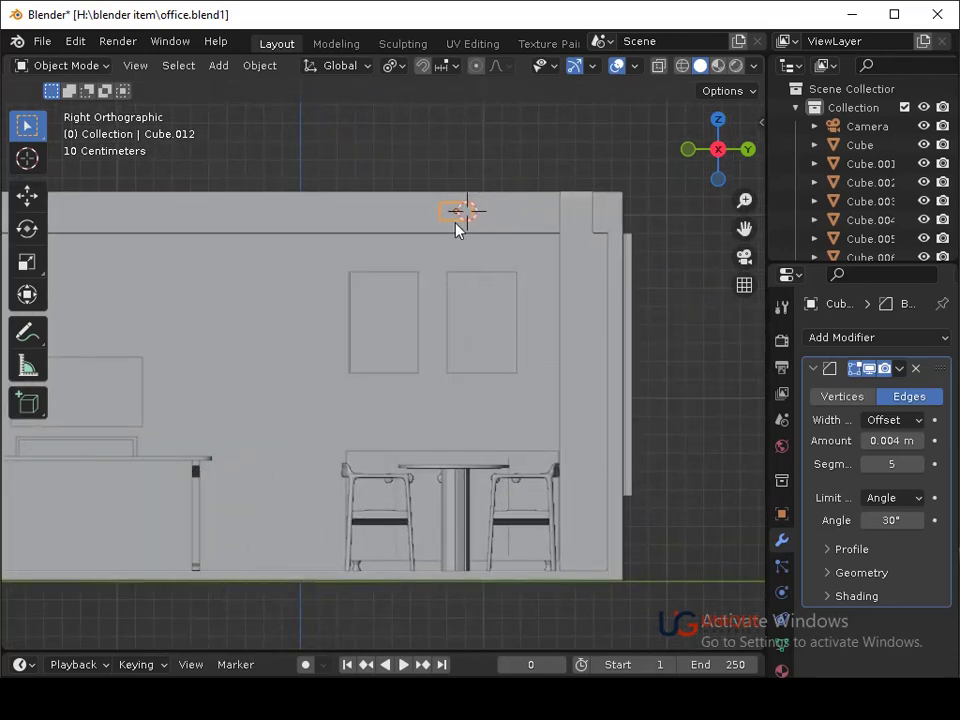
pyautogui.rightClick(460, 228)
pyautogui.click(505, 231)
pyautogui.rightClick(461, 227)
pyautogui.click(728, 122)
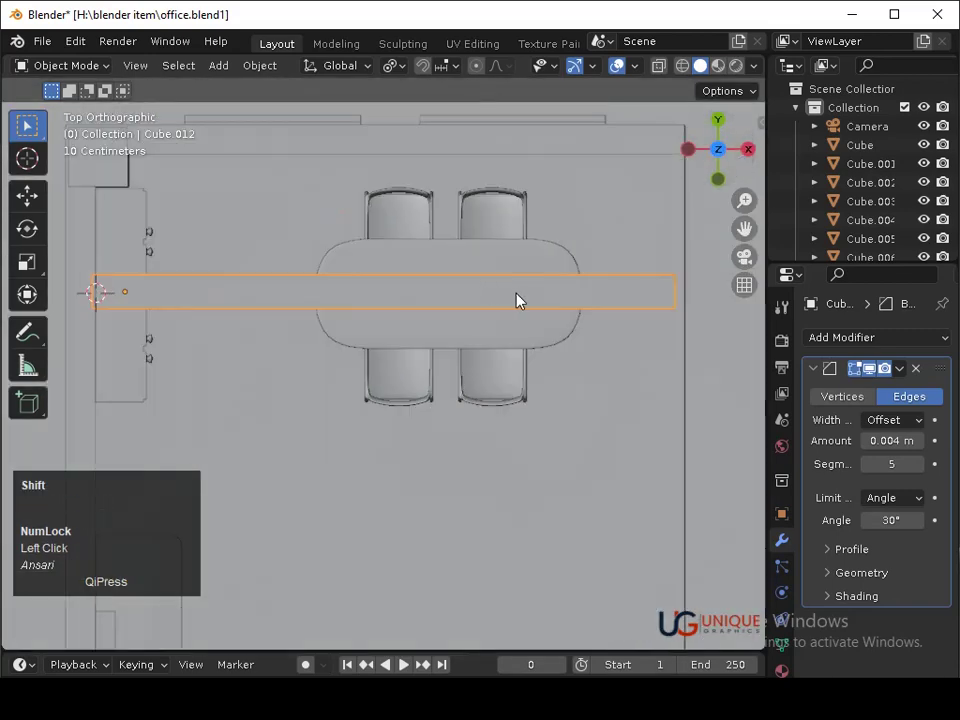
pyautogui.rightClick(553, 300)
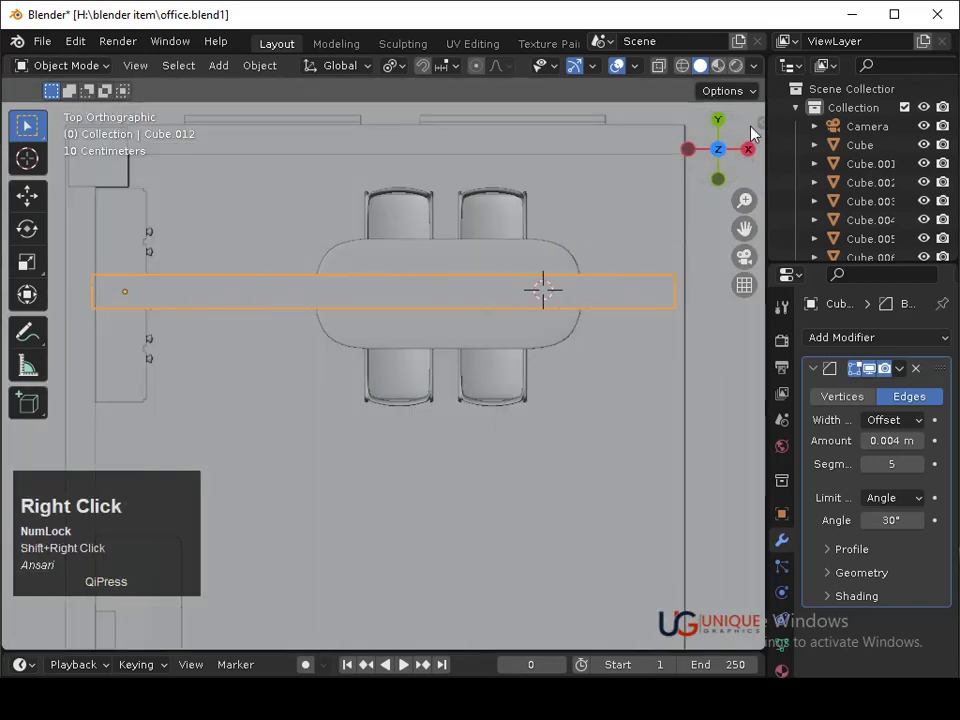
# Return to the right view and bring up the Add Mesh list for a cylinder.
pyautogui.click(759, 154)
pyautogui.press('shift+a')
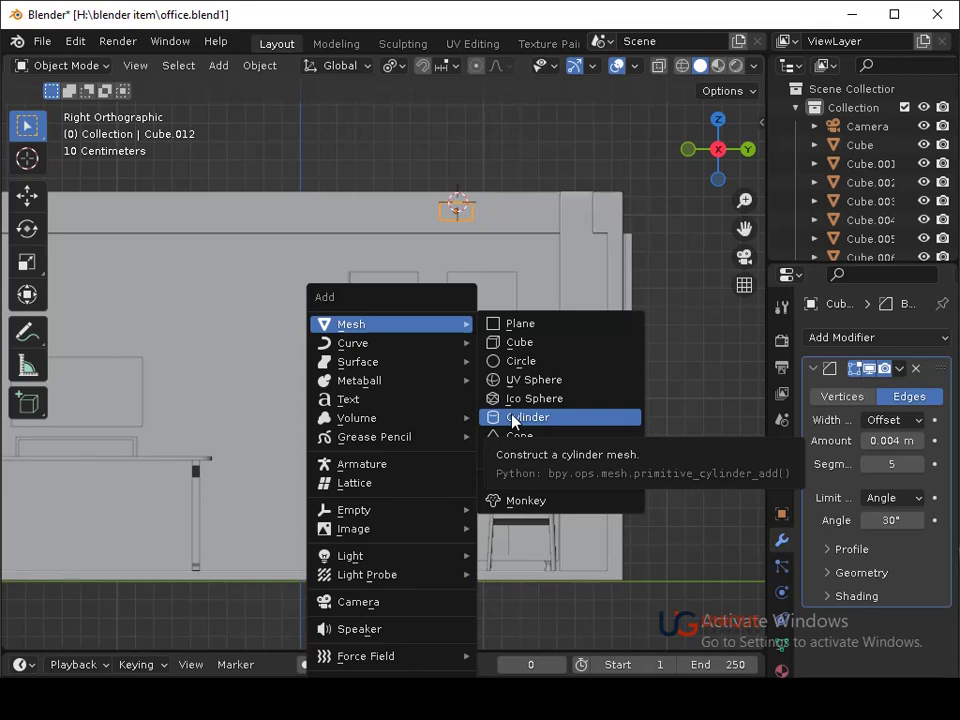
# Add Cylinder.003 and scale it into a thin flat disc under the ceiling beam.
pyautogui.click(522, 421)
pyautogui.press('s')
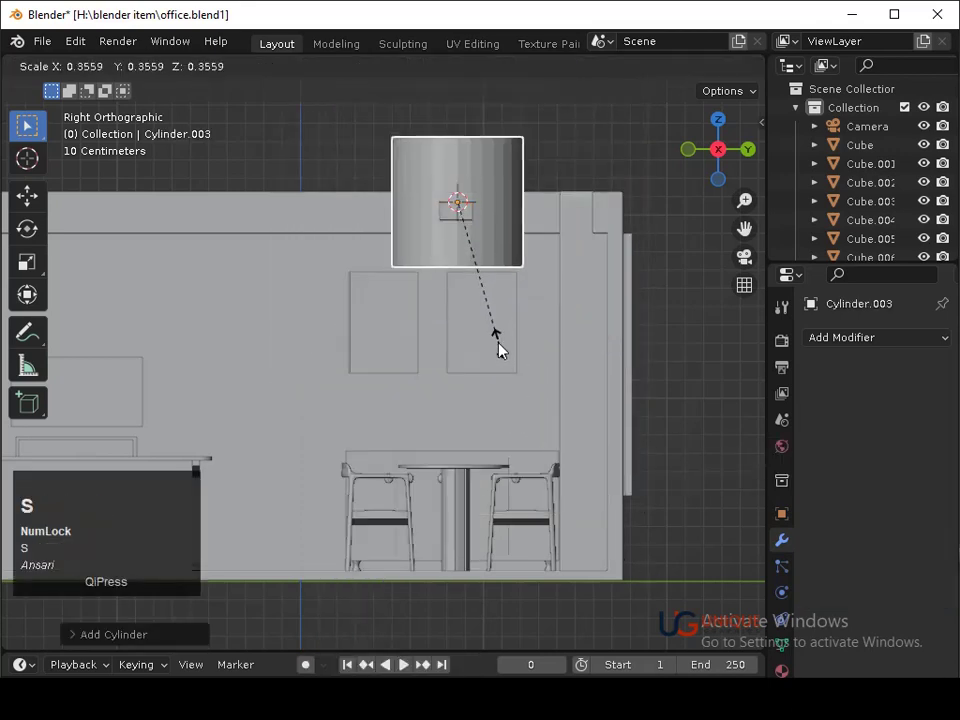
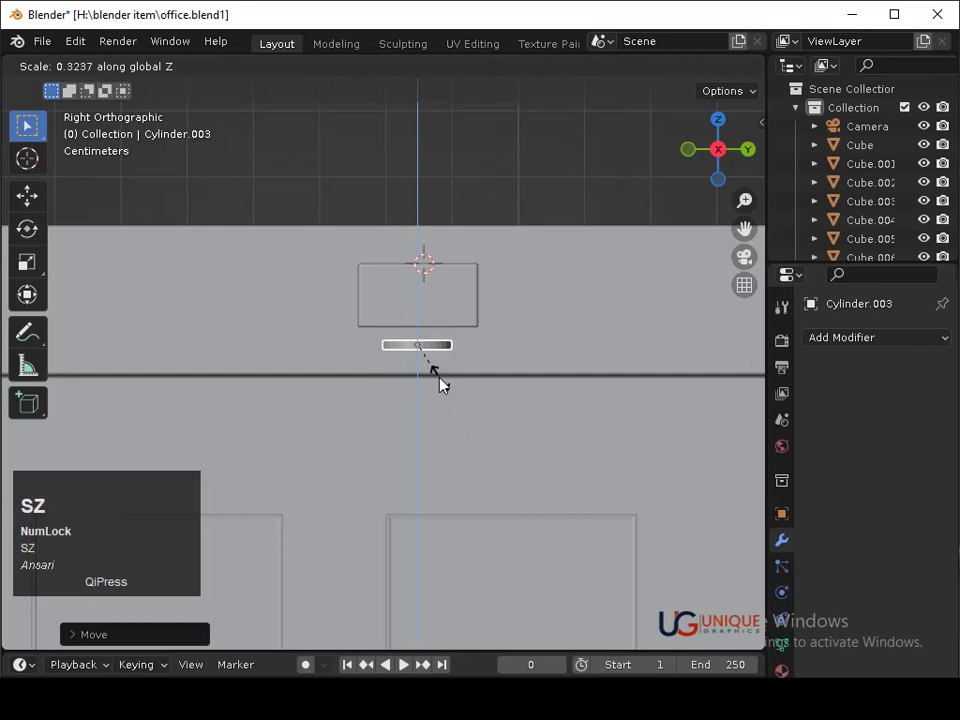
pyautogui.click(444, 382)
pyautogui.middleClick(458, 428)
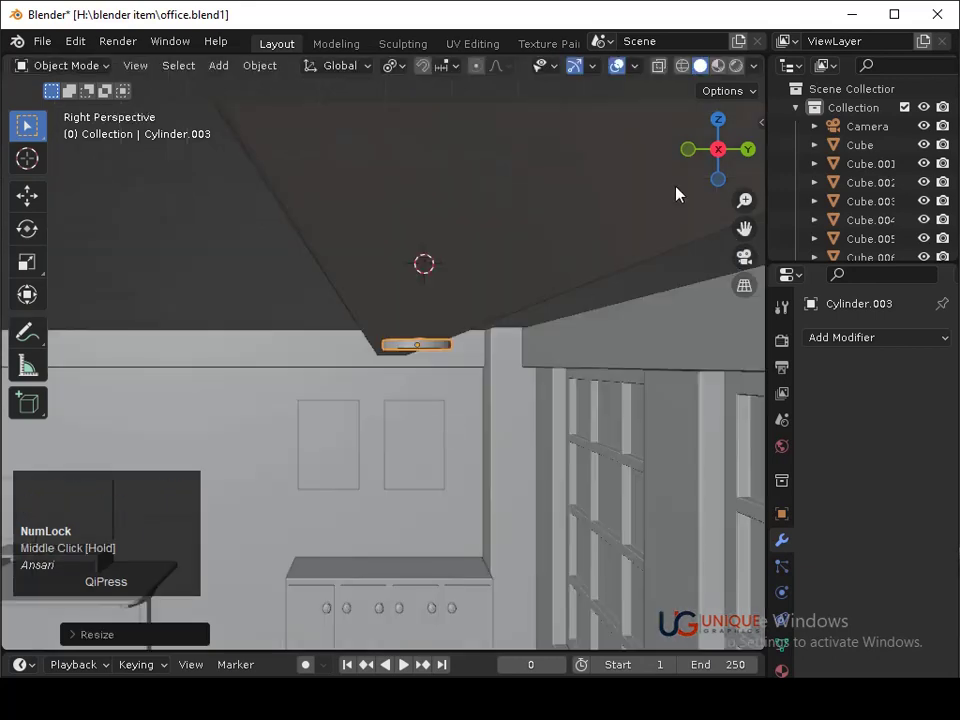
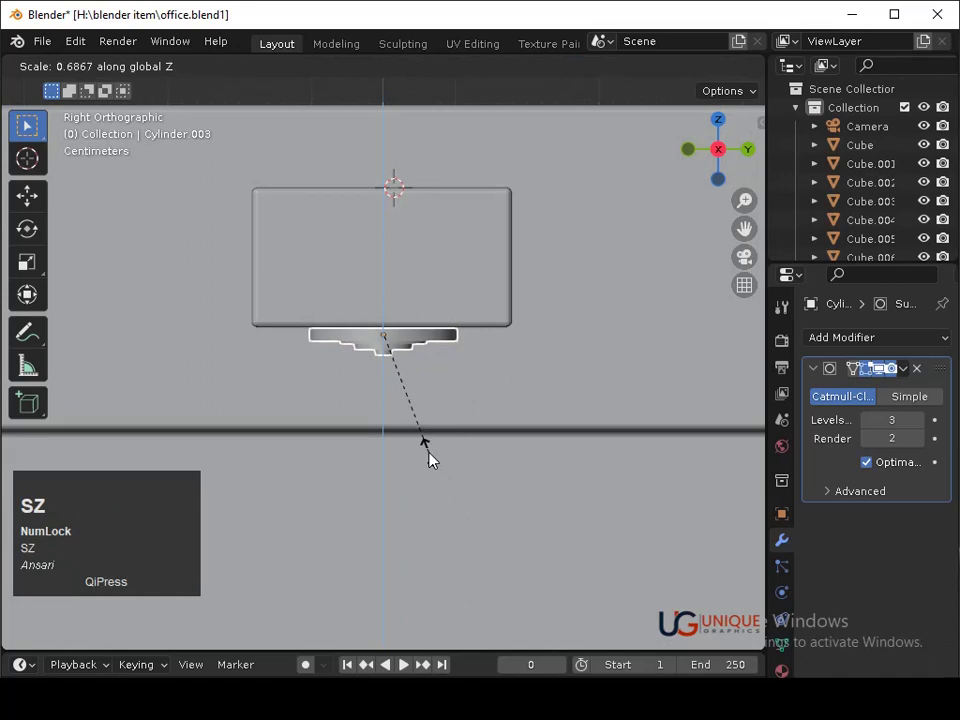
# Set the mount's height, save, and hang a thin rod straight down from it as the cord.
pyautogui.click(432, 452)
pyautogui.click(430, 445)
pyautogui.press('ctrl+s')
pyautogui.middleClick(461, 344)
pyautogui.middleClick(449, 514)
pyautogui.click(467, 566)
pyautogui.press('g')
pyautogui.press('z')
pyautogui.press('Down')
pyautogui.press('Return')
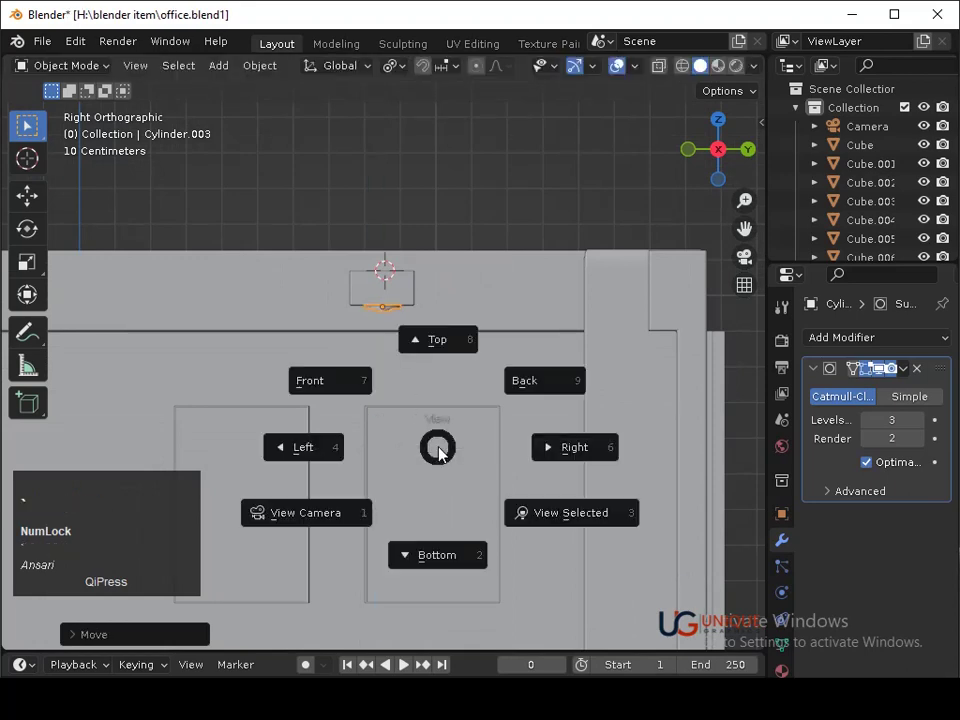
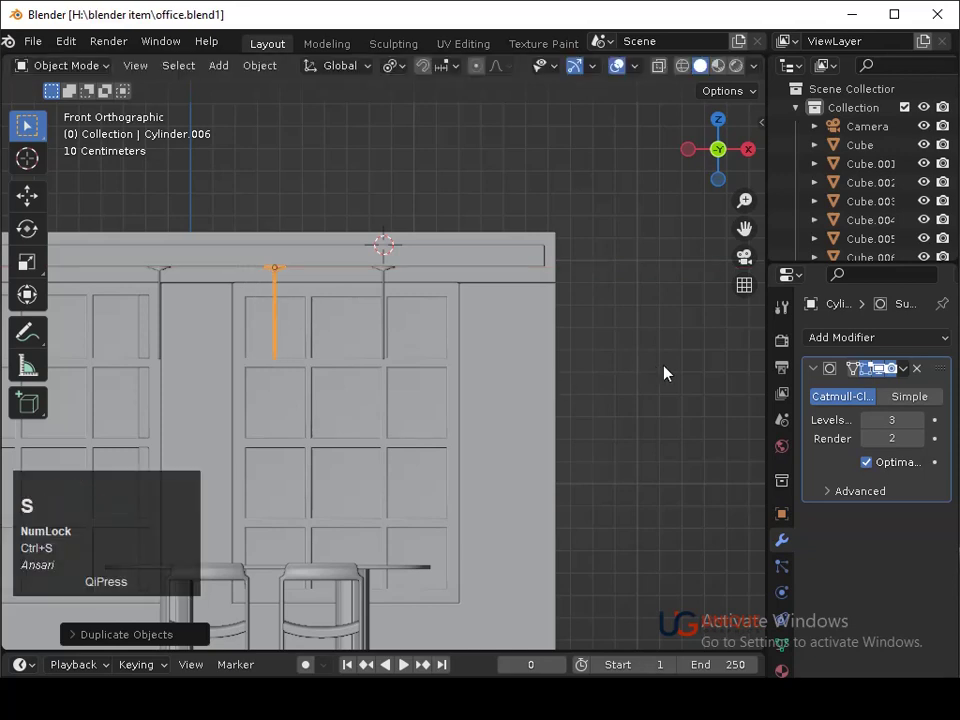
pyautogui.click(755, 164)
# Add a UV sphere at the cord's end and scale it down to lampshade size.
pyautogui.rightClick(389, 364)
pyautogui.press('shift+a')
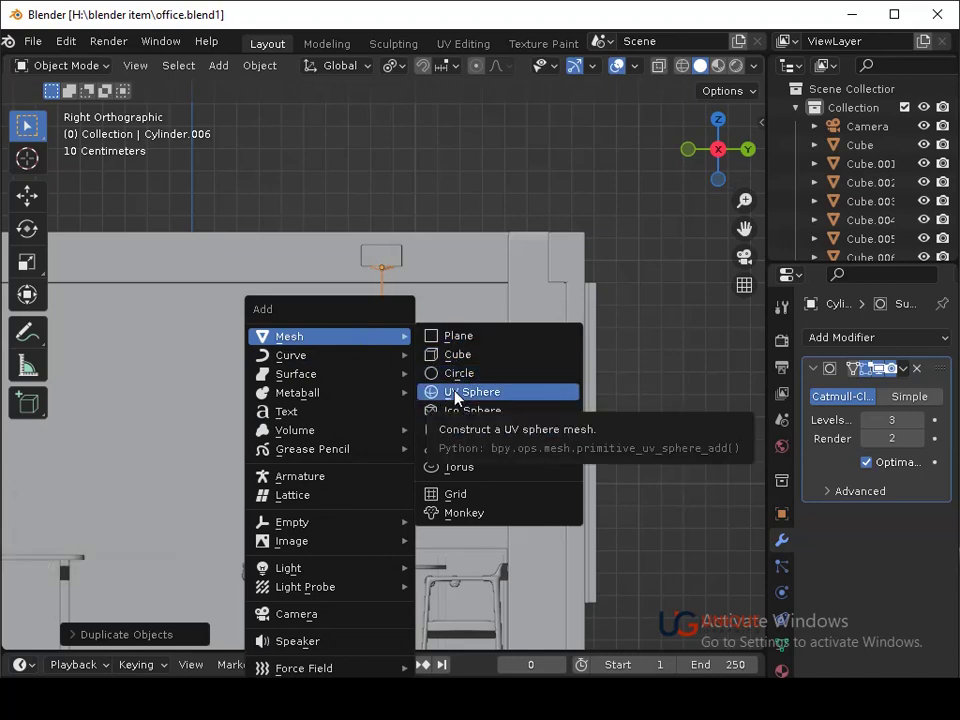
pyautogui.click(459, 396)
pyautogui.press('s')
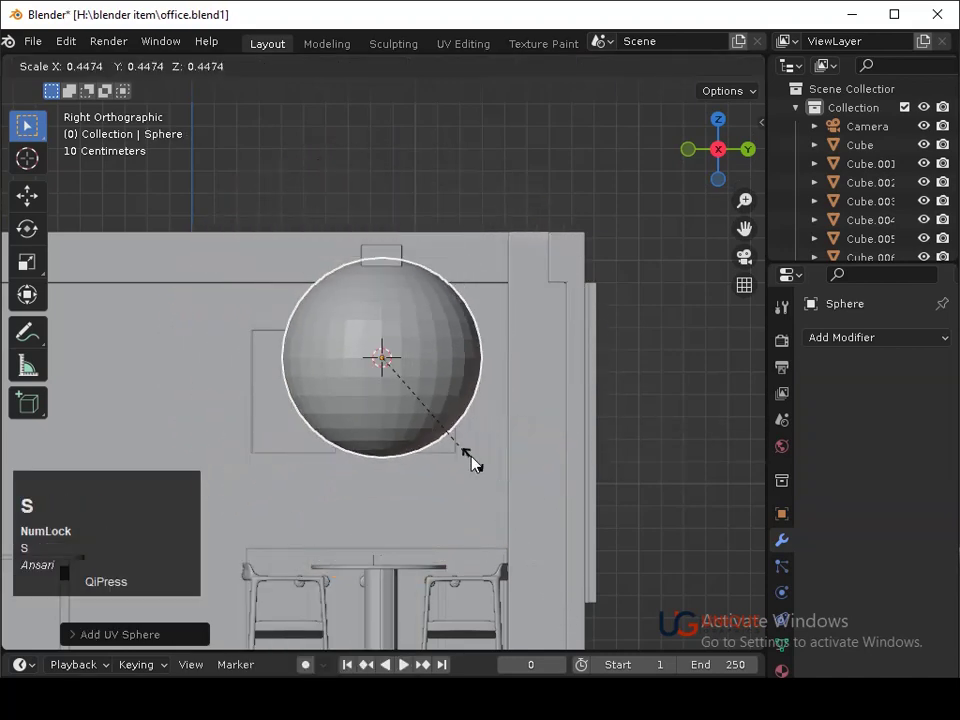
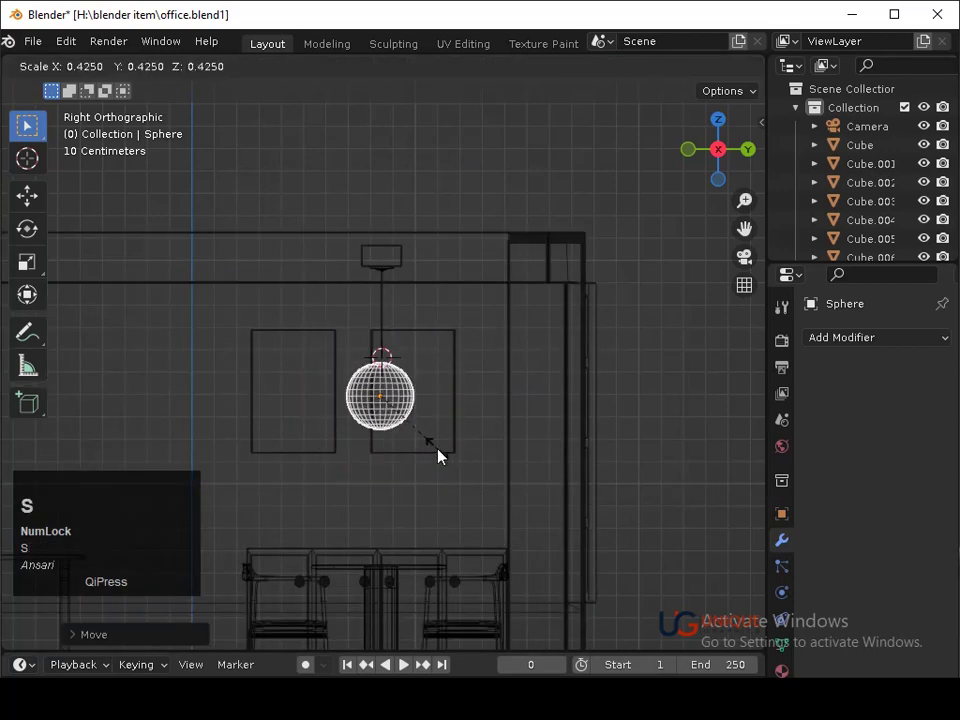
pyautogui.click(442, 454)
pyautogui.press('shift+z')
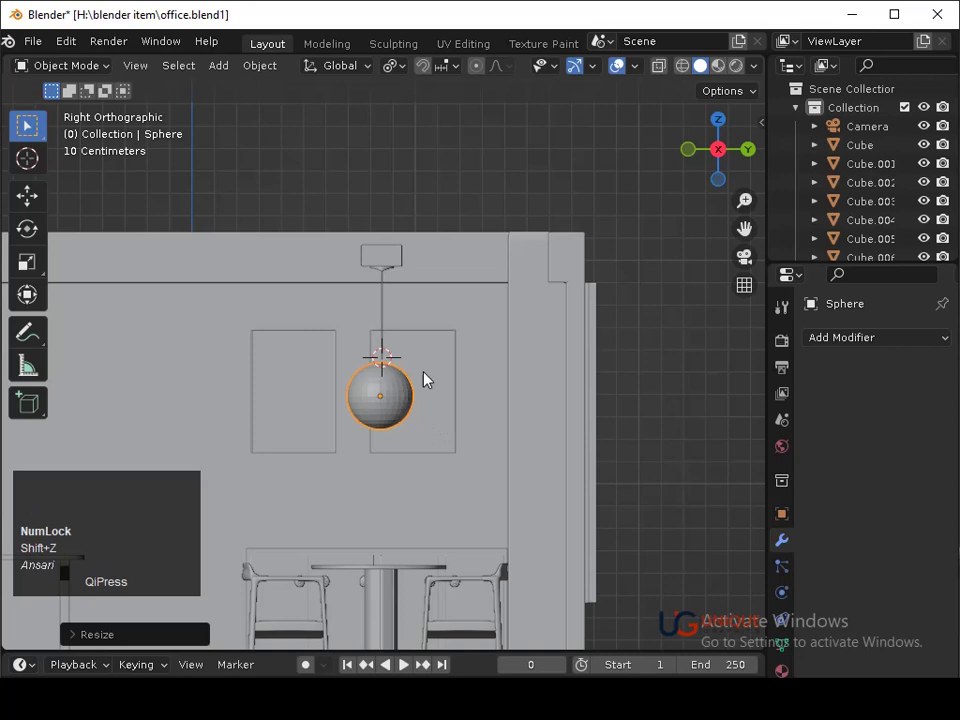
# Shade the sphere smooth, raise it along Z to meet the rod and enter Edit Mode.
pyautogui.rightClick(660, 270)
pyautogui.press('g')
pyautogui.press('z')
pyautogui.click(411, 422)
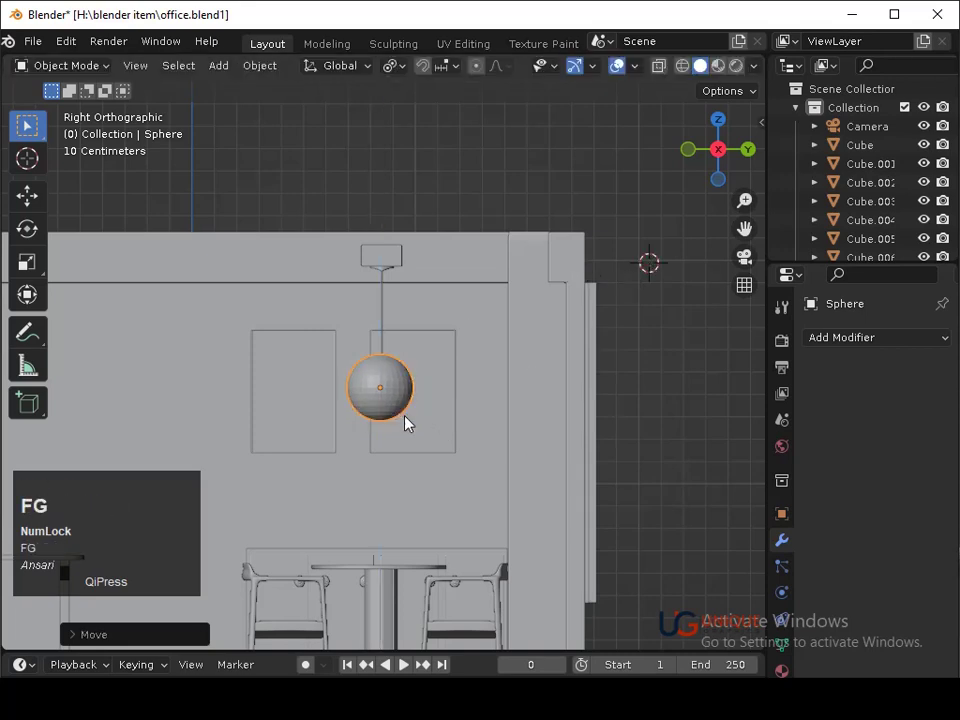
pyautogui.press('Right')
pyautogui.press('Return')
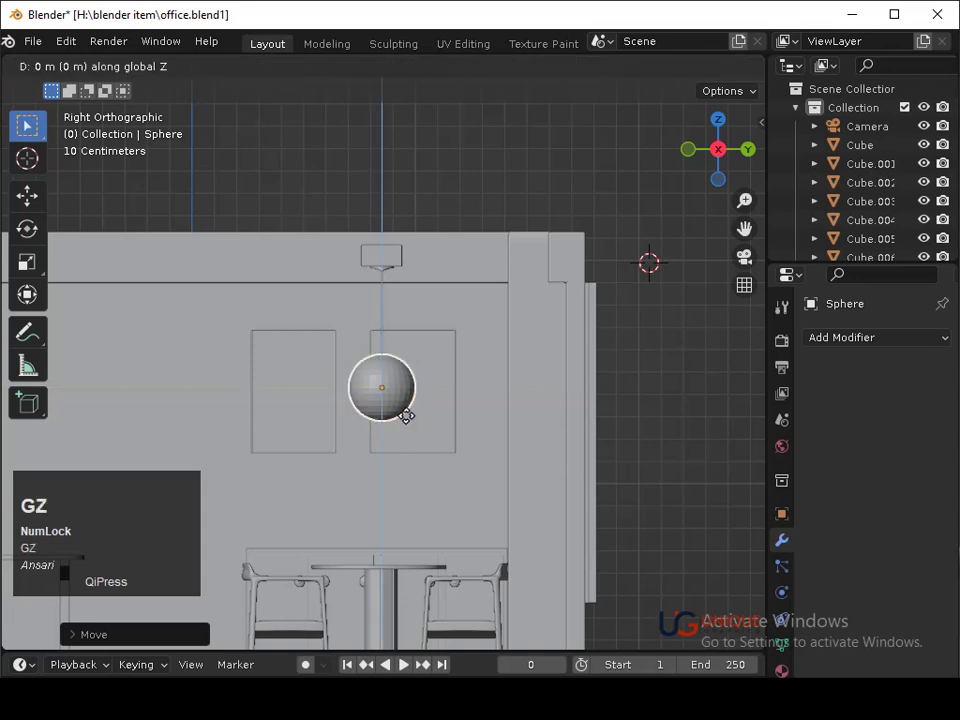
pyautogui.press('Return')
pyautogui.press('s')
pyautogui.click(436, 476)
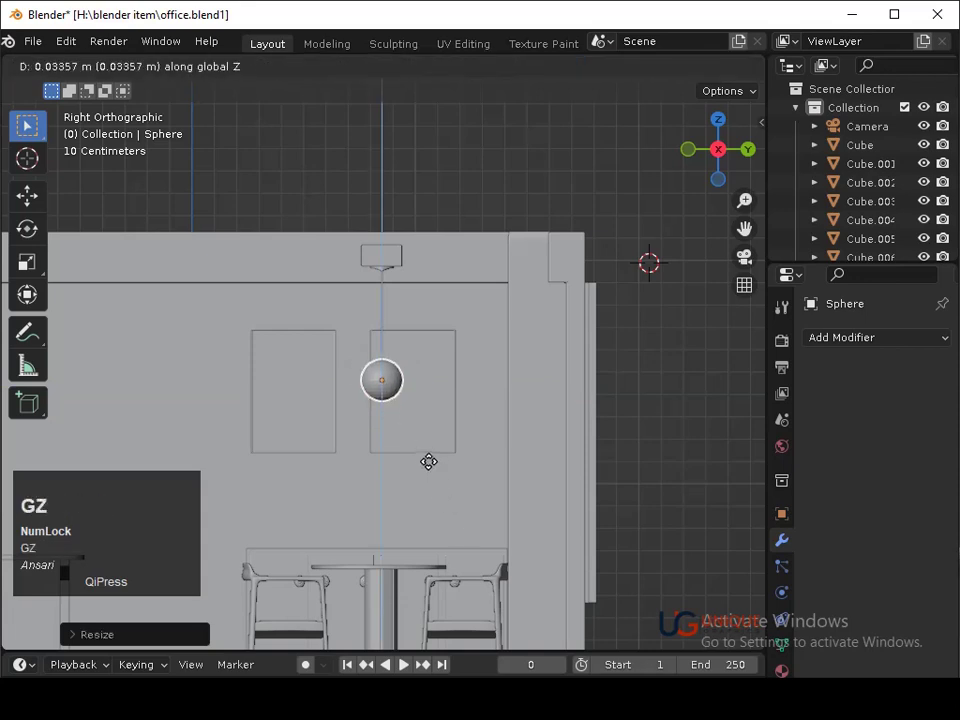
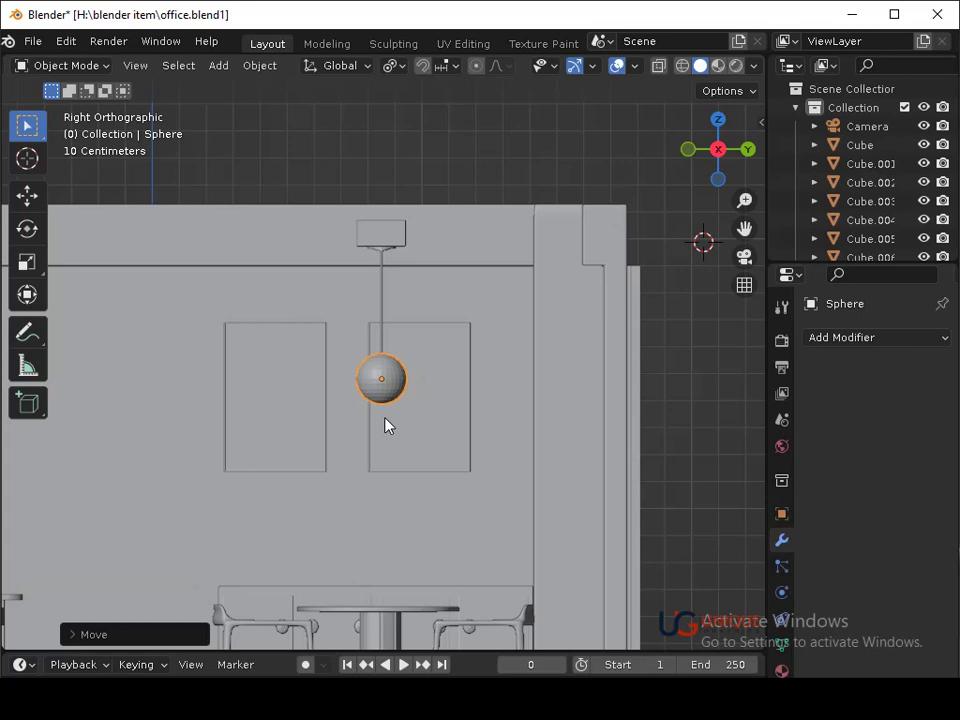
pyautogui.press('Tab')
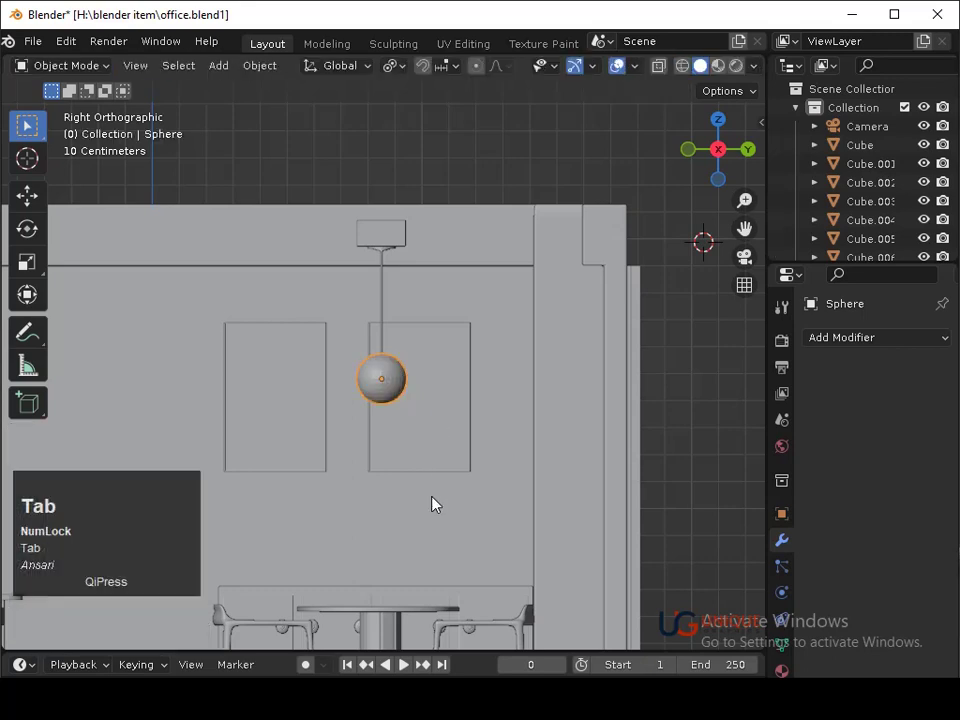
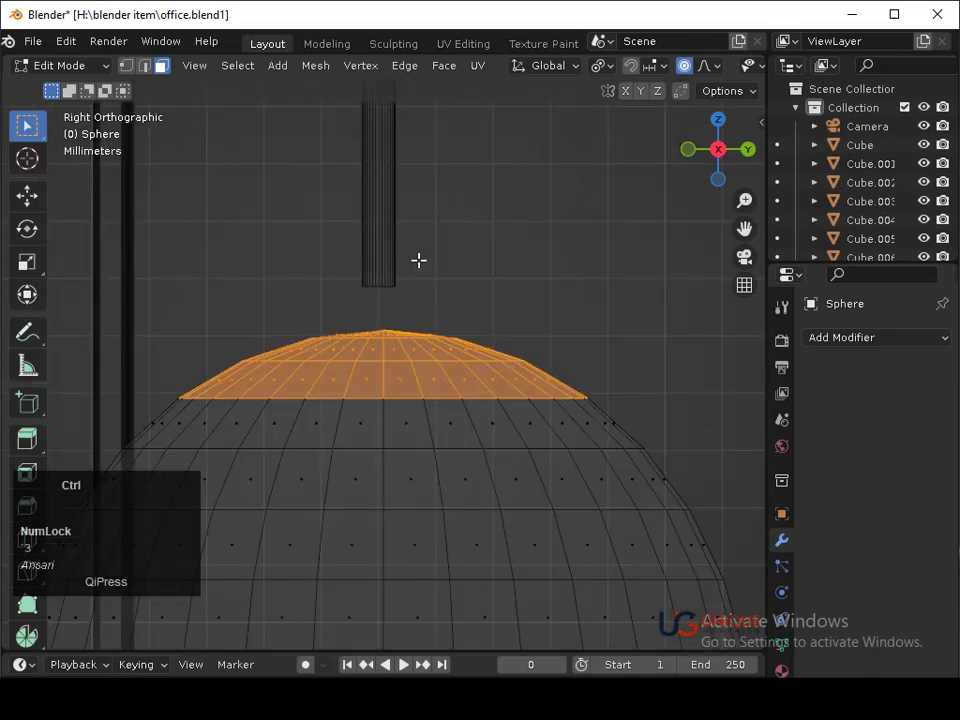
# Delete the sphere's top cap faces to form an open shade, then reopen the Add list.
pyautogui.write('3x')
pyautogui.click(430, 265)
pyautogui.press('Tab')
pyautogui.moveTo(444, 312); pyautogui.dragTo(387, 371)
pyautogui.rightClick(387, 371)
pyautogui.press('shift+a')
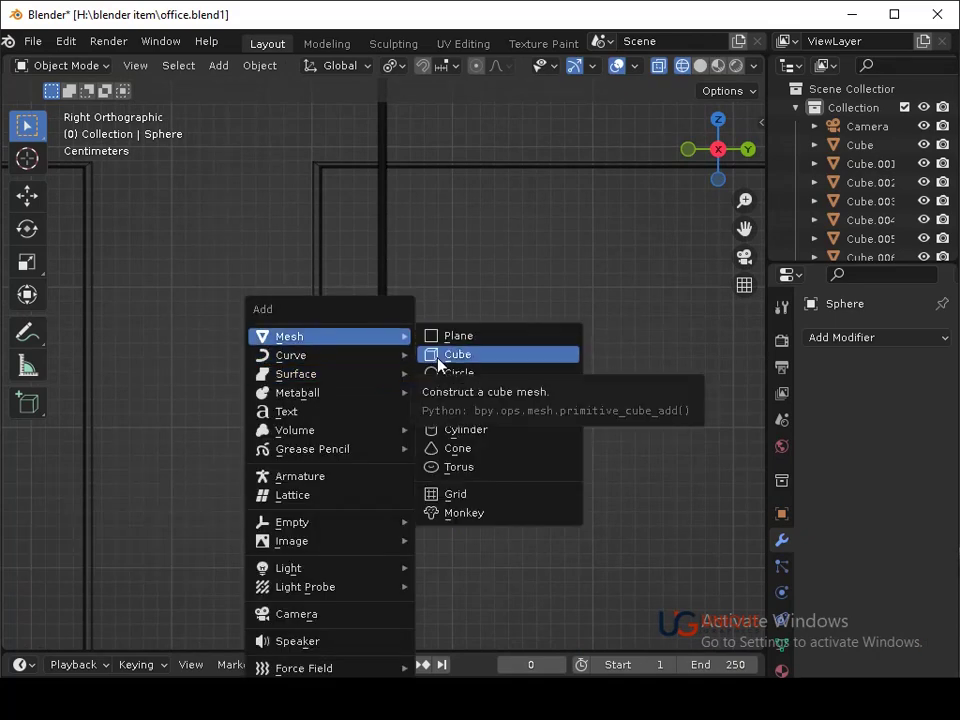
# Add a new cylinder and squash it along Z into a thin disc.
pyautogui.click(452, 430)
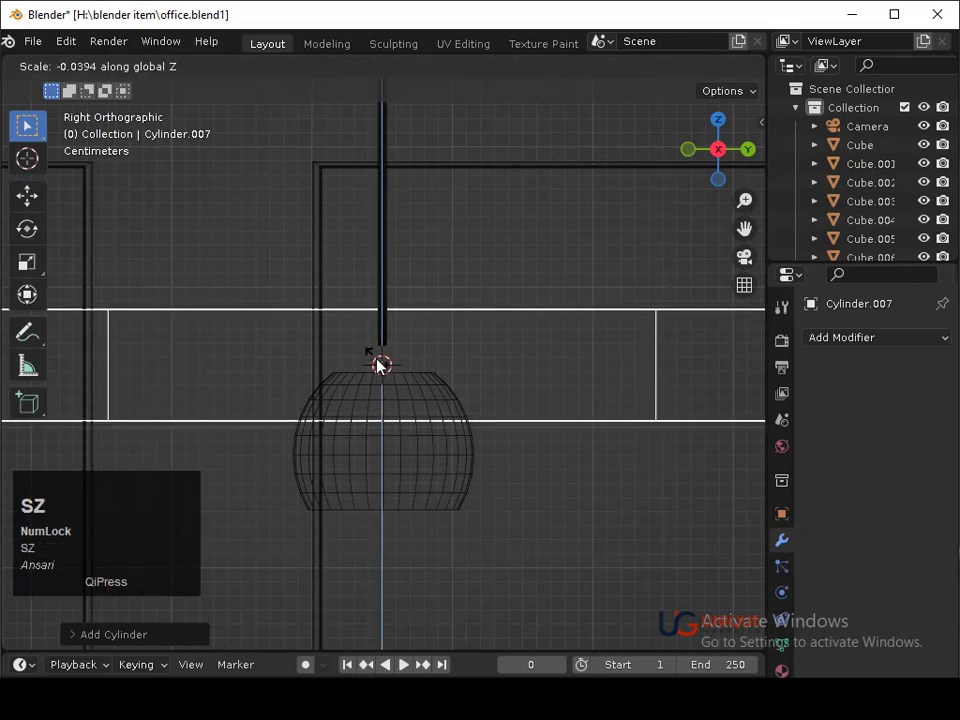
pyautogui.click(381, 364)
pyautogui.press('s')
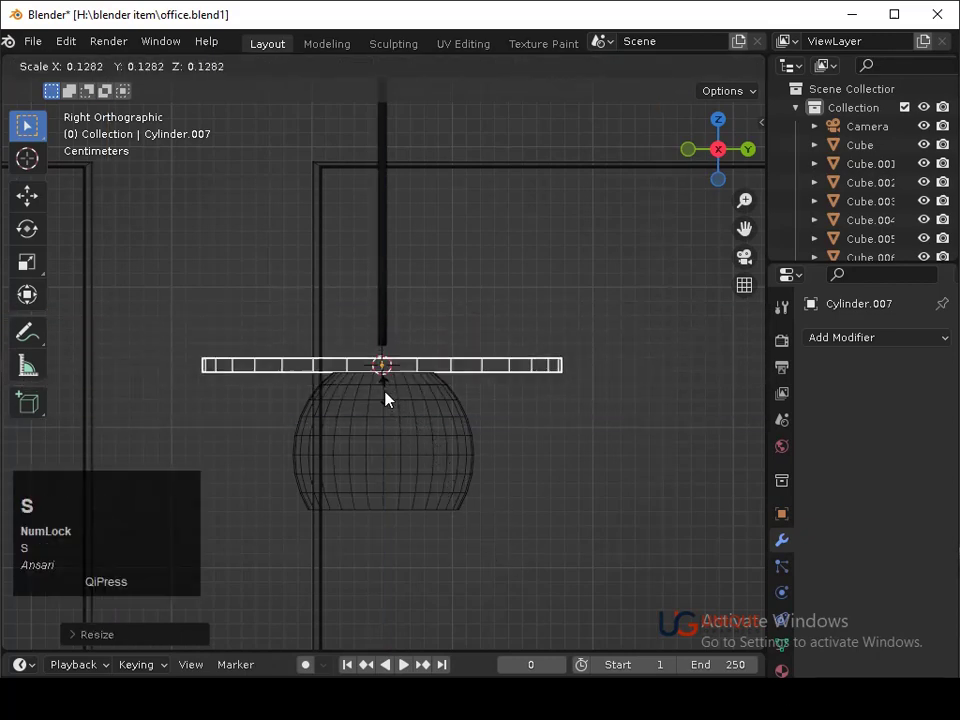
pyautogui.click(386, 380)
pyautogui.write('sz')
pyautogui.click(441, 527)
# Scale the disc's width and height so it fits the shade's cut opening.
pyautogui.press('s')
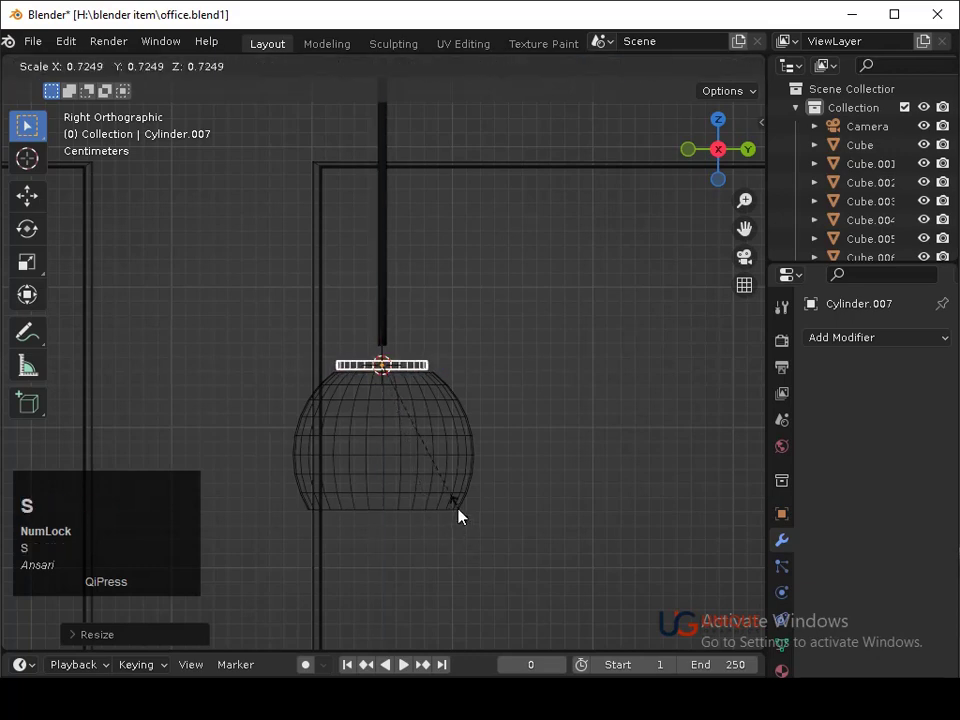
pyautogui.click(461, 511)
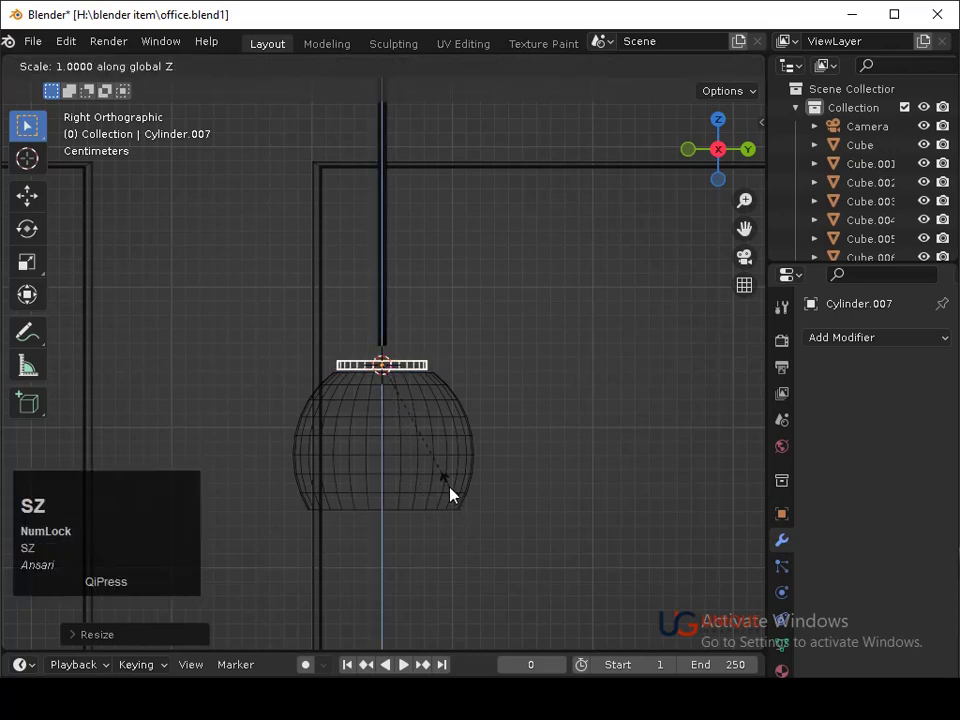
pyautogui.click(454, 510)
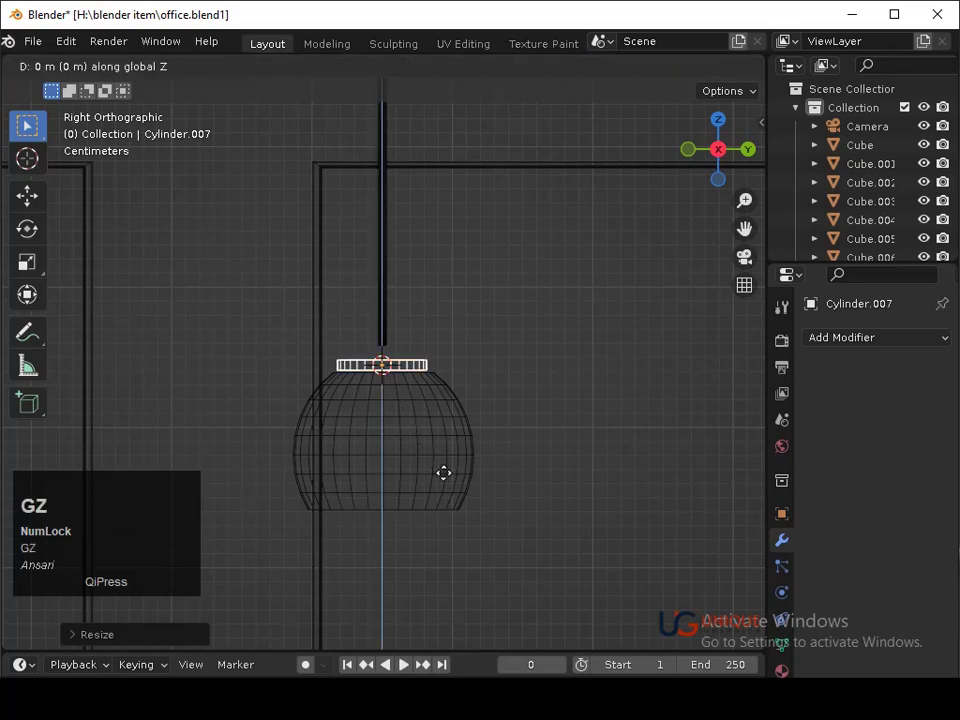
pyautogui.click(451, 485)
pyautogui.click(448, 498)
pyautogui.press('s')
pyautogui.click(451, 509)
# Move the cap onto the shade's open top and fine-tune its size and thickness.
pyautogui.middleClick(446, 444)
pyautogui.press('Right')
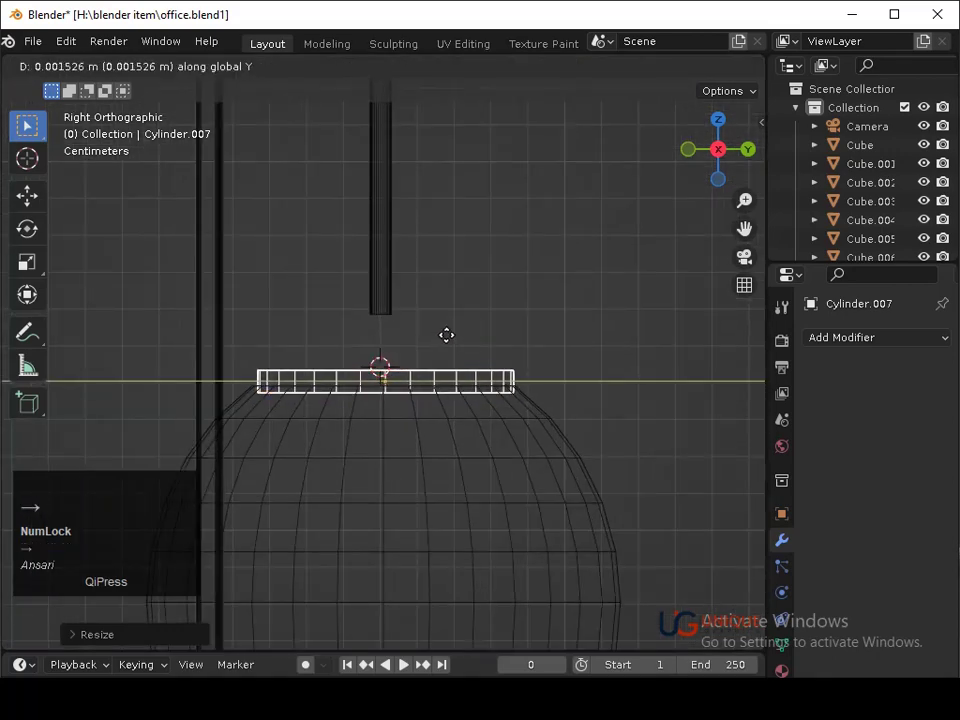
pyautogui.press('Return')
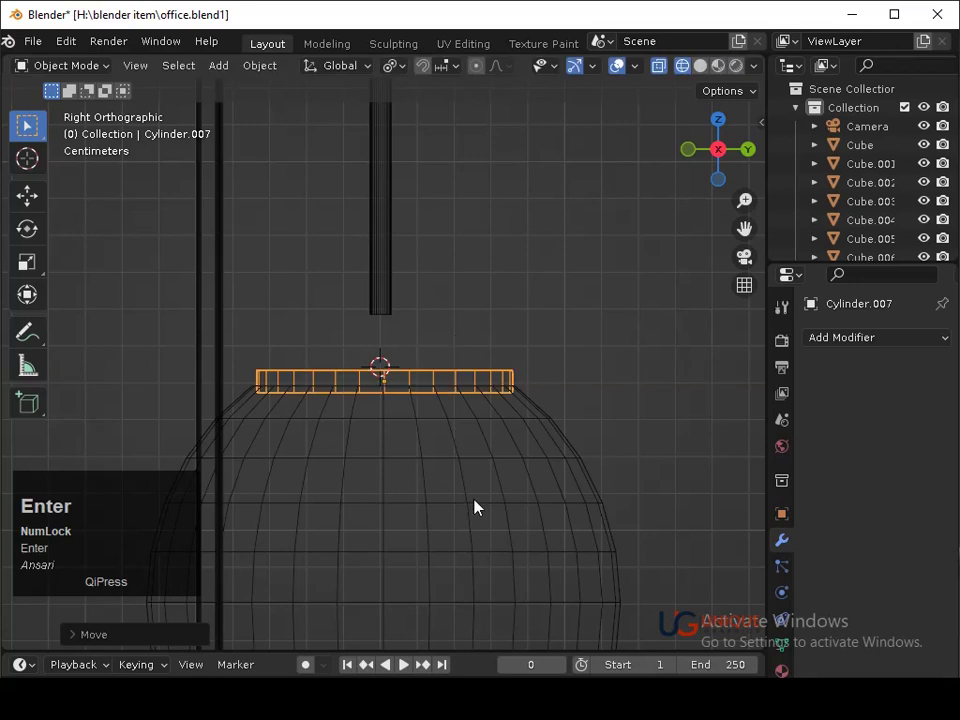
pyautogui.press('s')
pyautogui.click(489, 549)
pyautogui.press('s')
pyautogui.click(490, 548)
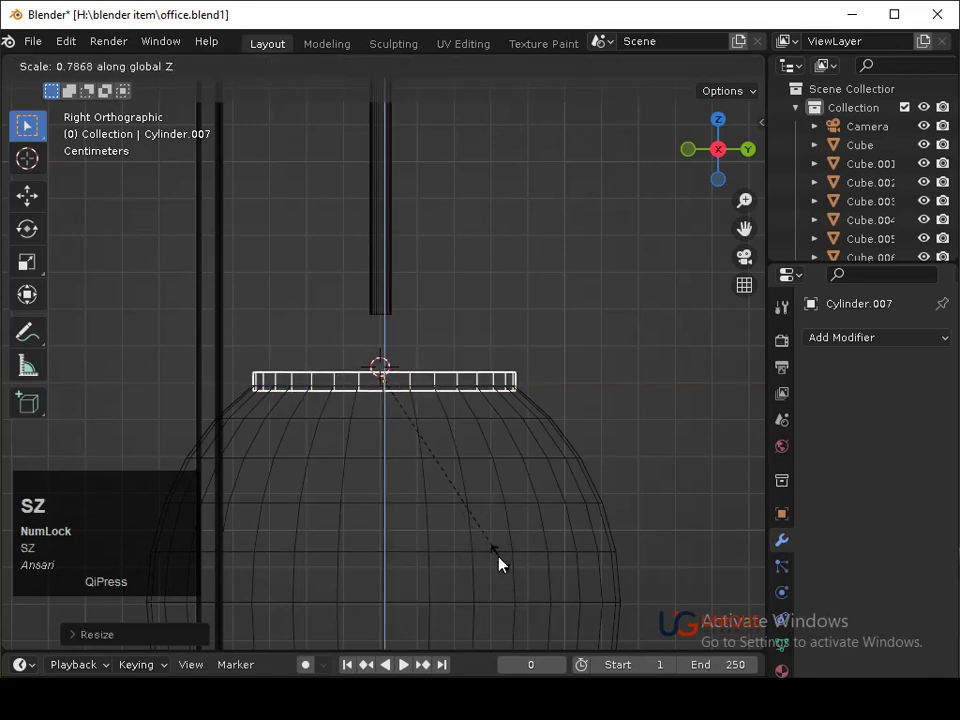
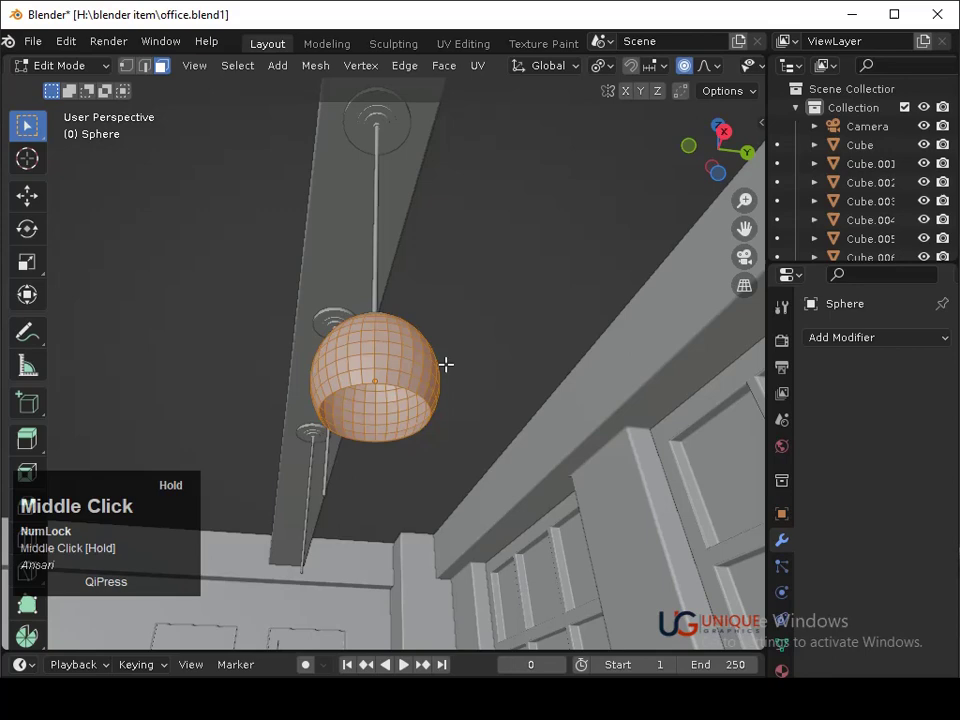
# Extrude the shade's faces and fatten them outward to give the shell thickness, then leave Edit Mode.
pyautogui.press('alt+e')
pyautogui.click(424, 418)
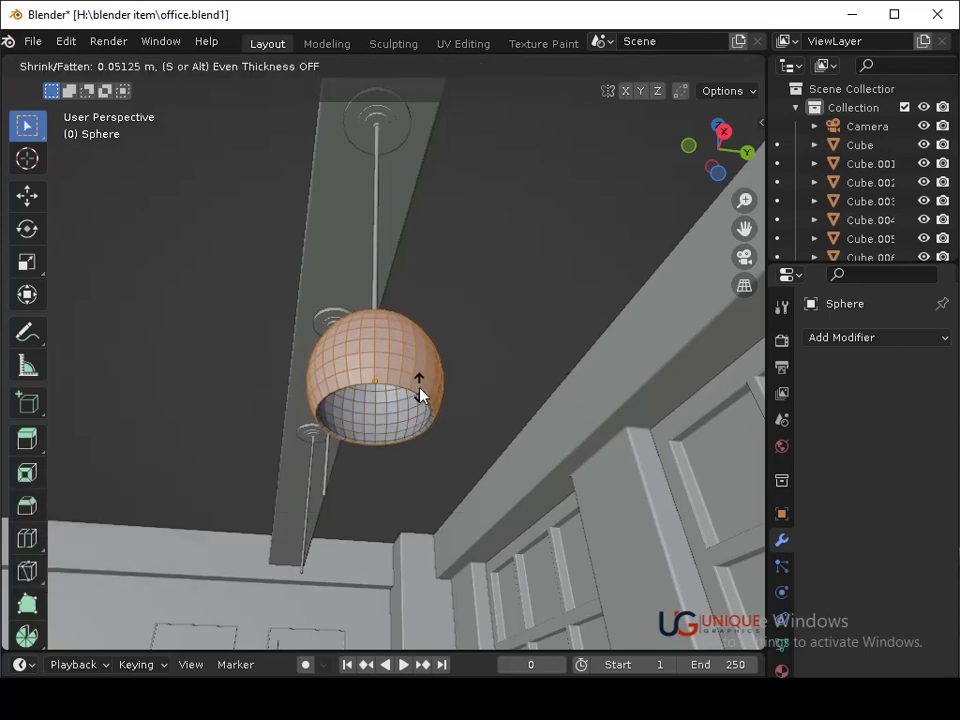
pyautogui.click(430, 395)
pyautogui.press('Tab')
pyautogui.moveTo(422, 317); pyautogui.dragTo(400, 404)
pyautogui.click(400, 404)
pyautogui.moveTo(449, 489); pyautogui.dragTo(724, 133)
pyautogui.click(724, 133)
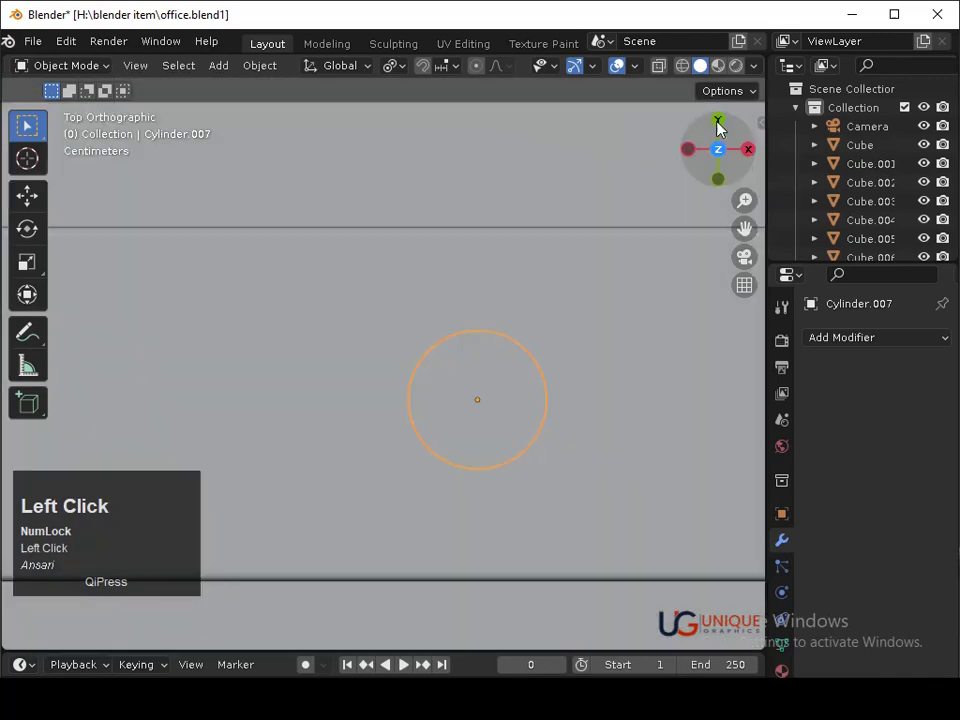
# In top view reposition and rescale Cylinder.007 to match the sphere opening, then save.
pyautogui.press('shift+z')
pyautogui.press('g')
pyautogui.press('Right')
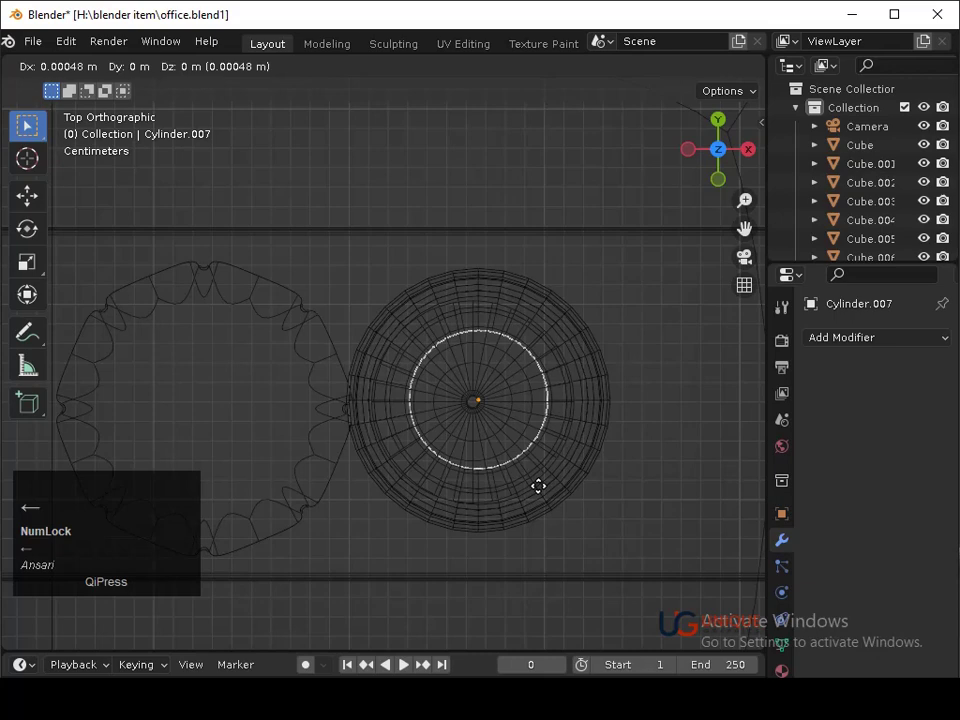
pyautogui.click(544, 484)
pyautogui.press('ctrl+z')
pyautogui.press('s')
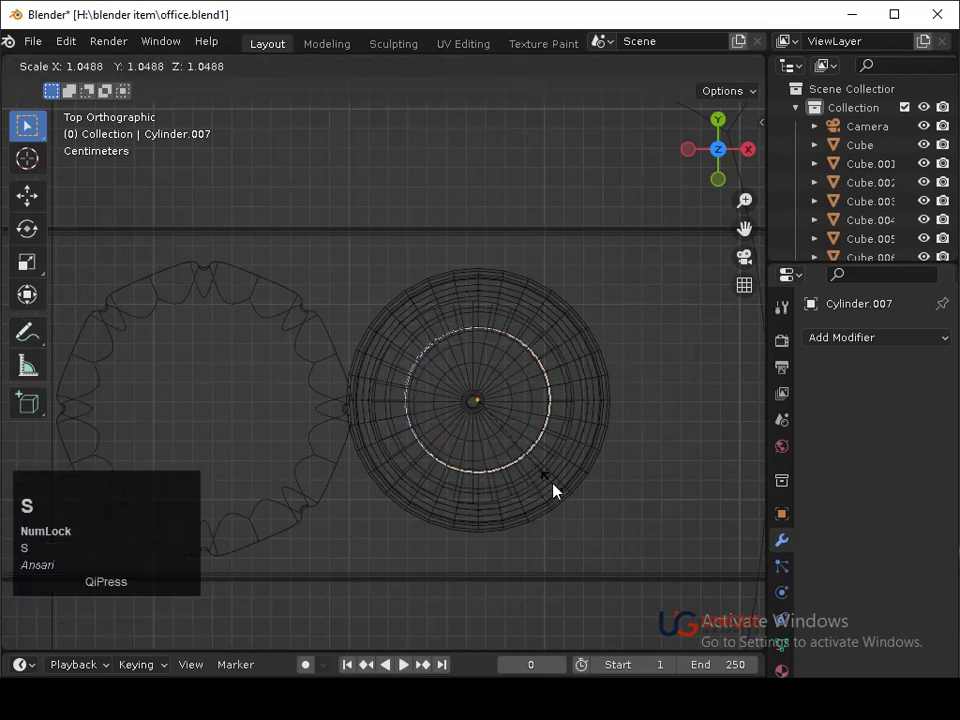
pyautogui.click(563, 491)
pyautogui.press('ctrl+s')
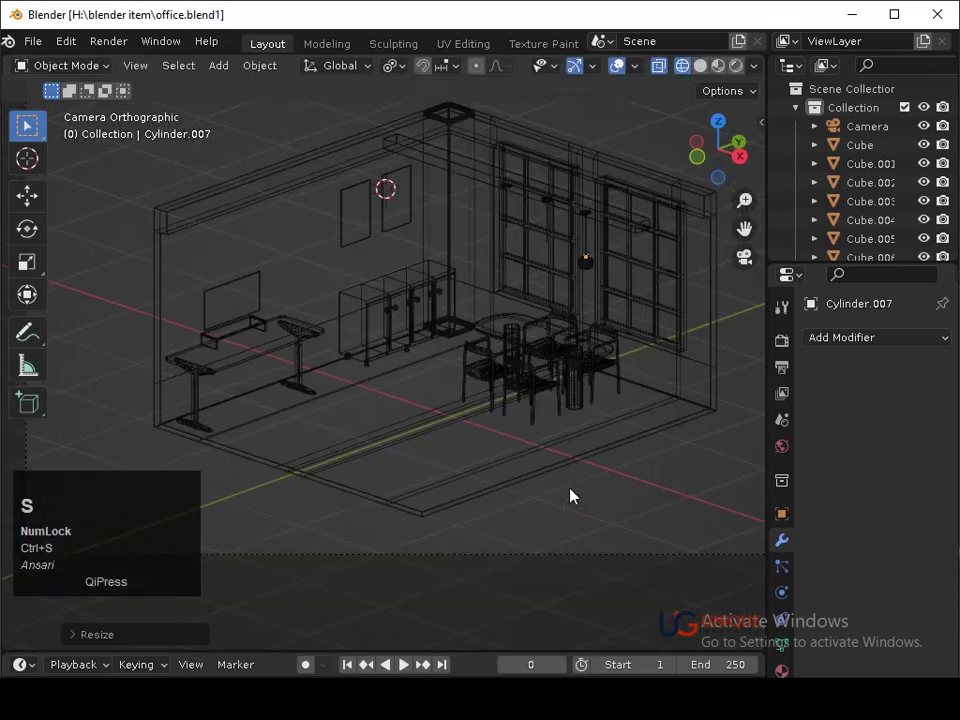
# Scale the cap along Z to set its thickness, checking it from the side.
pyautogui.press('shift+z')
pyautogui.moveTo(539, 414); pyautogui.dragTo(355, 505)
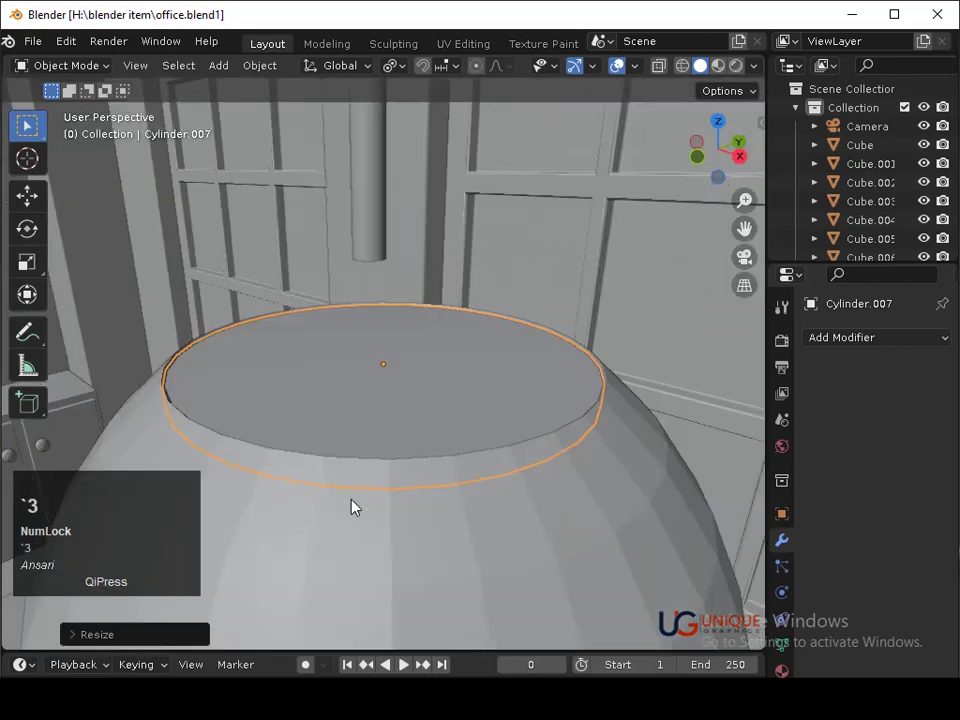
pyautogui.moveTo(507, 499); pyautogui.dragTo(442, 518)
pyautogui.write('sz')
pyautogui.click(464, 587)
pyautogui.click(461, 568)
pyautogui.press('s')
pyautogui.click(461, 573)
pyautogui.moveTo(585, 552); pyautogui.dragTo(538, 526)
pyautogui.press('Tab')
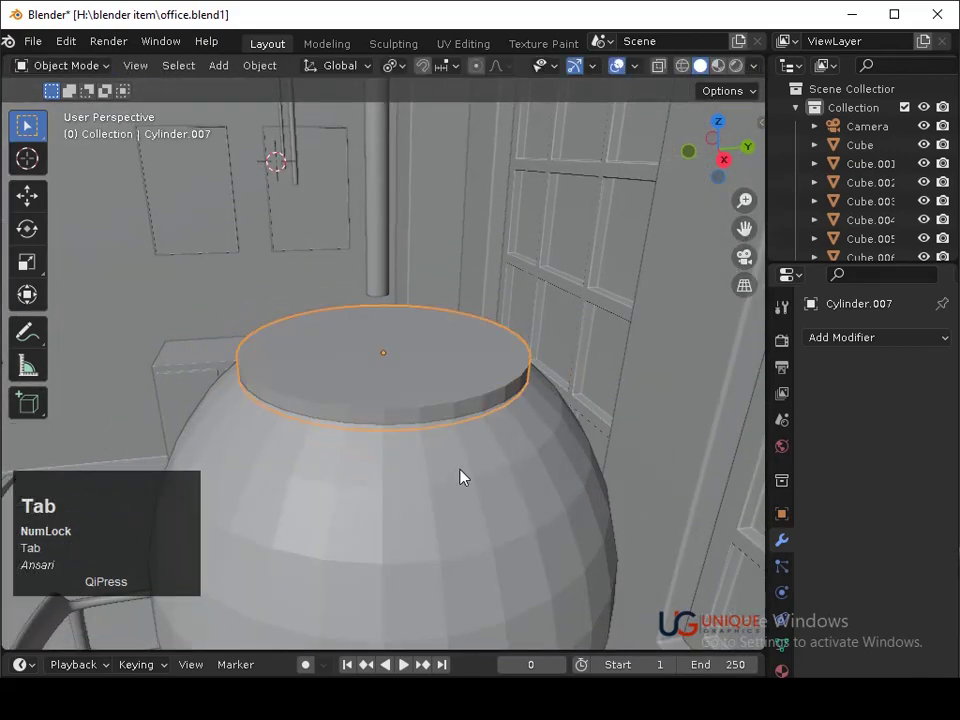
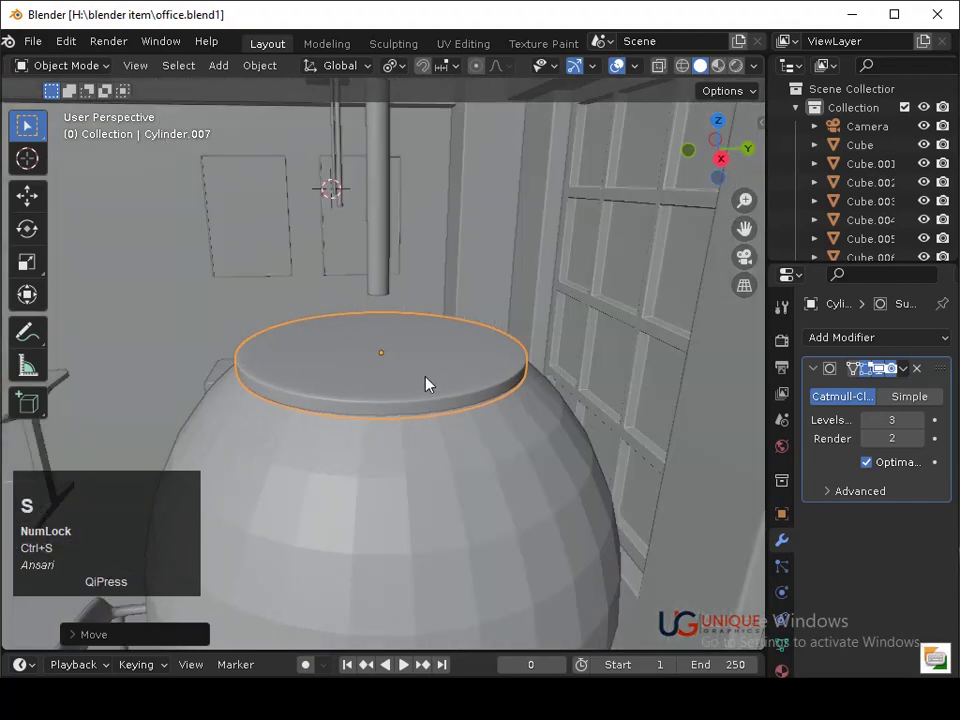
# Give the lamp shade sphere subdivision smoothing and select the cylinder cap.
pyautogui.click(430, 372)
pyautogui.press('Tab')
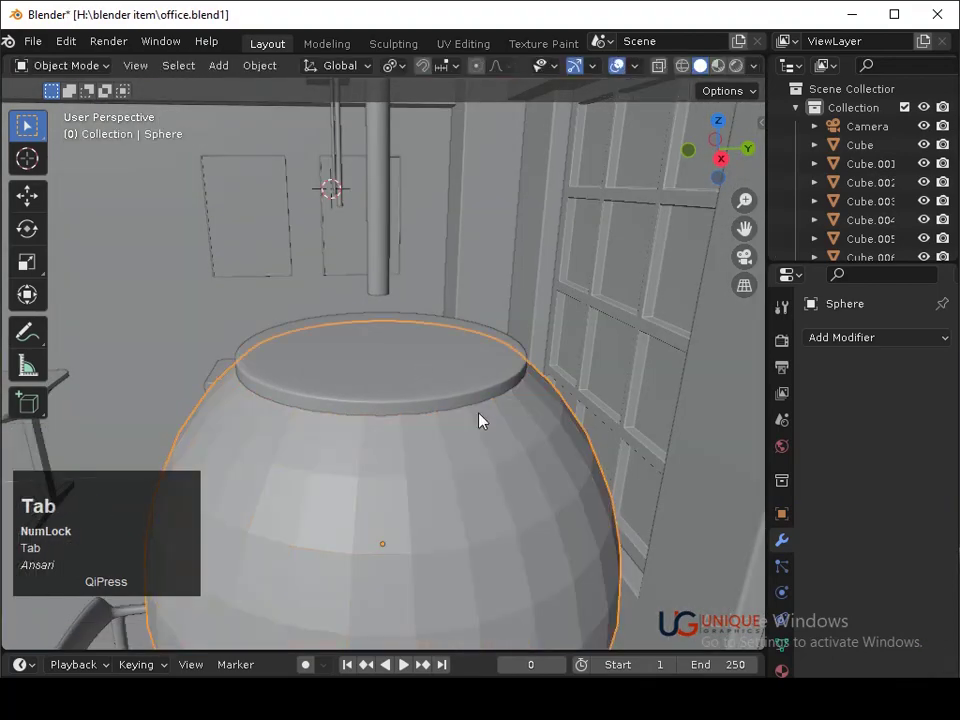
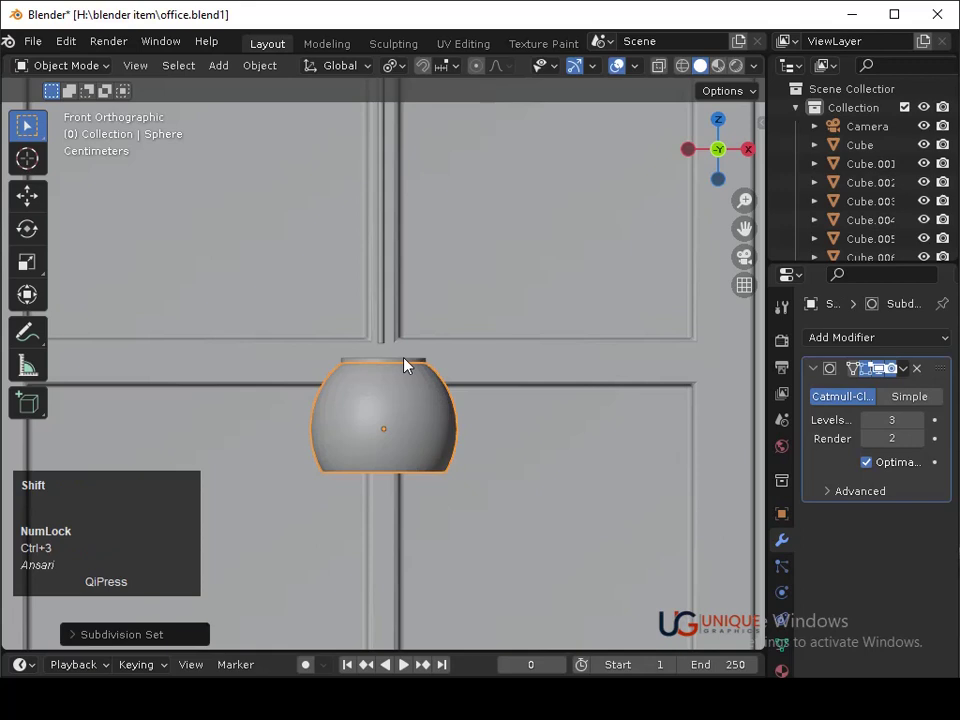
pyautogui.click(408, 363)
# Nudge the cap along X in front view until it is centred on the sphere.
pyautogui.press('BackSpace')
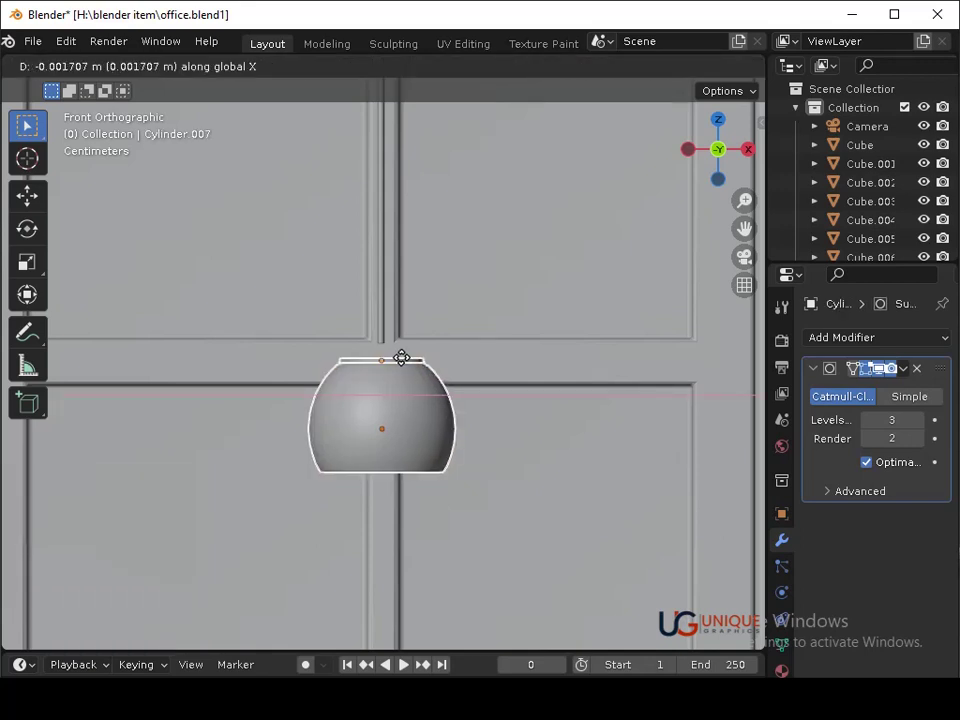
pyautogui.press('Return')
pyautogui.press('BackSpace')
pyautogui.press('Return')
pyautogui.moveTo(391, 367); pyautogui.dragTo(440, 291)
pyautogui.press('BackSpace')
pyautogui.press('Return')
pyautogui.click(444, 350)
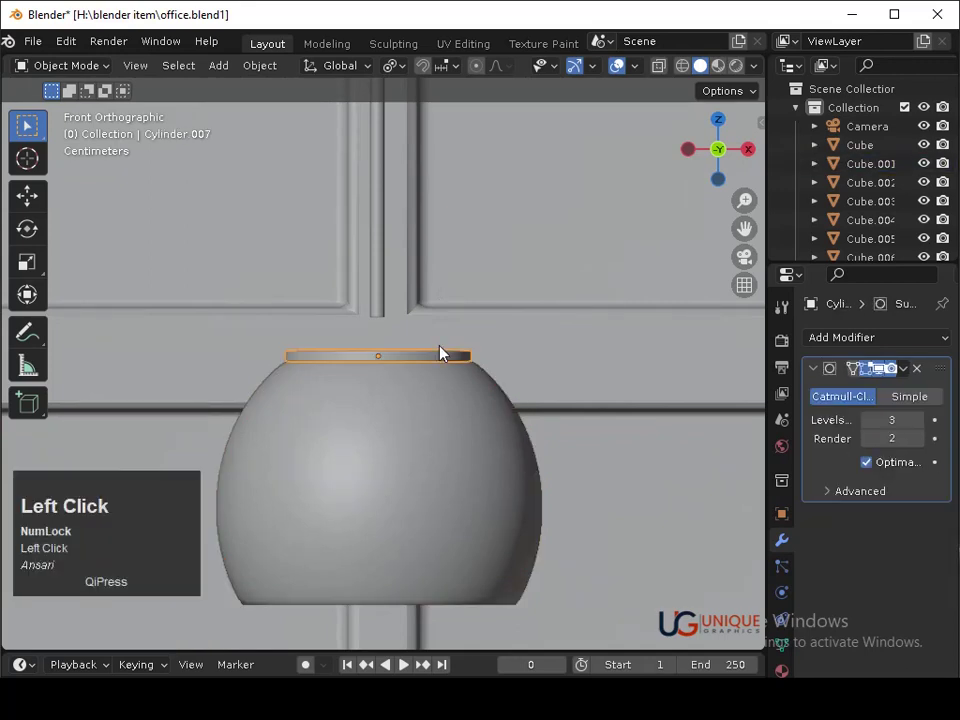
# From the side view move the cap along Y to centre it over the shade.
pyautogui.click(456, 519)
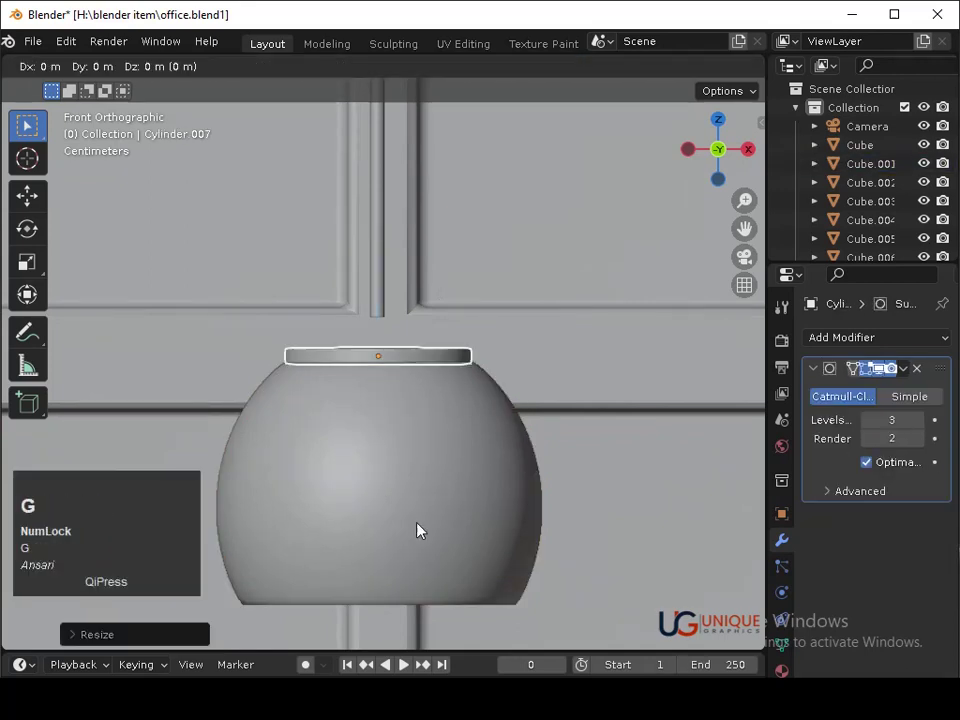
pyautogui.press('Down')
pyautogui.press('Return')
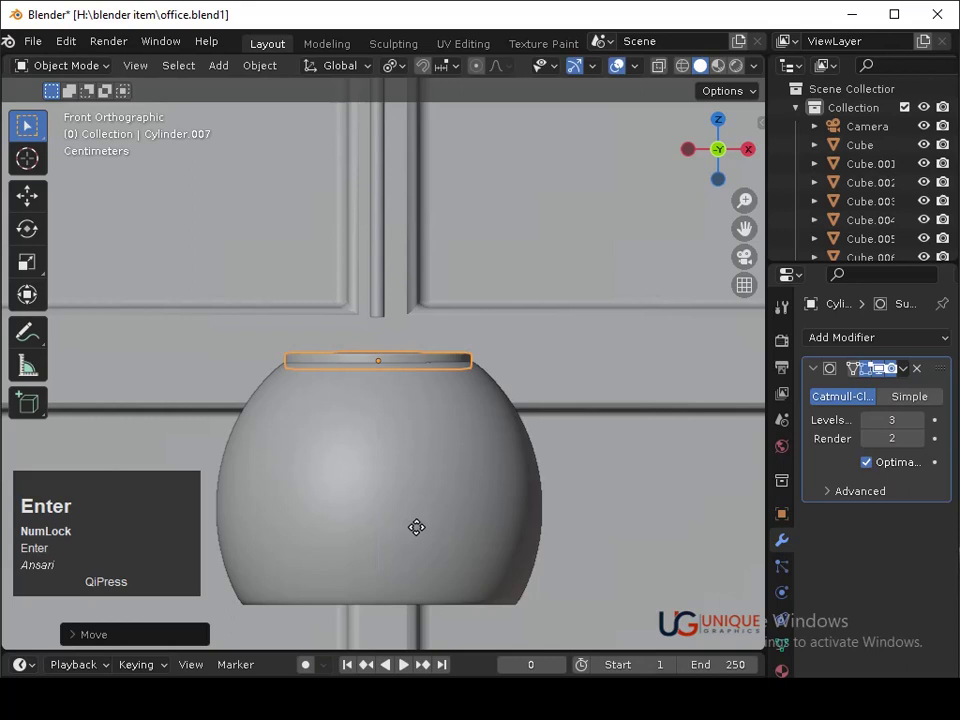
pyautogui.press('Right')
pyautogui.press('Return')
pyautogui.click(630, 287)
# Save, make a final alignment nudge on the cap, and save again.
pyautogui.press('ctrl+s')
pyautogui.click(752, 155)
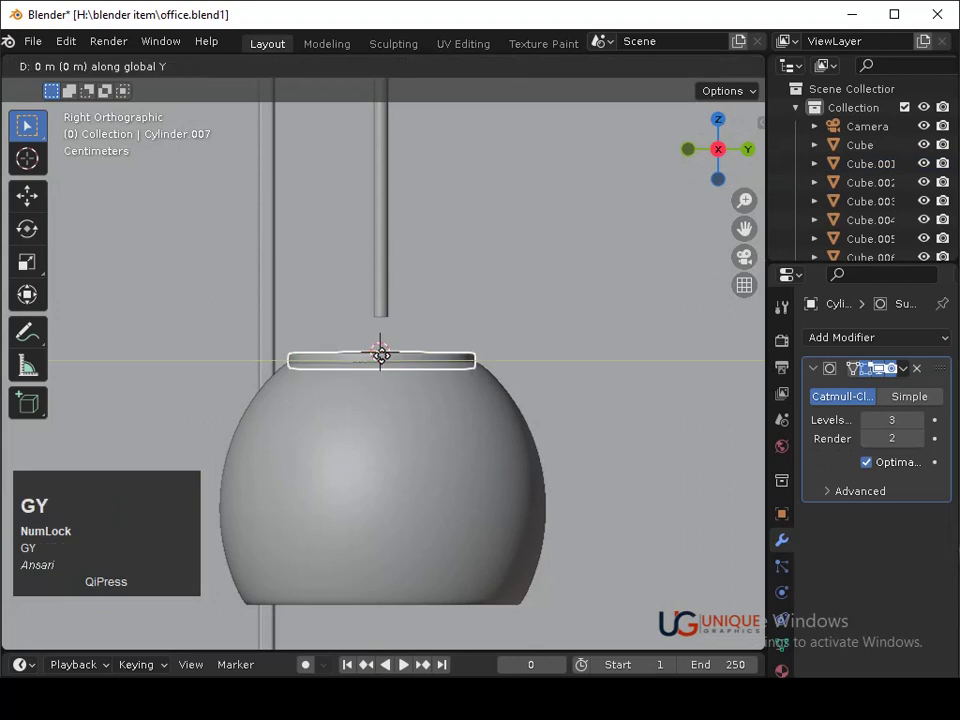
pyautogui.press('Right')
pyautogui.press('Return')
pyautogui.click(482, 314)
pyautogui.press('ctrl+s')
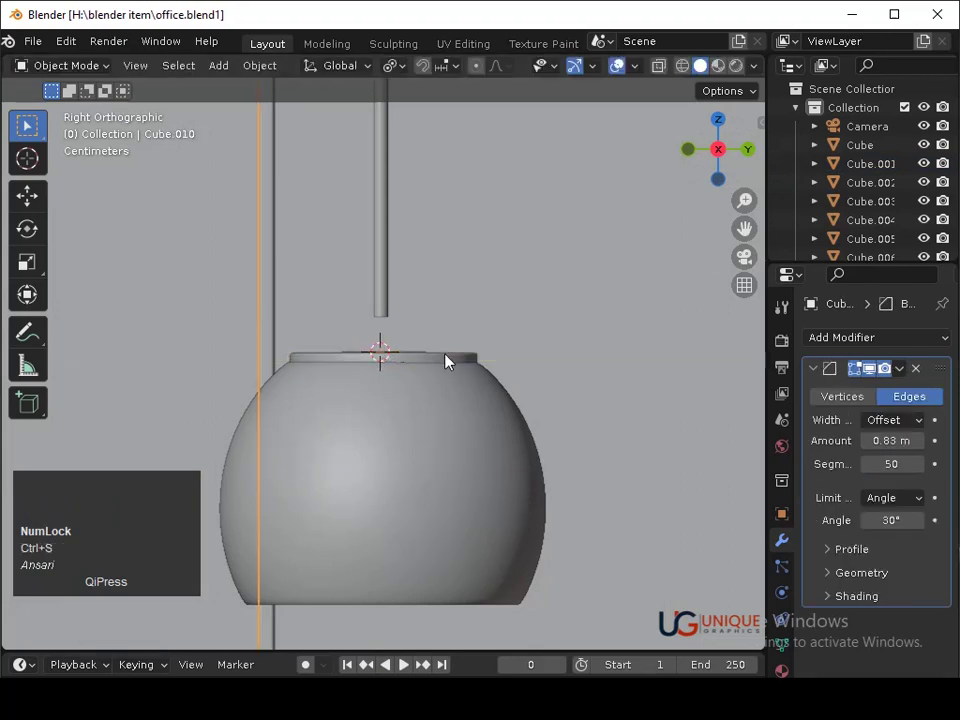
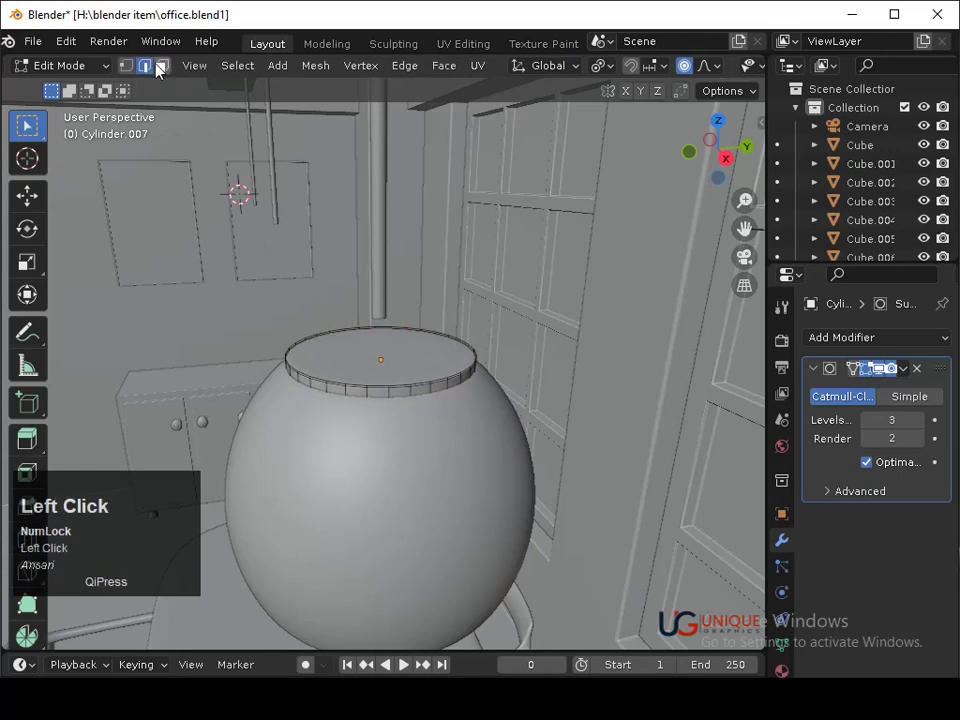
# Inset the cap's top face and edge-slide the inner loops in against the hanging rod.
pyautogui.press('i')
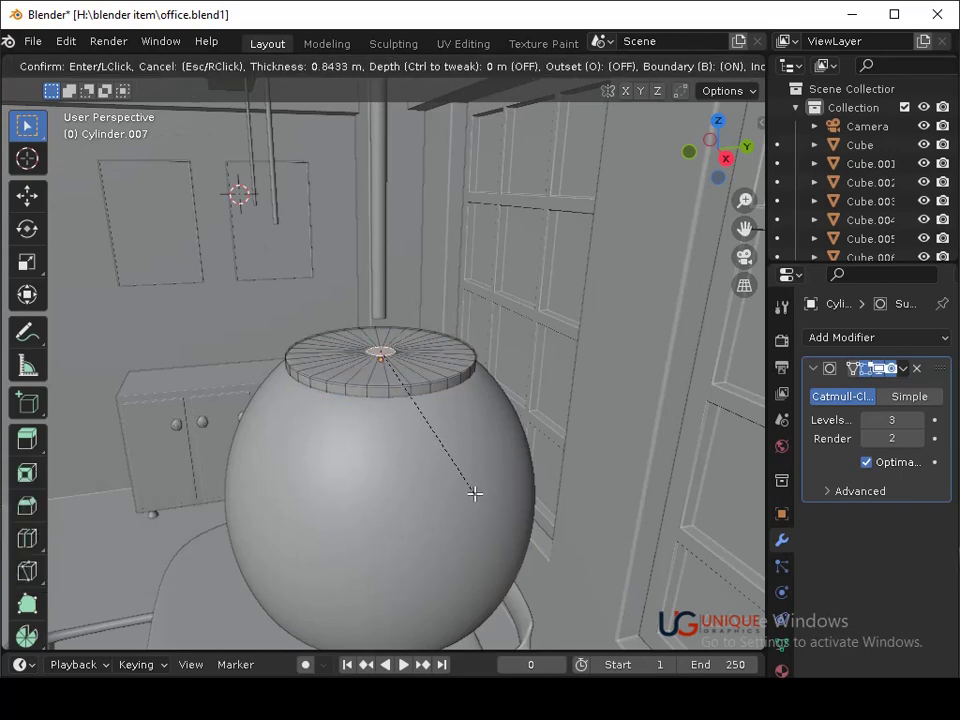
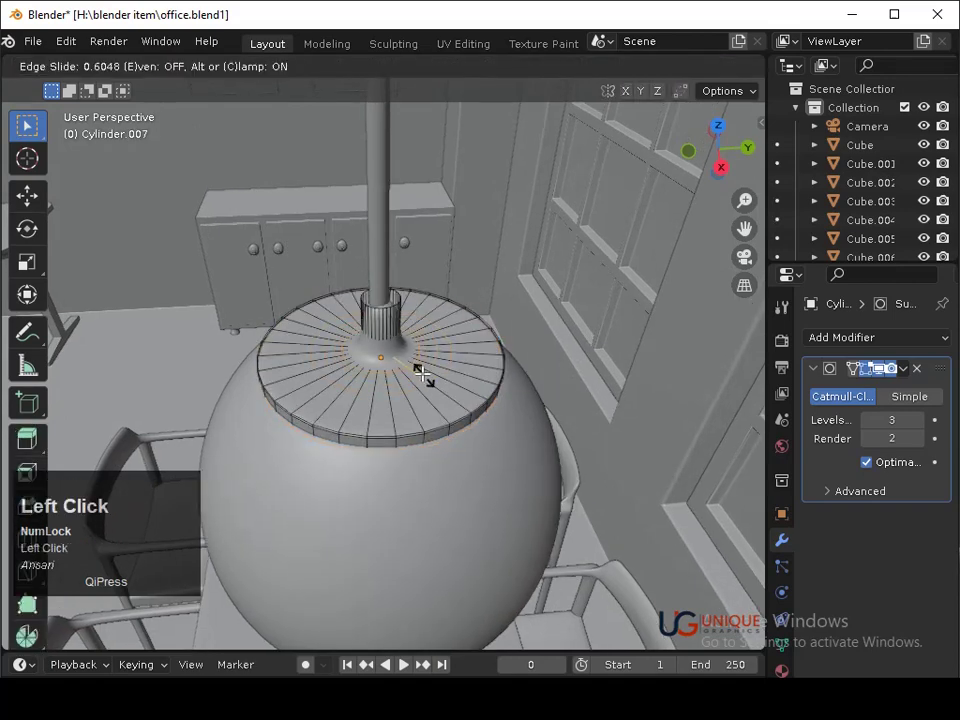
pyautogui.press('Tab')
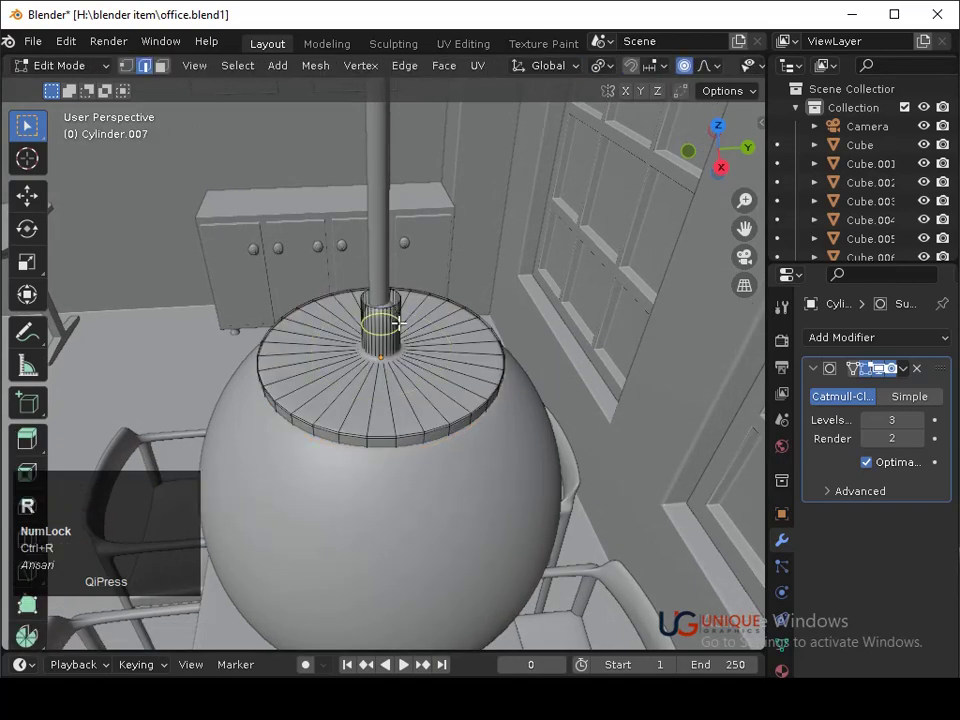
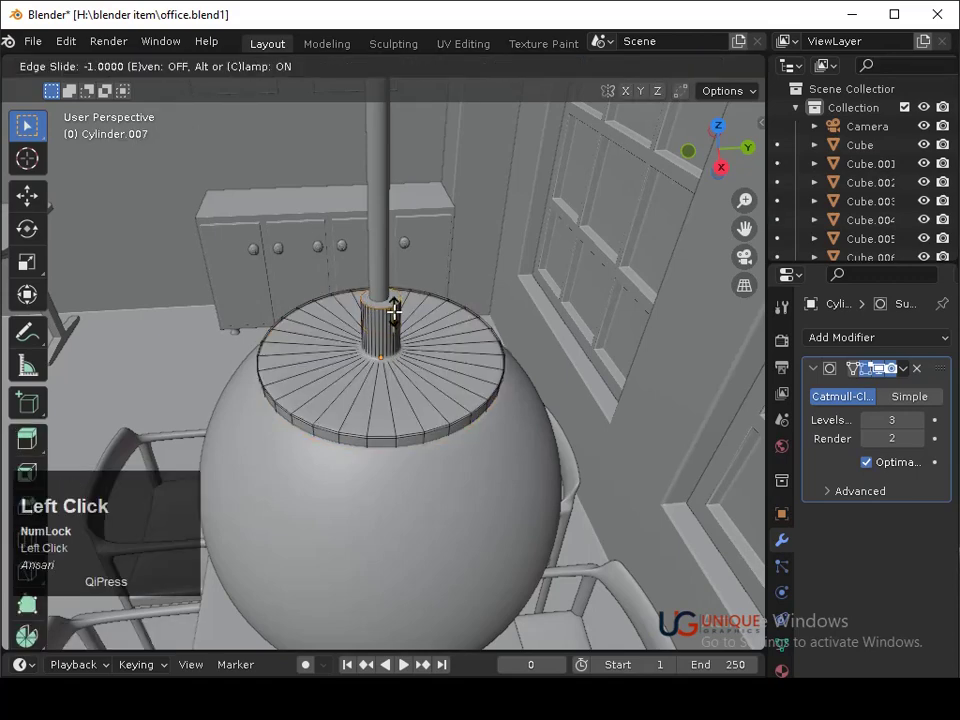
pyautogui.press('Tab')
pyautogui.moveTo(434, 332); pyautogui.dragTo(421, 270)
pyautogui.moveTo(419, 268); pyautogui.dragTo(385, 321)
pyautogui.moveTo(373, 322); pyautogui.dragTo(365, 297)
pyautogui.press('Tab')
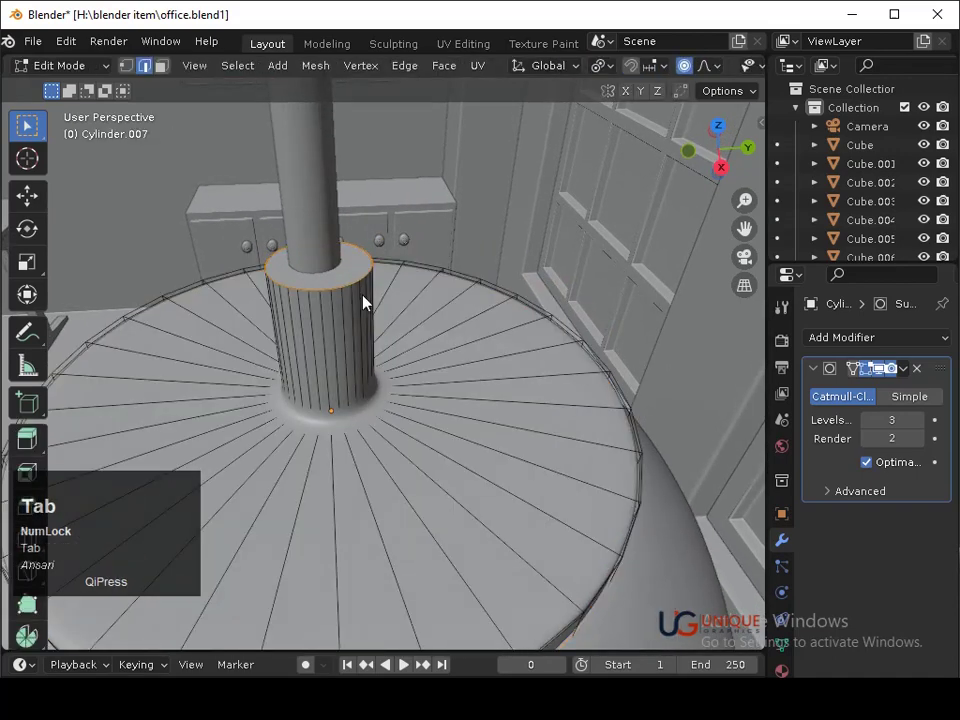
# Select the collar's top edge ring and nudge it along X and Y to sit around the rod.
pyautogui.click(676, 557)
pyautogui.moveTo(639, 518); pyautogui.dragTo(17, 530)
pyautogui.write('gy')
pyautogui.press('Down')
pyautogui.press('x')
pyautogui.press('y')
pyautogui.press('Down')
pyautogui.press('Left')
pyautogui.press('Up')
pyautogui.press('Return')
pyautogui.write('gyx')
pyautogui.press('Left')
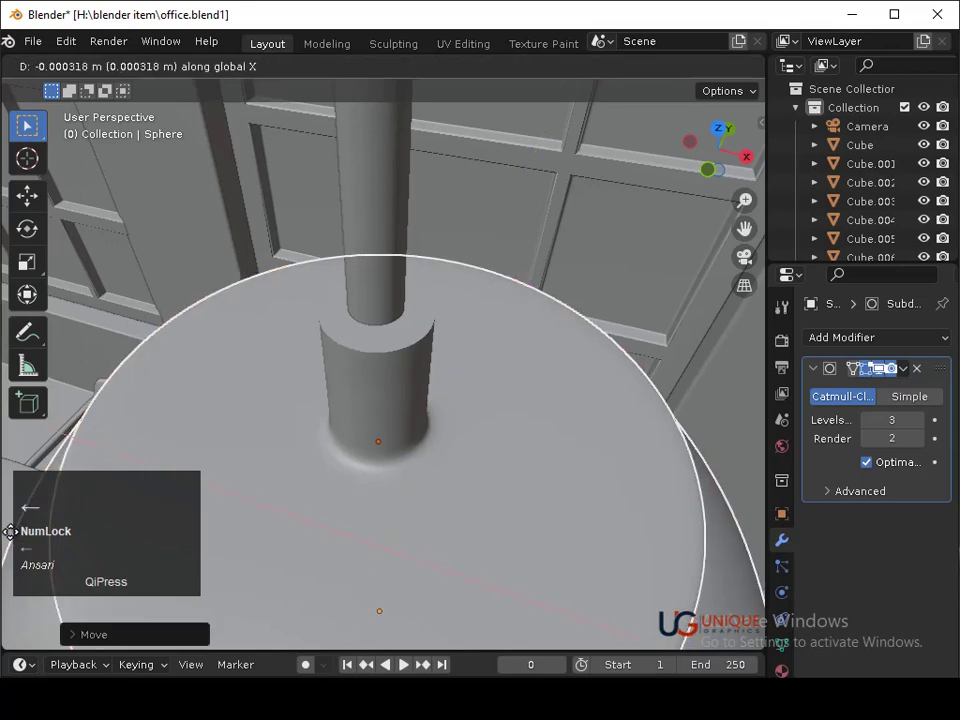
# Save, select the shade sphere and slide it along Y to centre it under the cap and rod.
pyautogui.press('Return')
pyautogui.press('ctrl+s')
pyautogui.moveTo(524, 348); pyautogui.dragTo(708, 177)
pyautogui.click(708, 177)
pyautogui.write('gy')
pyautogui.press('Right')
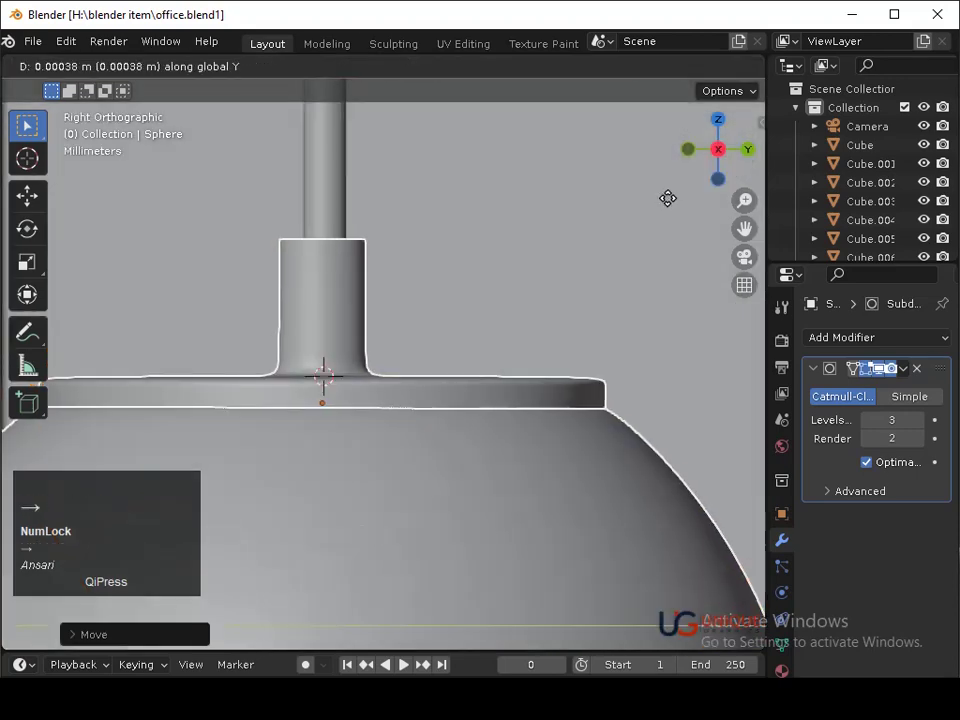
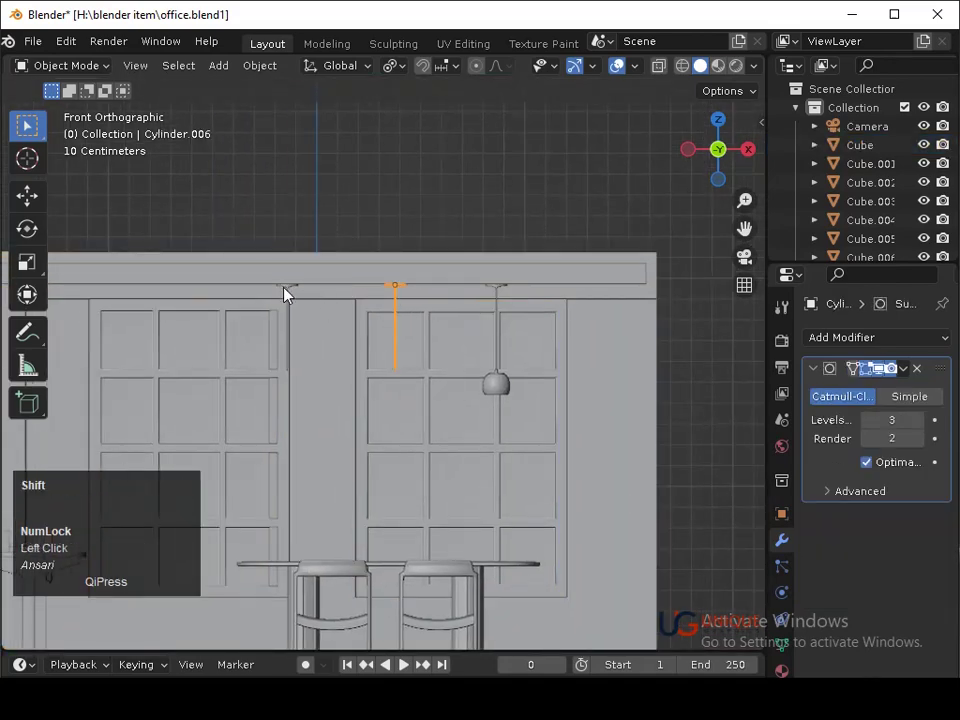
# Delete the spare duplicate lamp rods on the ceiling beam, then select the finished lamp's rod and shade.
pyautogui.click(295, 294)
pyautogui.press('ctrl+z')
pyautogui.click(292, 292)
pyautogui.moveTo(309, 318); pyautogui.dragTo(314, 348)
pyautogui.click(314, 348)
pyautogui.click(467, 299)
pyautogui.press('x')
pyautogui.click(465, 300)
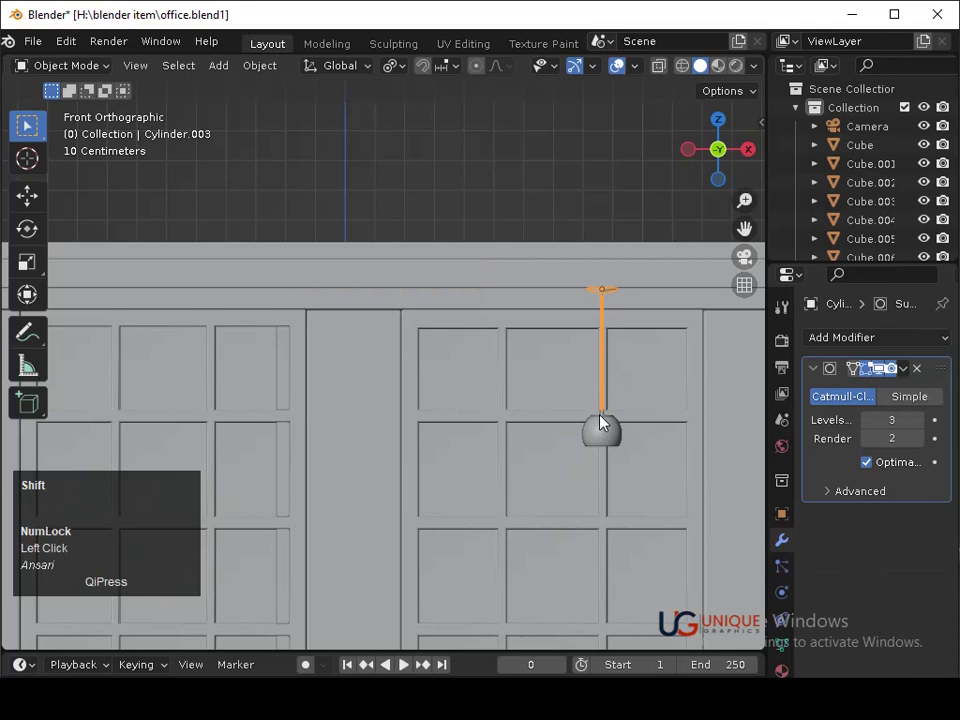
pyautogui.click(610, 422)
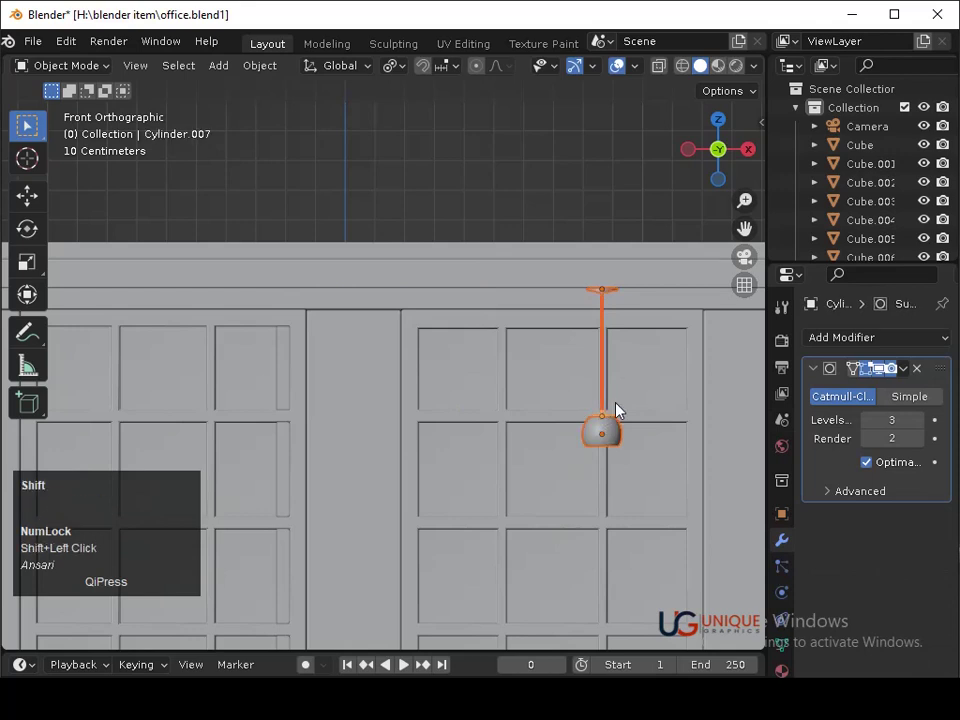
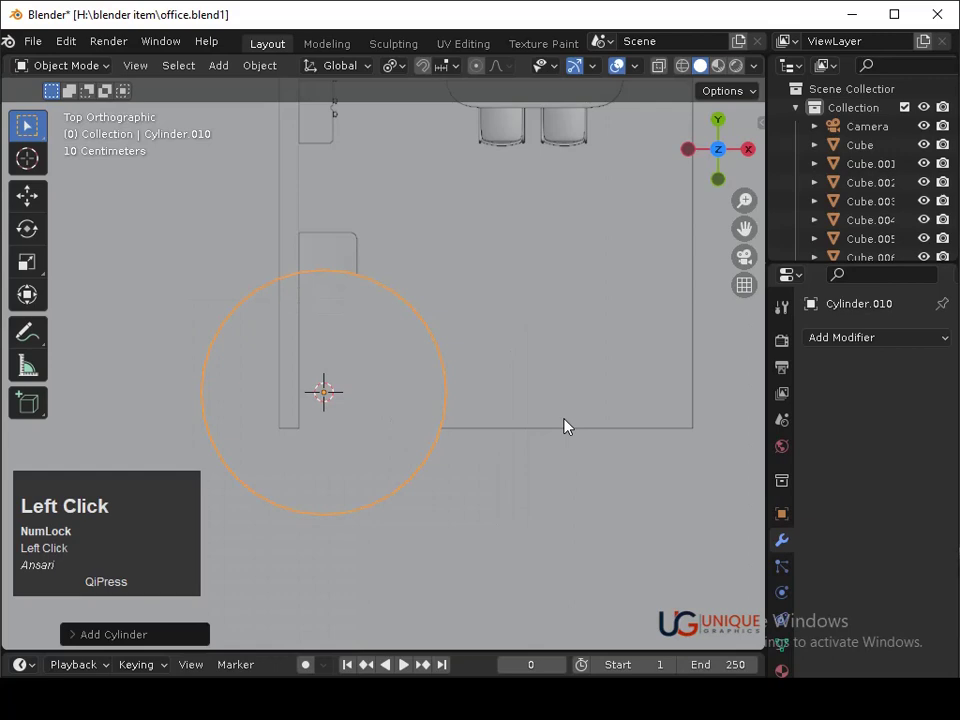
# Shrink the new cylinder, flatten it on Z into a thin disc and place it at the desk corner.
pyautogui.press('s')
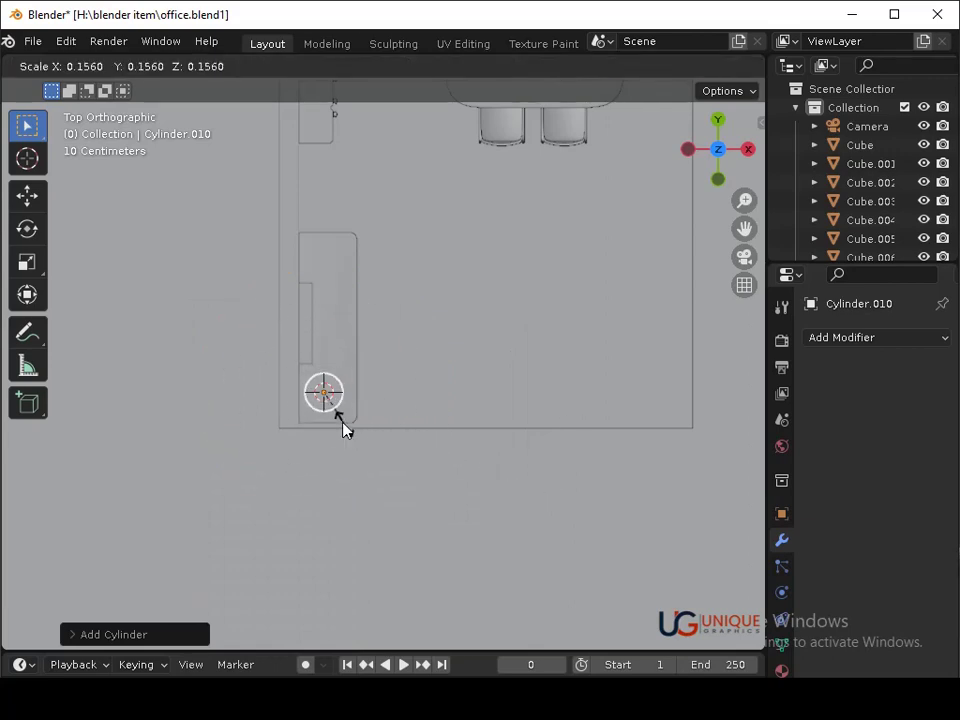
pyautogui.click(346, 424)
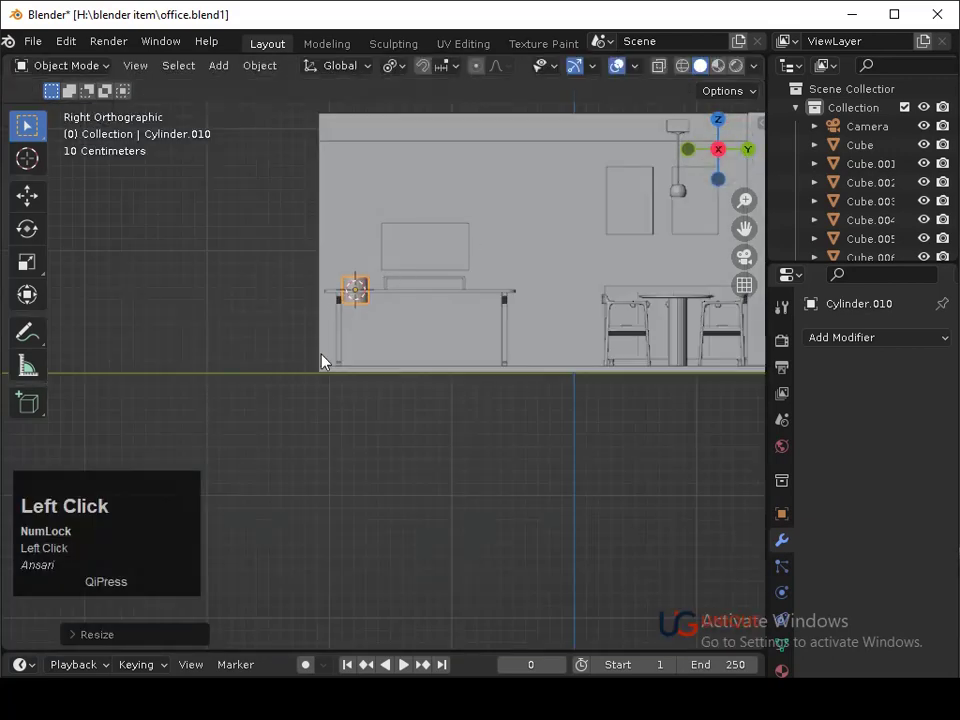
pyautogui.moveTo(405, 354); pyautogui.dragTo(495, 591)
pyautogui.write('sz')
pyautogui.click(397, 440)
pyautogui.press('s')
pyautogui.click(410, 443)
pyautogui.press('g')
pyautogui.click(414, 408)
# Thin the disc further, lower it onto the desk and resize it from the side as the lamp base.
pyautogui.write('sz')
pyautogui.click(430, 433)
pyautogui.write('sz')
pyautogui.click(406, 414)
pyautogui.write('gz')
pyautogui.click(407, 407)
pyautogui.press('3')
pyautogui.middleClick(430, 356)
pyautogui.click(730, 171)
pyautogui.middleClick(578, 272)
pyautogui.moveTo(489, 410); pyautogui.dragTo(509, 555)
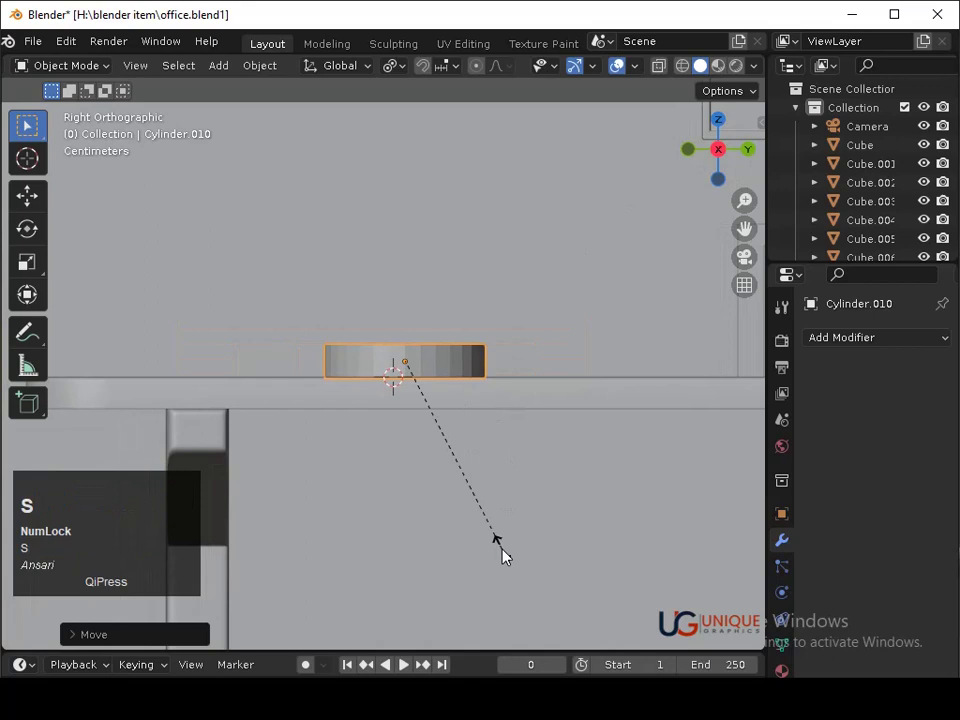
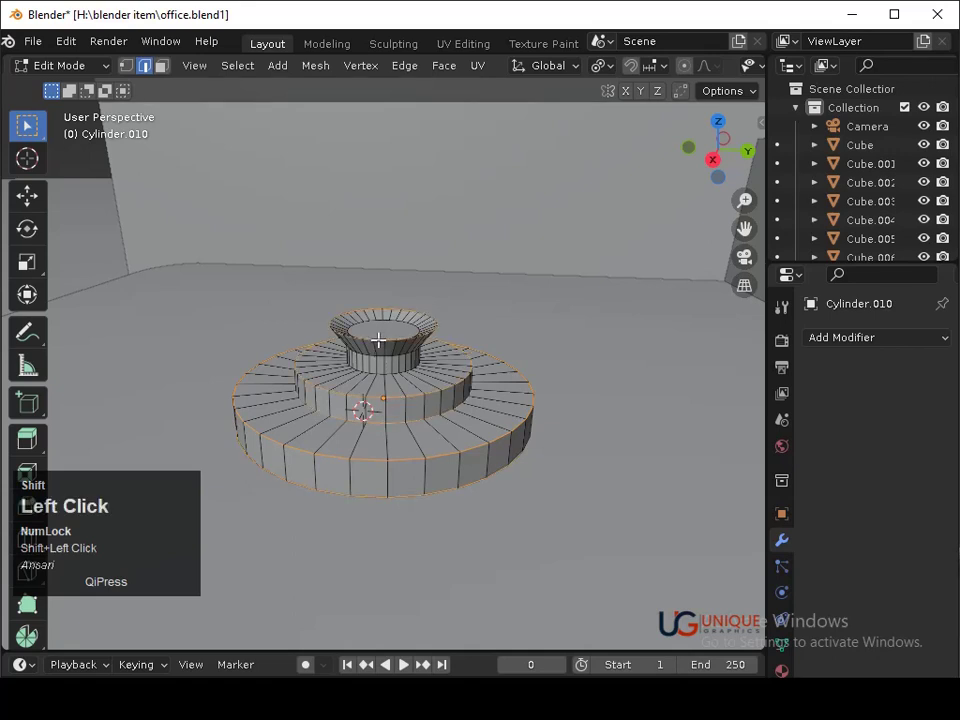
# Leave Edit Mode on the lamp base and set it to Shade Smooth, orbiting to inspect.
pyautogui.press('ctrl+z')
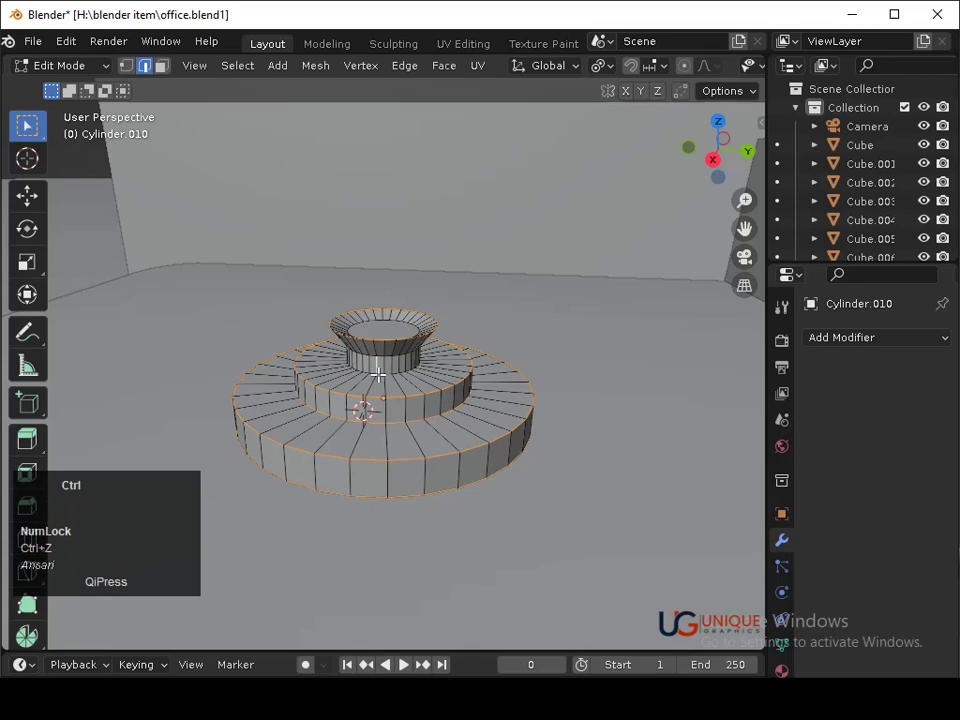
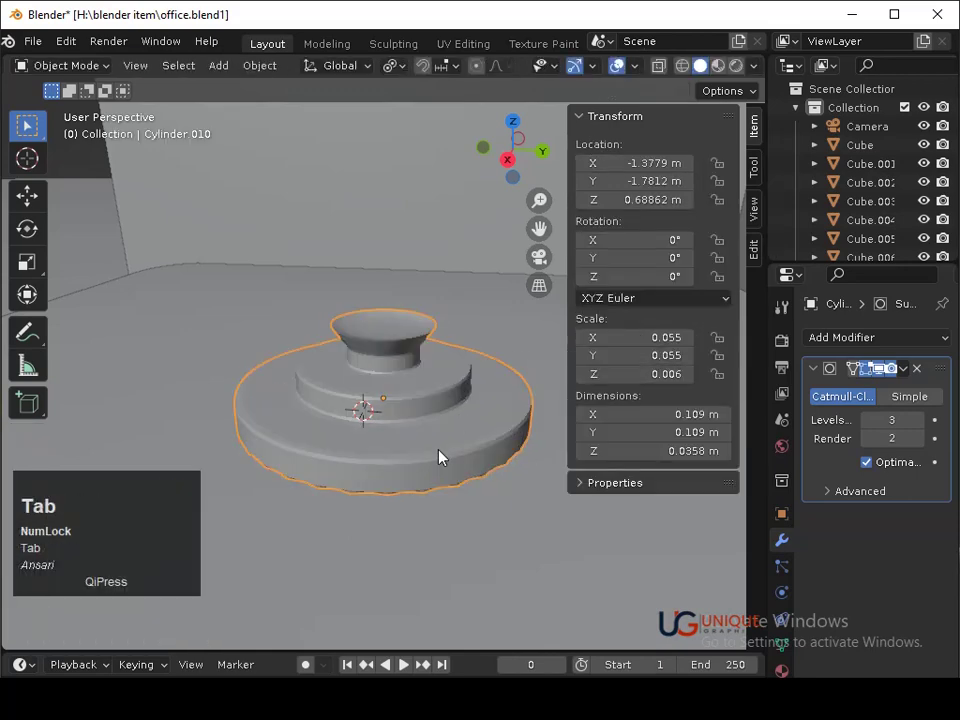
pyautogui.rightClick(443, 455)
pyautogui.click(418, 372)
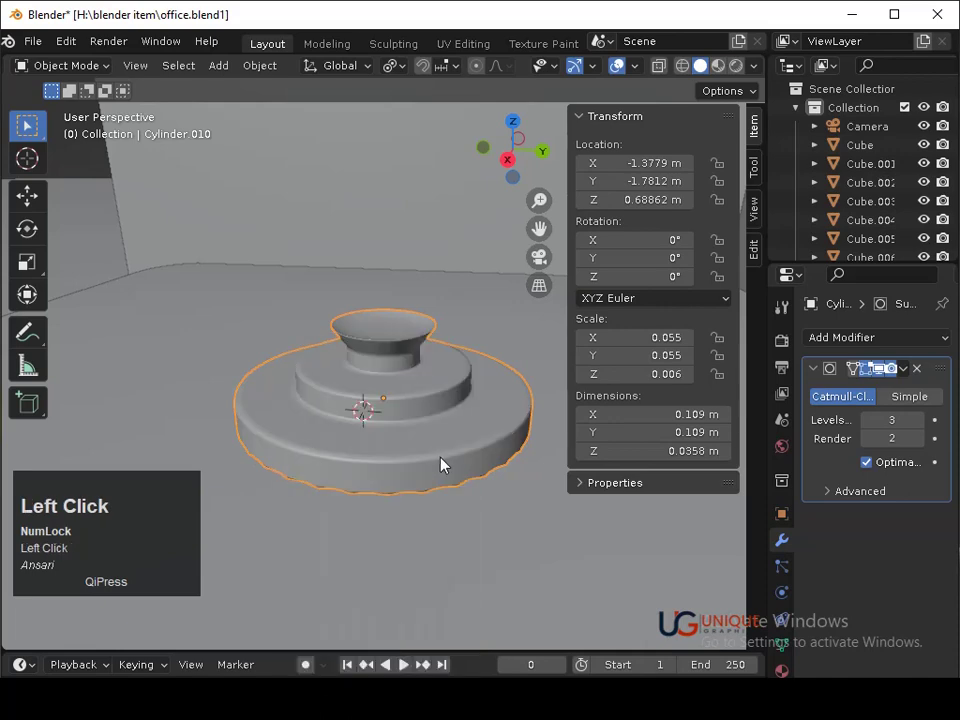
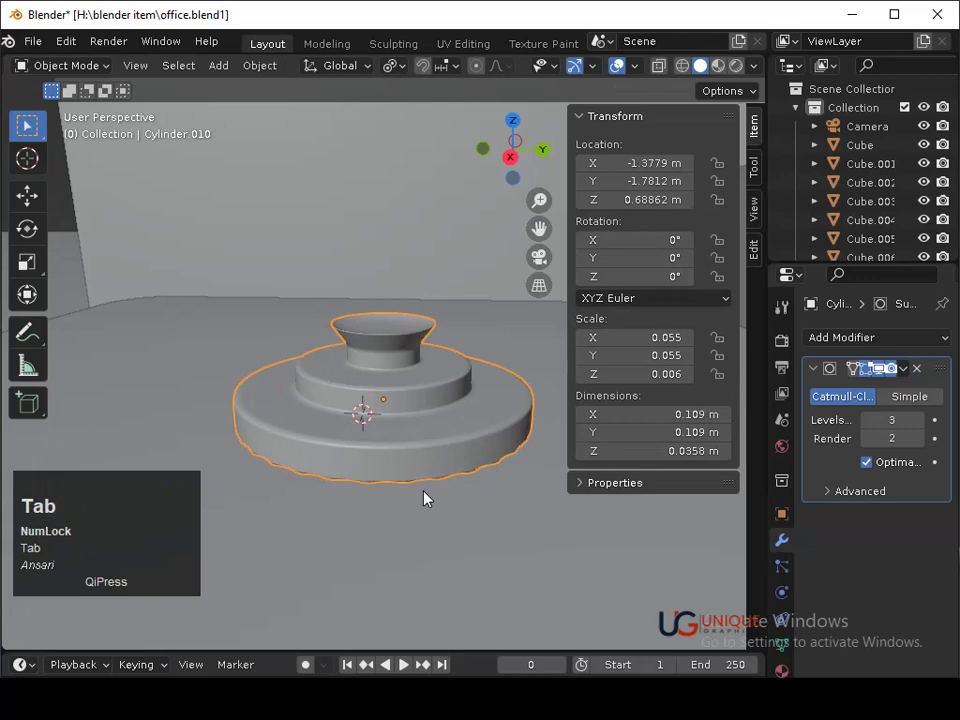
pyautogui.middleClick(426, 468)
pyautogui.middleClick(354, 368)
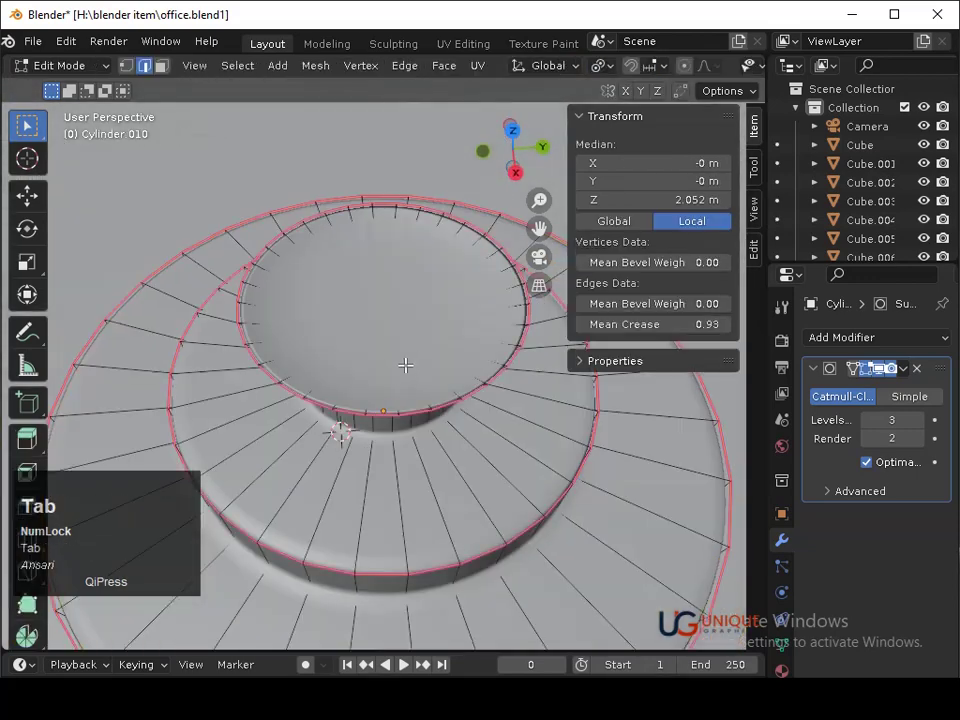
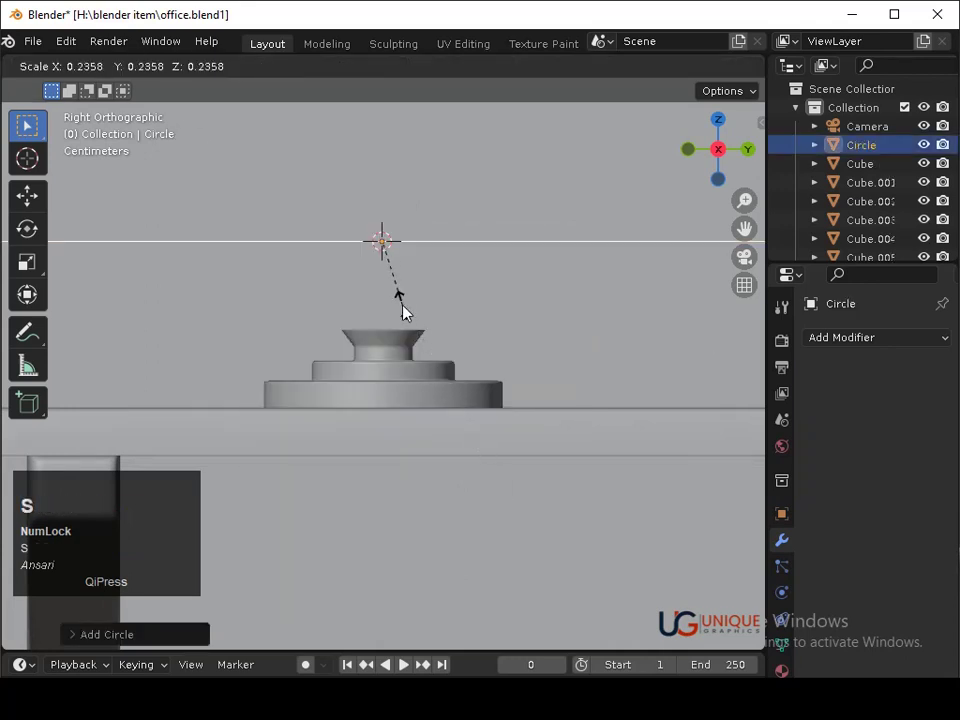
# Scale the new circle down to a size that fits above the lamp base.
pyautogui.click(402, 297)
pyautogui.middleClick(426, 363)
pyautogui.press('s')
pyautogui.click(482, 466)
pyautogui.middleClick(452, 454)
pyautogui.click(431, 511)
pyautogui.middleClick(397, 380)
pyautogui.middleClick(382, 405)
pyautogui.middleClick(420, 300)
pyautogui.middleClick(308, 408)
pyautogui.middleClick(468, 344)
# Rotate the circle 90° on Y so it stands upright, save, and fine-tune its scale.
pyautogui.press('r')
pyautogui.press('y')
pyautogui.write('90')
pyautogui.click(390, 481)
pyautogui.press('ctrl+s')
pyautogui.press('s')
pyautogui.middleClick(388, 526)
pyautogui.click(376, 465)
pyautogui.press('ctrl+z')
pyautogui.press('s')
pyautogui.click(355, 397)
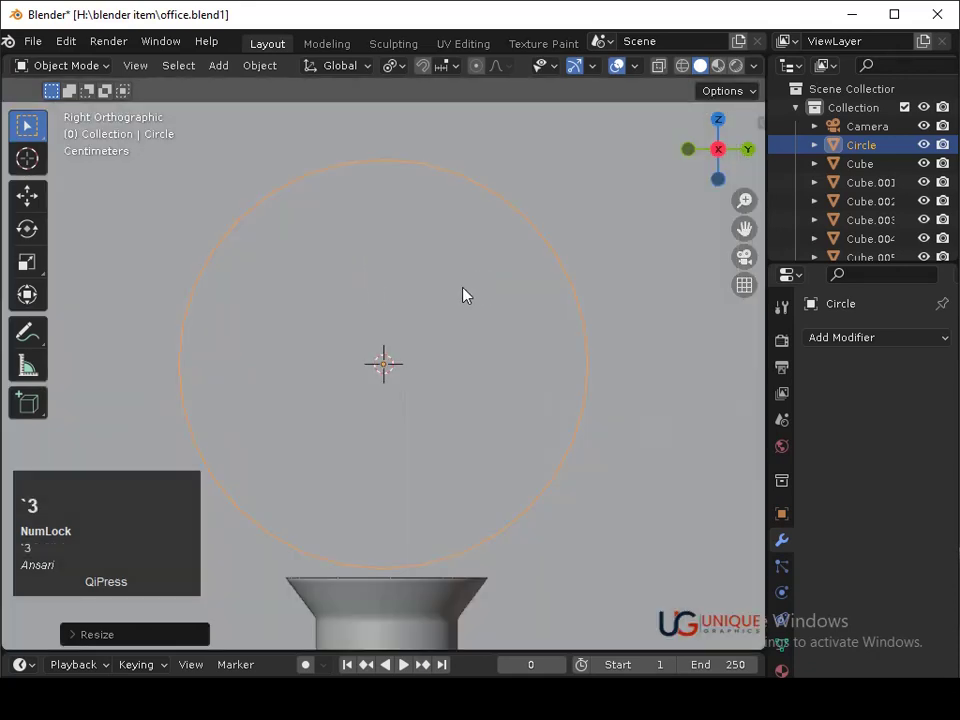
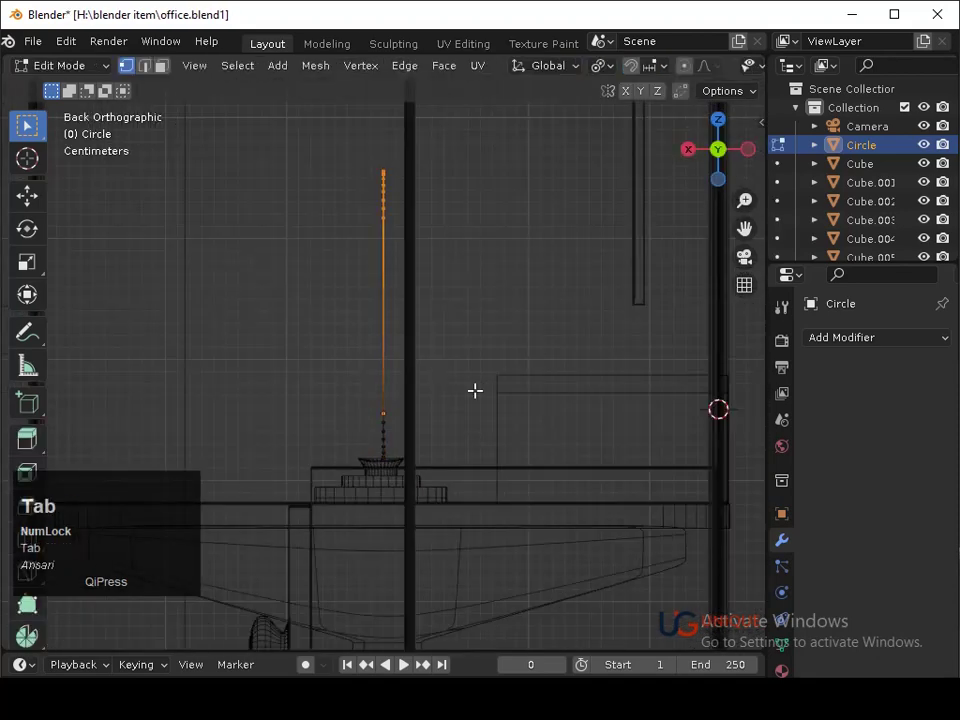
# Select all the loop's vertices and shift the loop sideways along X to center it.
pyautogui.press('a')
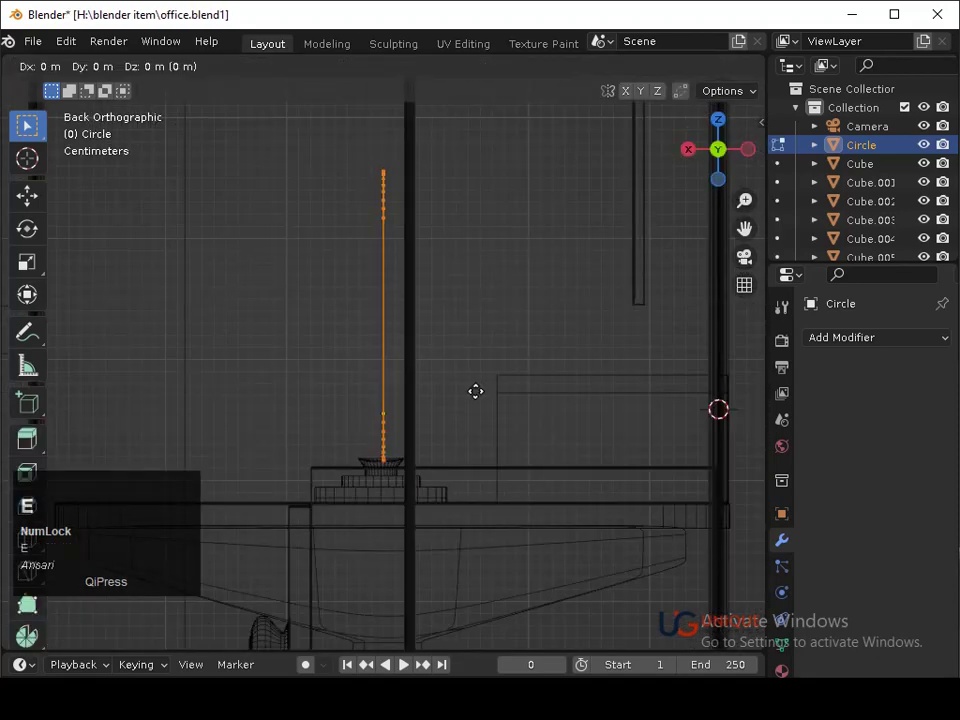
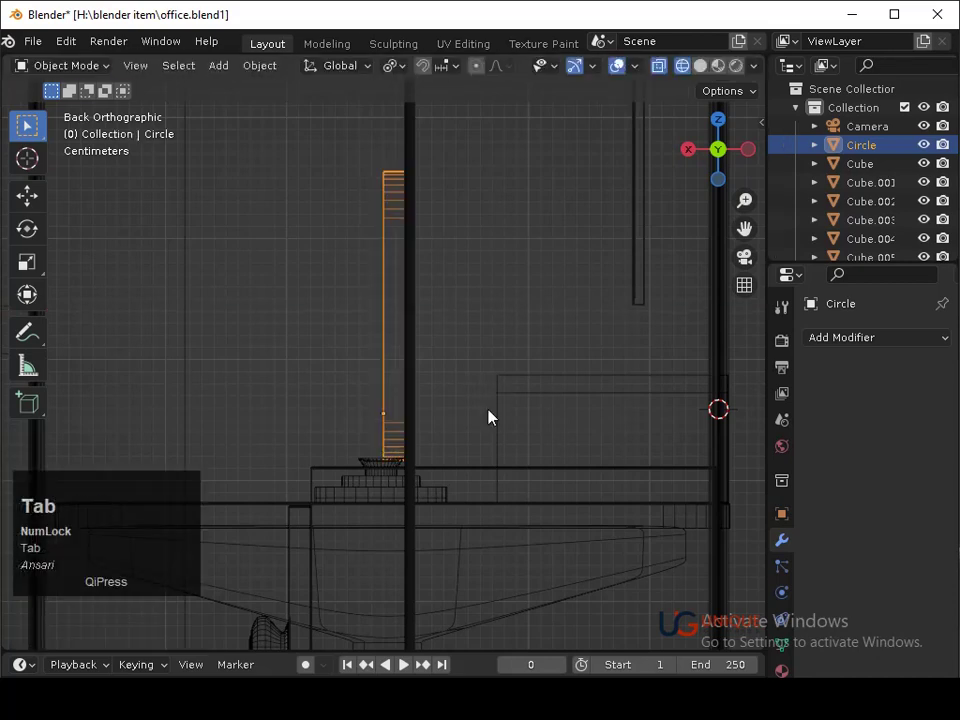
pyautogui.press('g')
pyautogui.press('x')
pyautogui.press('BackSpace')
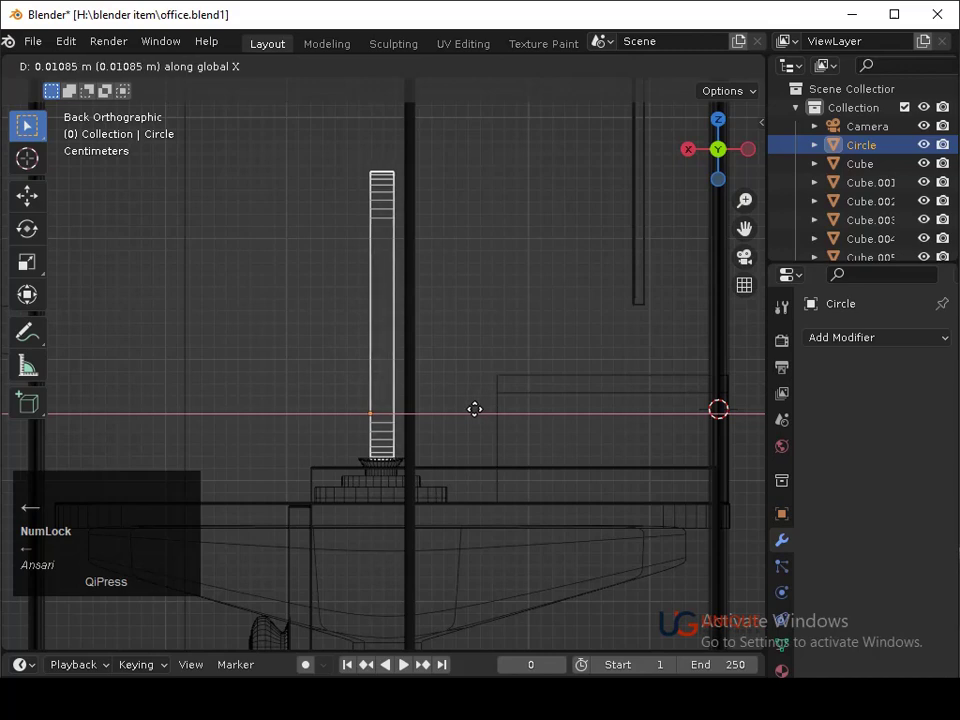
pyautogui.press('BackSpace')
pyautogui.press('Return')
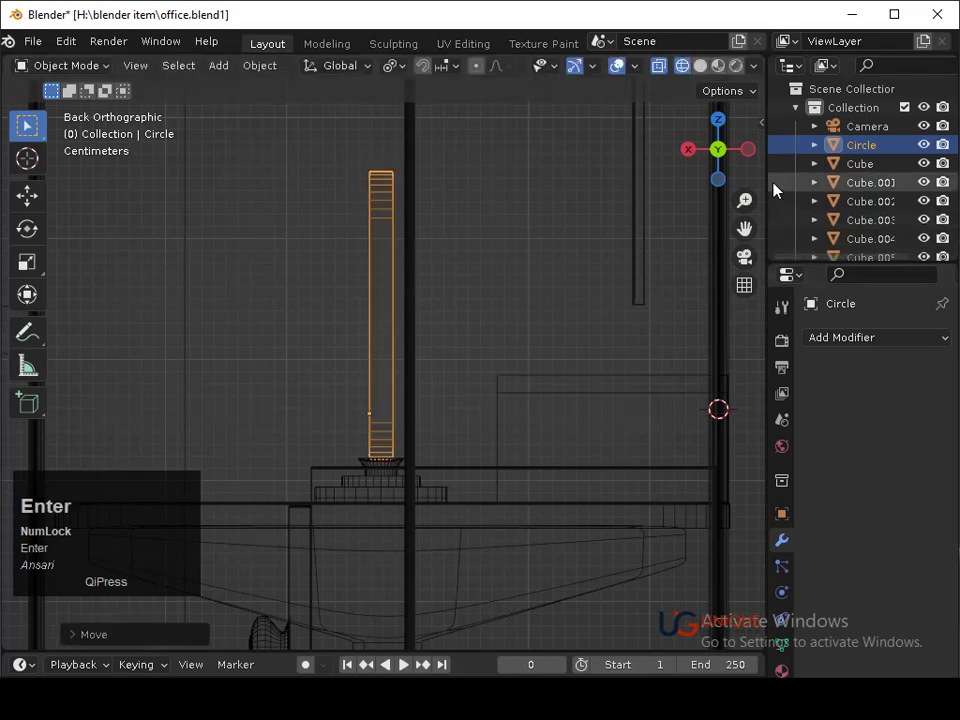
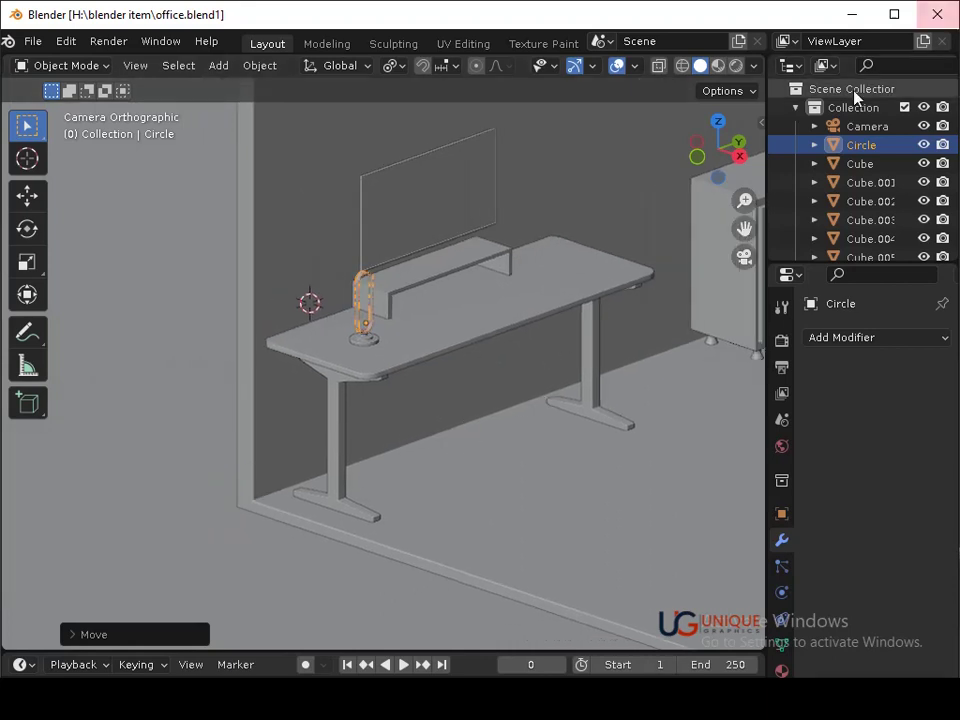
# Save, select the lamp loop and extrude its faces along their normals into a thick band.
pyautogui.press('ctrl+s')
pyautogui.middleClick(488, 357)
pyautogui.middleClick(502, 420)
pyautogui.click(453, 286)
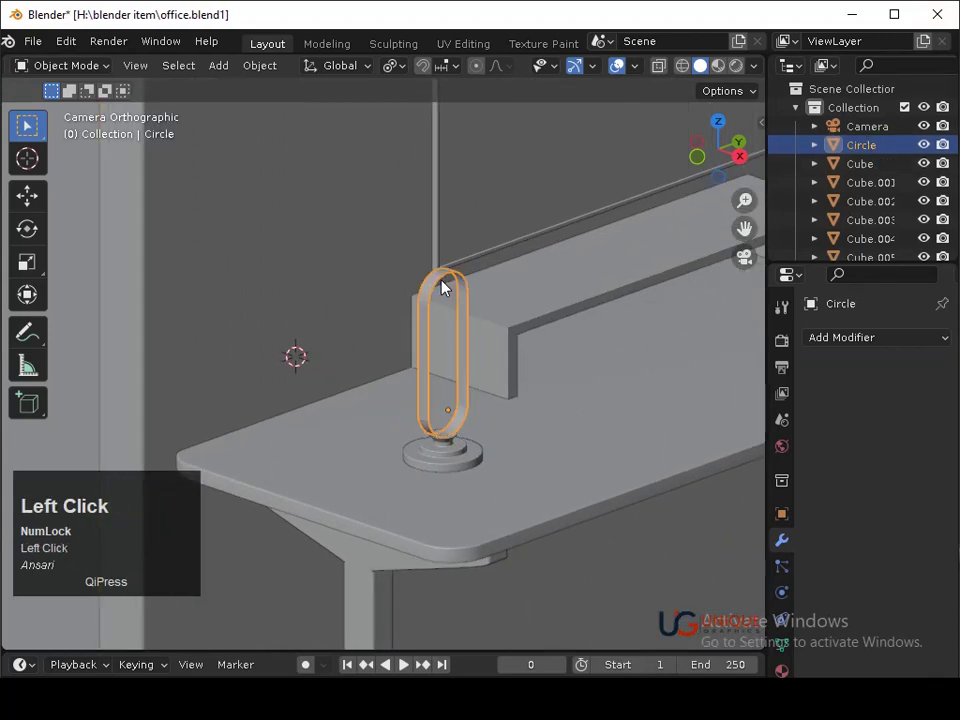
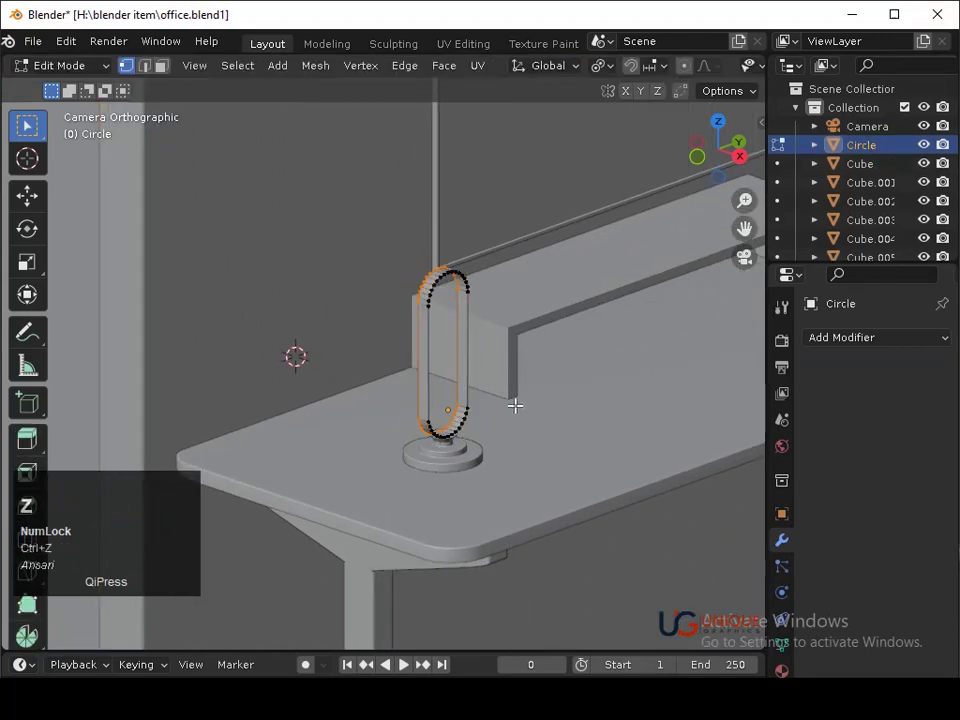
pyautogui.press('alt+e')
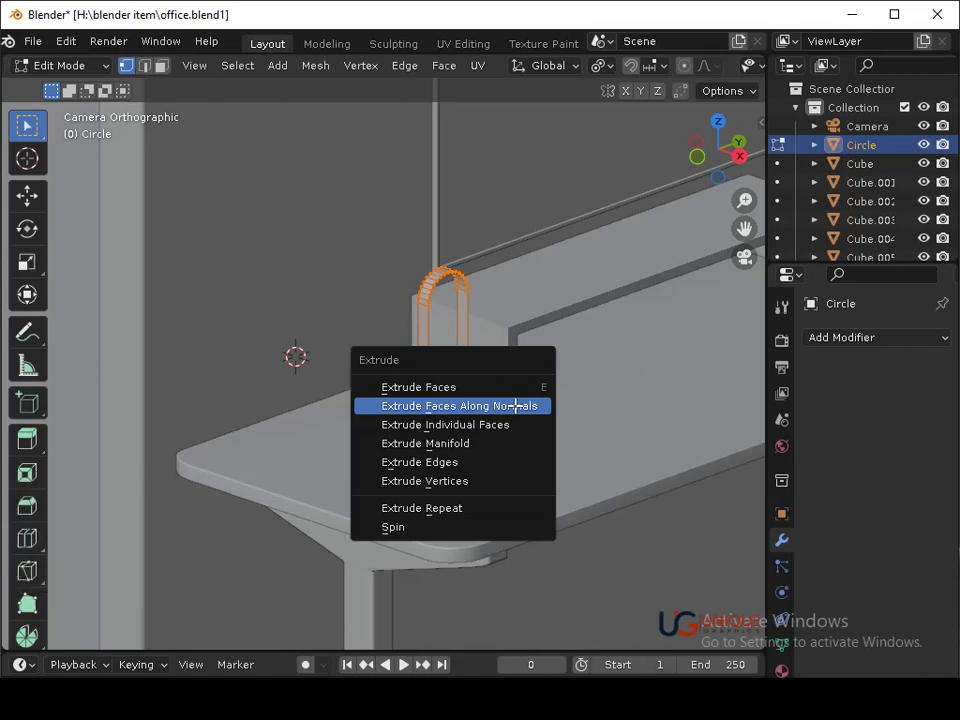
pyautogui.click(520, 411)
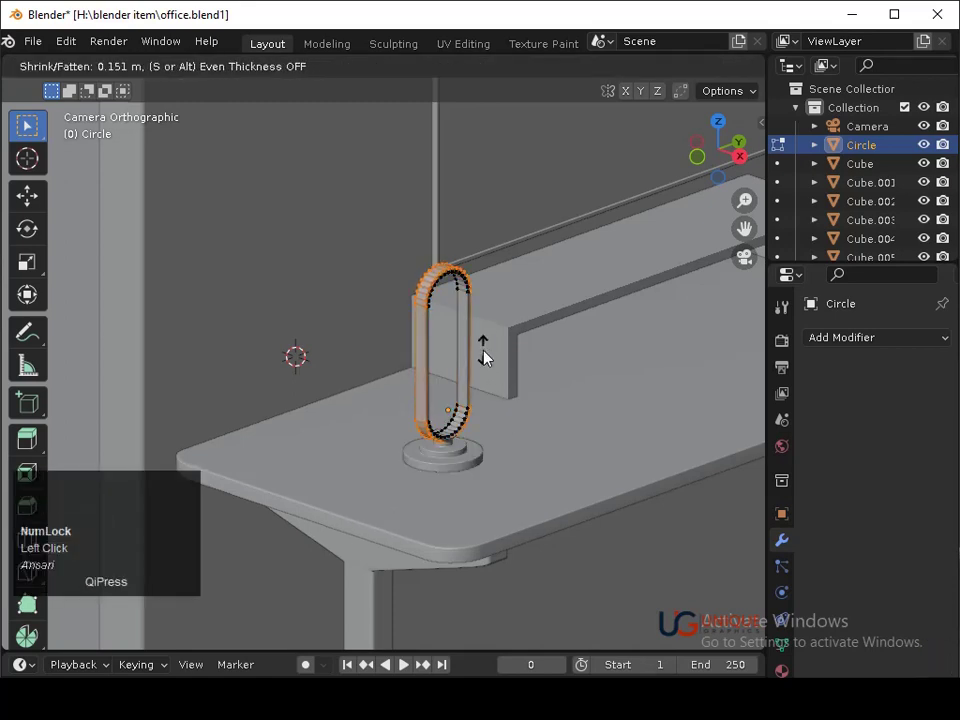
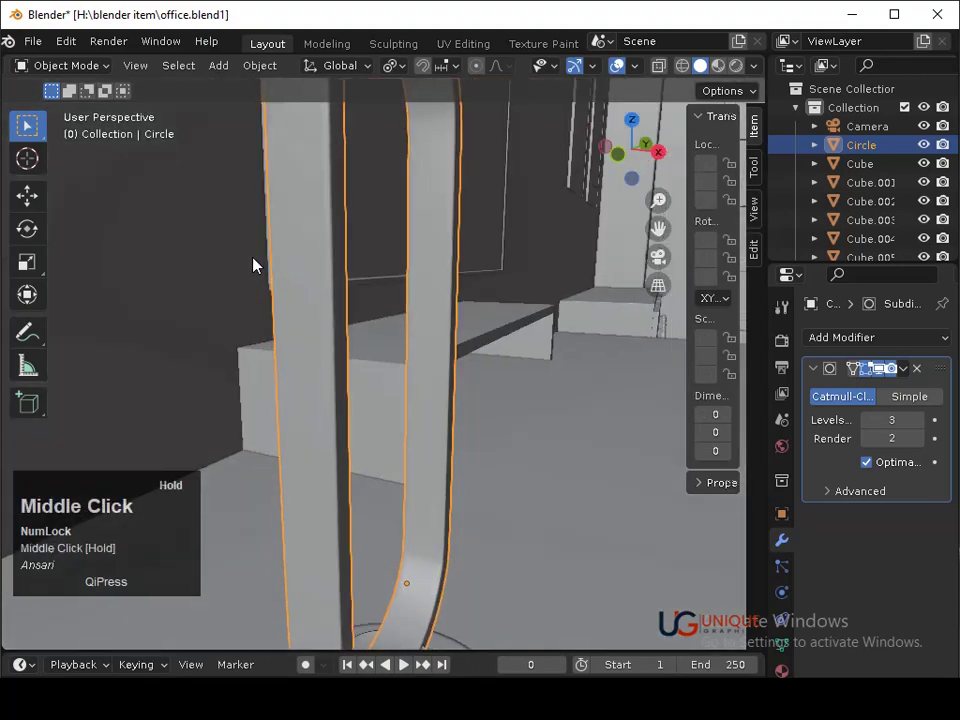
# Raise the smoothed band along Z so it sits on the lamp base, then save.
pyautogui.click(693, 169)
pyautogui.middleClick(421, 339)
pyautogui.write('gz')
pyautogui.press('Up')
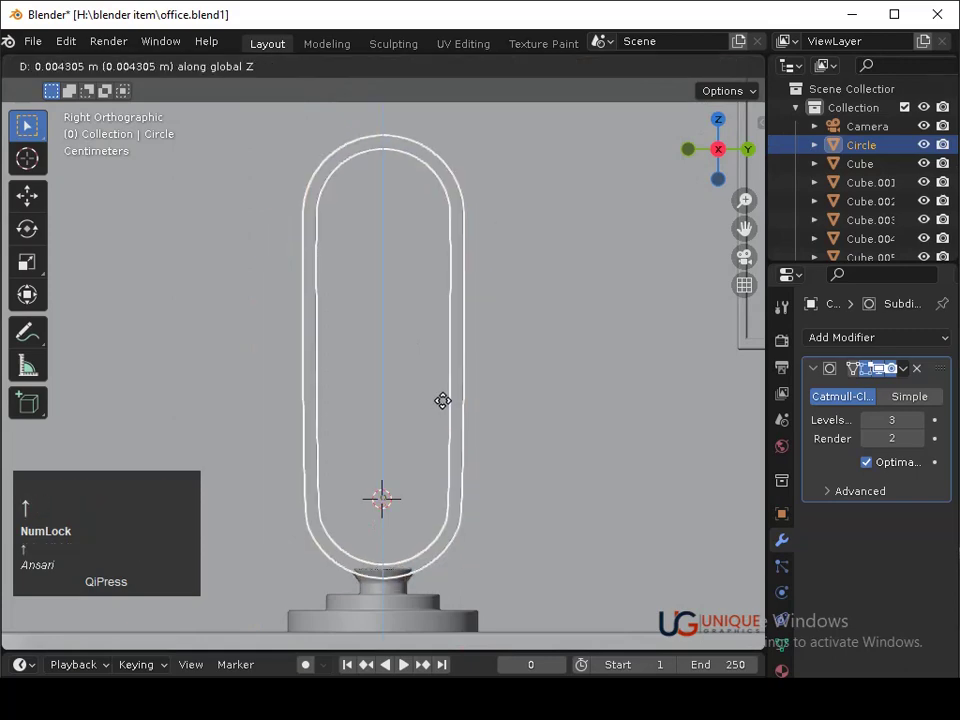
pyautogui.press('Return')
pyautogui.middleClick(532, 420)
pyautogui.press('ctrl+s')
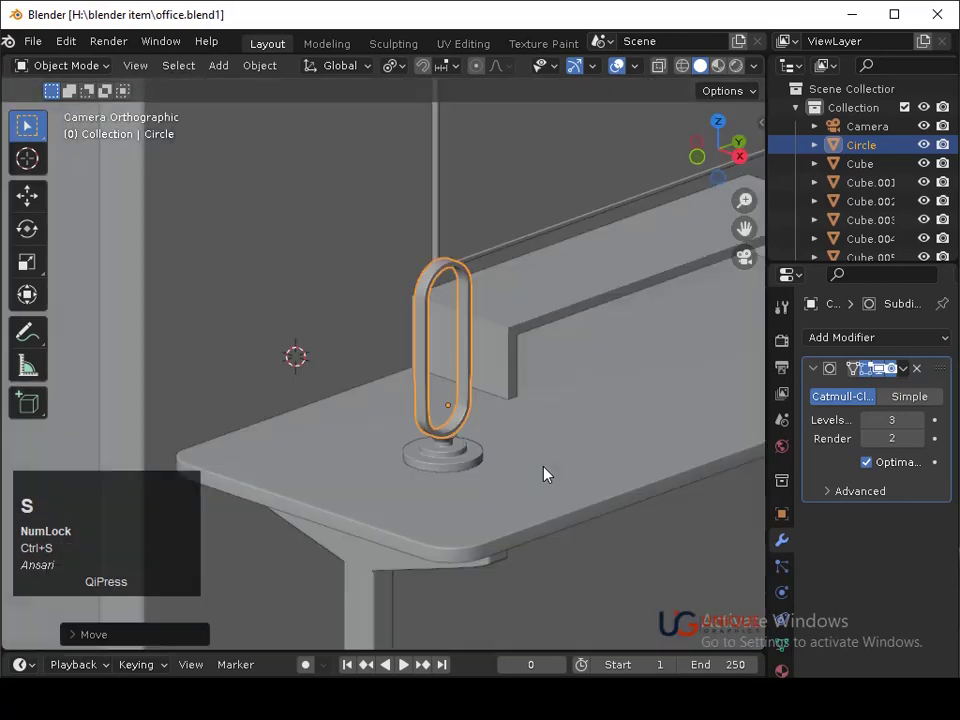
# Shrink/fatten the band to its new thickness and leave Edit Mode to check it.
pyautogui.click(482, 465)
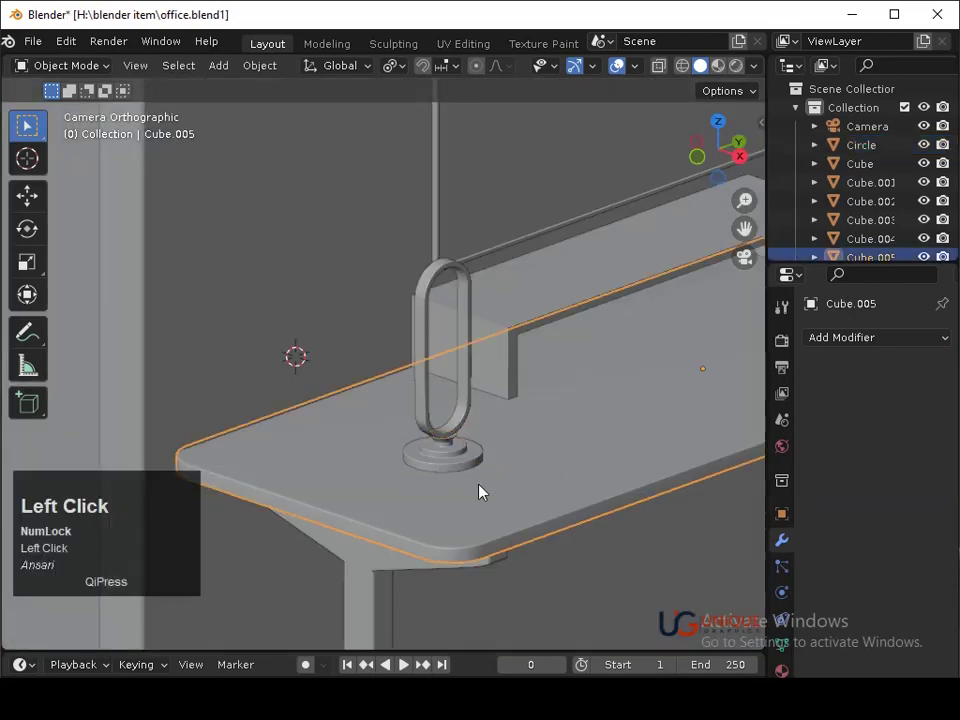
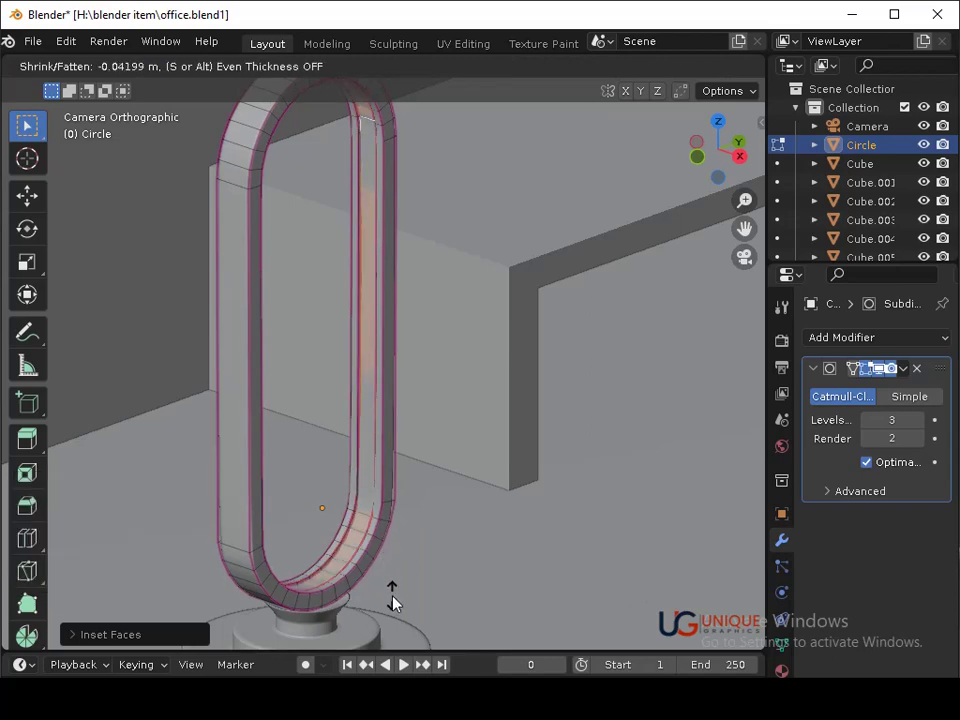
pyautogui.click(404, 614)
pyautogui.press('Tab')
pyautogui.middleClick(466, 498)
# Back in Edit Mode, insert a supporting edge loop across the band with Ctrl+R.
pyautogui.press('3')
pyautogui.middleClick(429, 473)
pyautogui.middleClick(444, 438)
pyautogui.press('Tab')
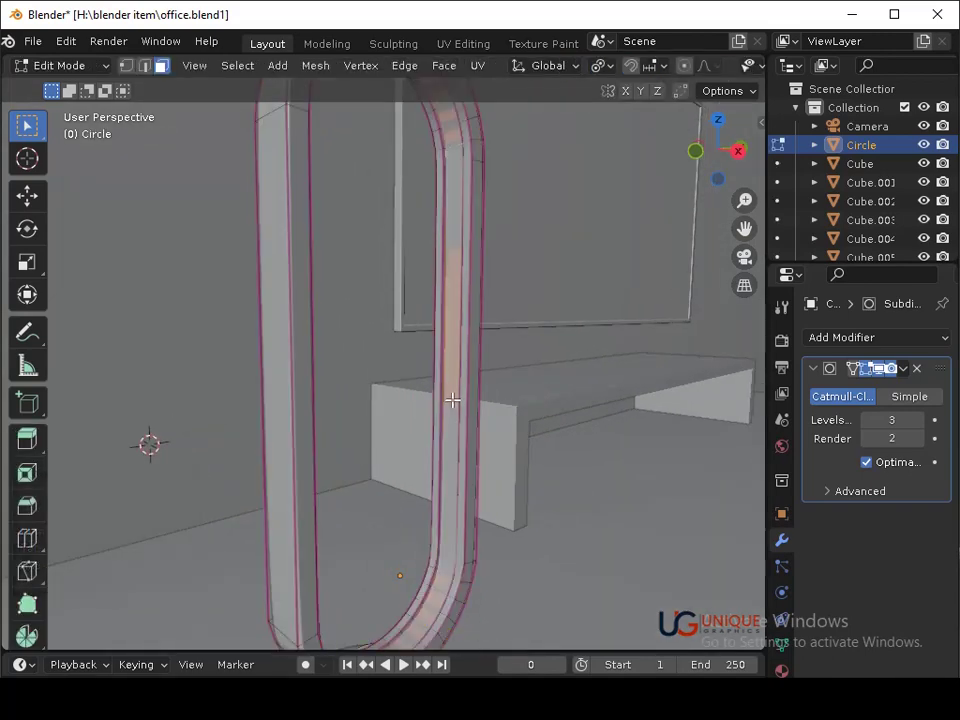
pyautogui.press('Tab')
pyautogui.press('ctrl+r')
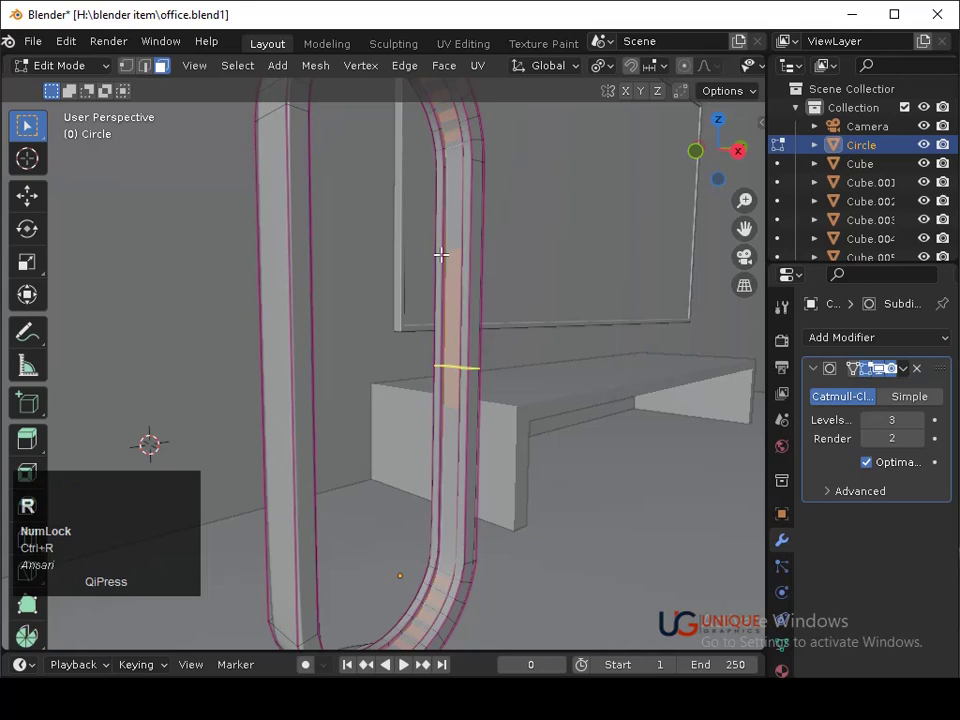
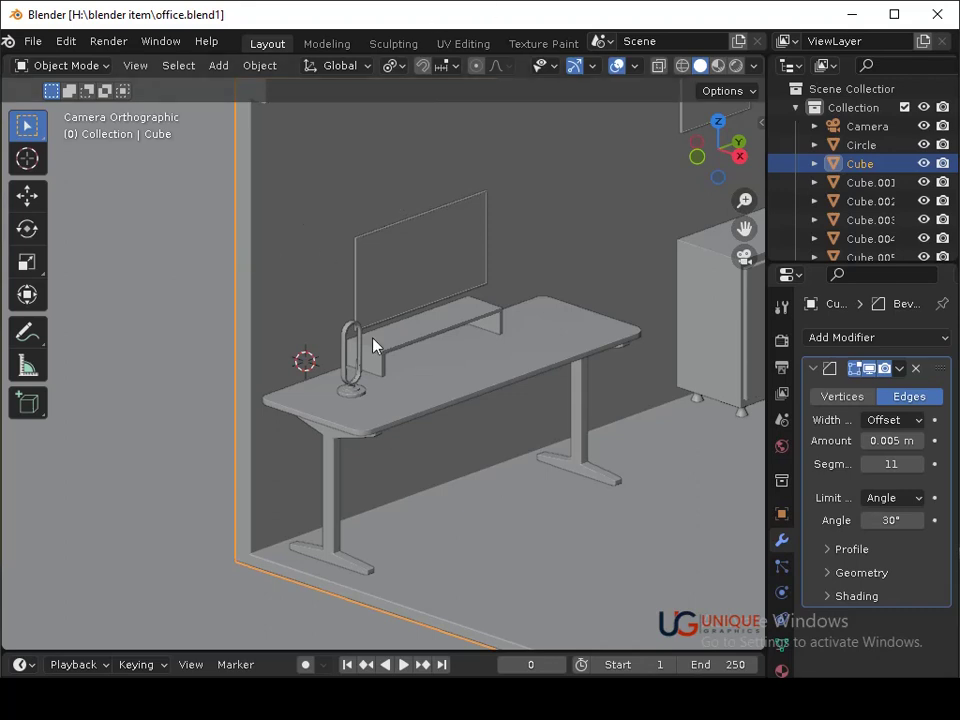
# Select the desk top and switch to orthographic front and side views of the wall area.
pyautogui.click(428, 407)
pyautogui.click(747, 159)
pyautogui.middleClick(585, 305)
pyautogui.middleClick(592, 466)
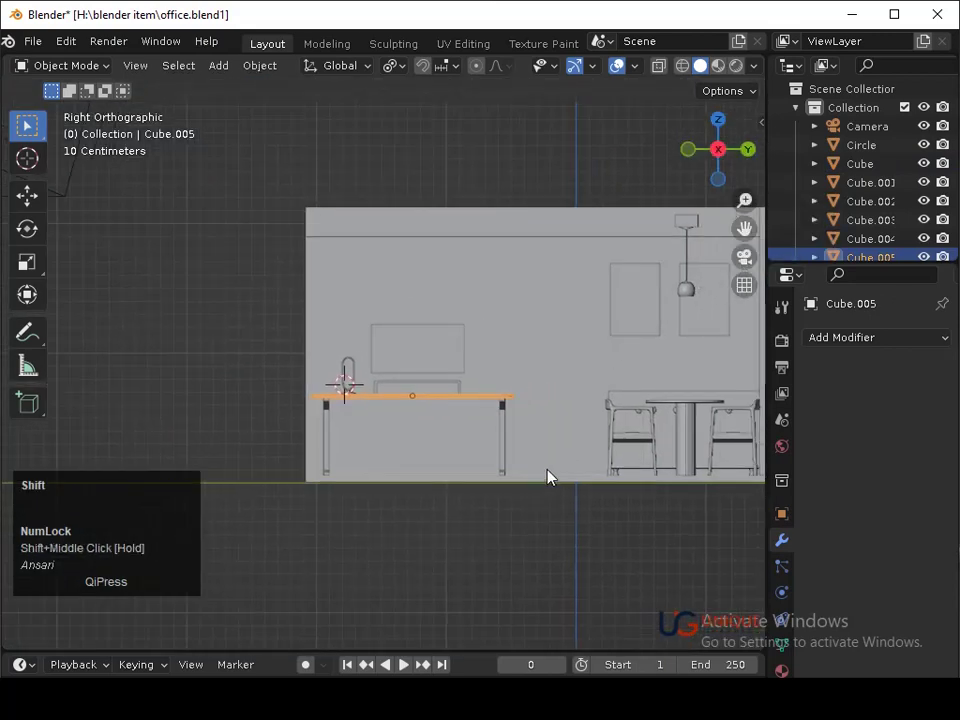
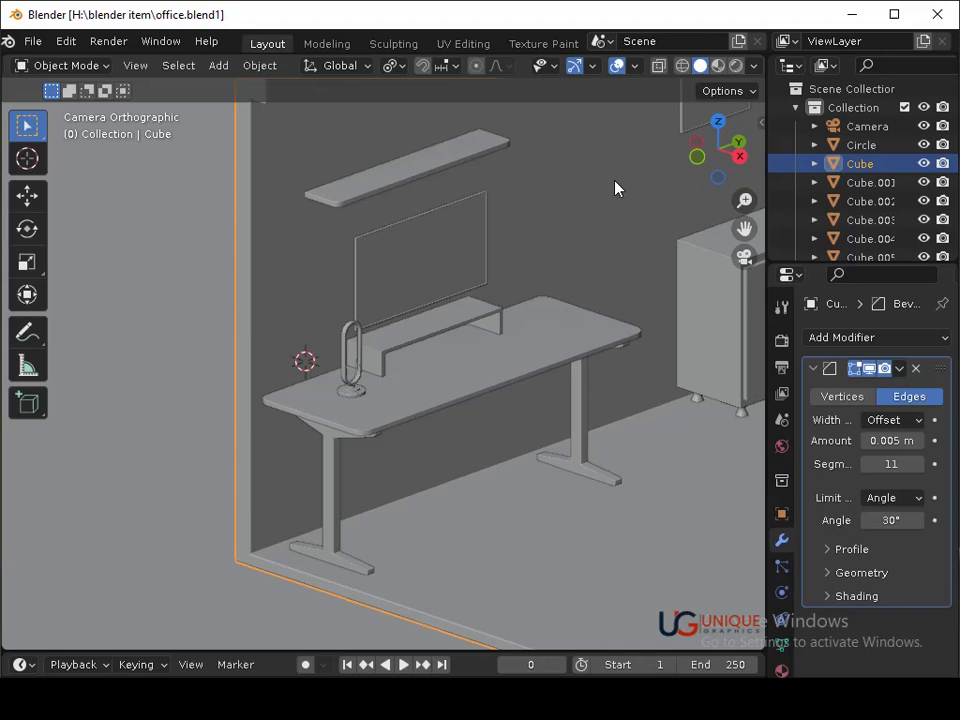
pyautogui.click(699, 163)
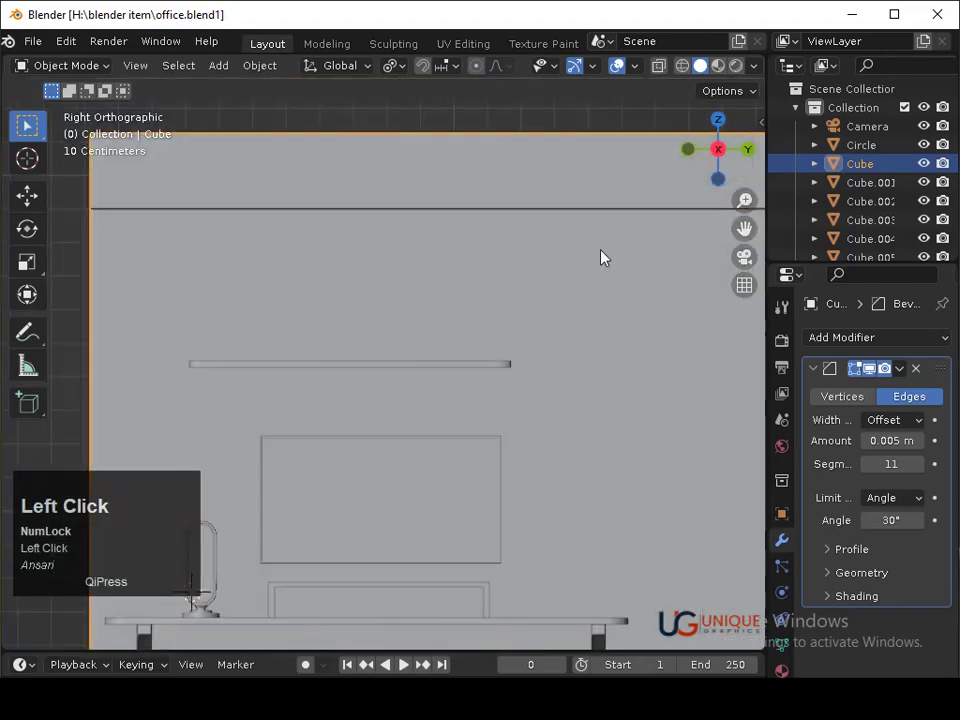
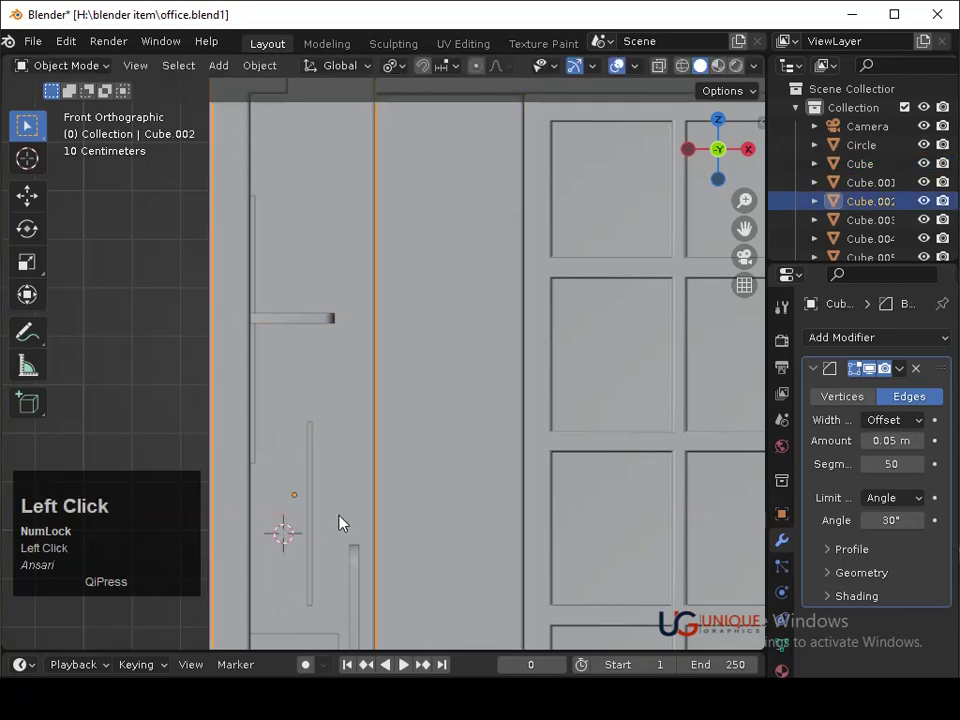
# Add a new cube to the scene and scale it down small.
pyautogui.press('shift+a')
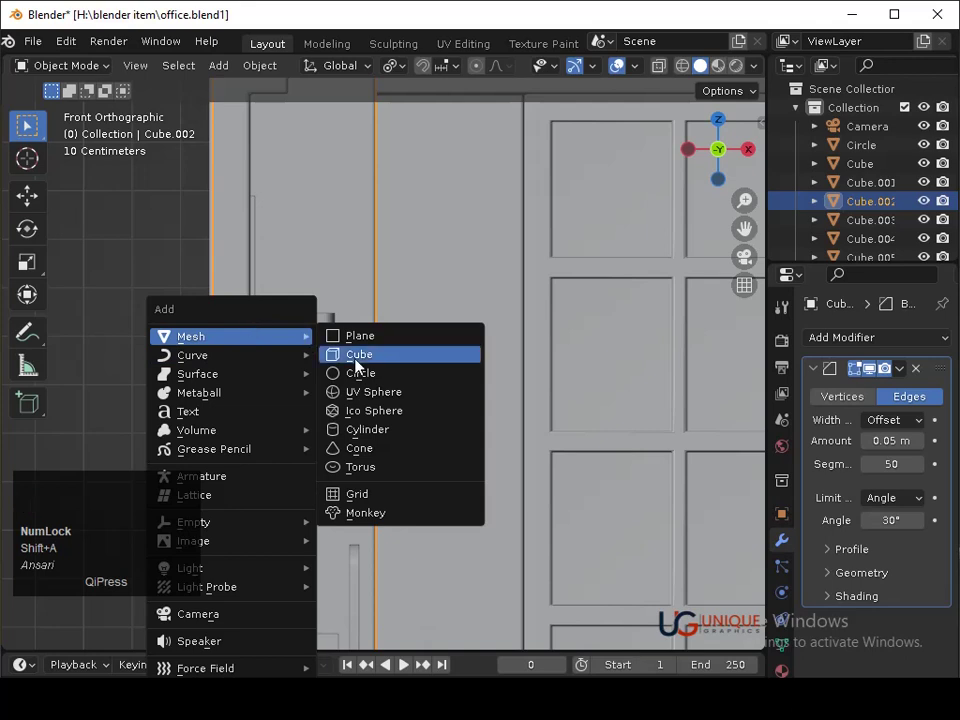
pyautogui.click(354, 355)
pyautogui.press('s')
pyautogui.click(296, 527)
pyautogui.press('s')
pyautogui.click(324, 592)
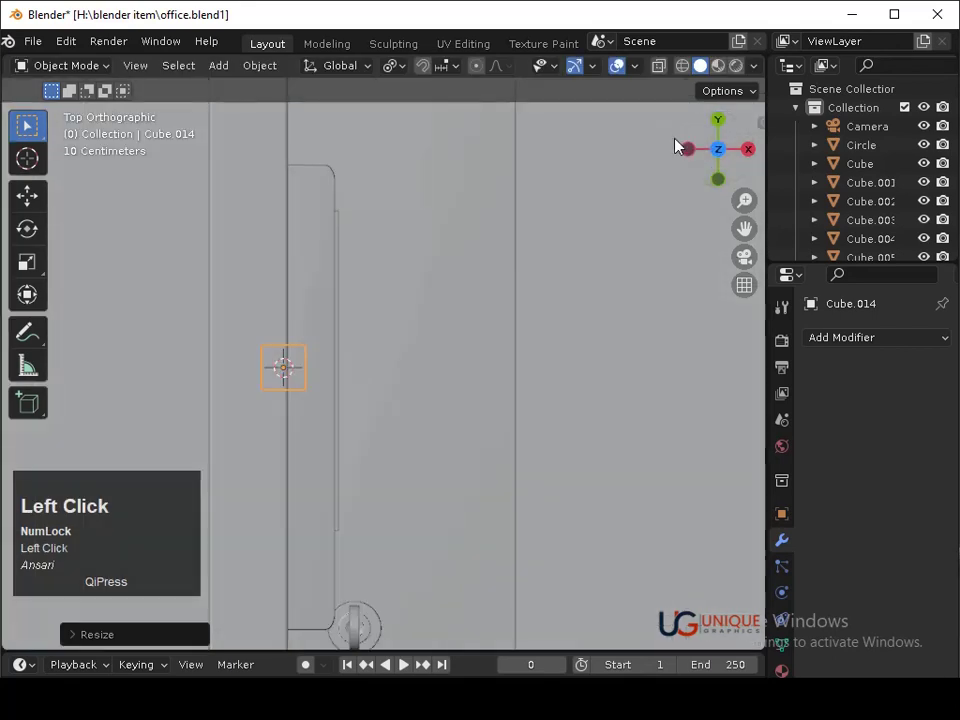
# Move the cube behind the monitor and stretch it into a tall thin post.
pyautogui.press('g')
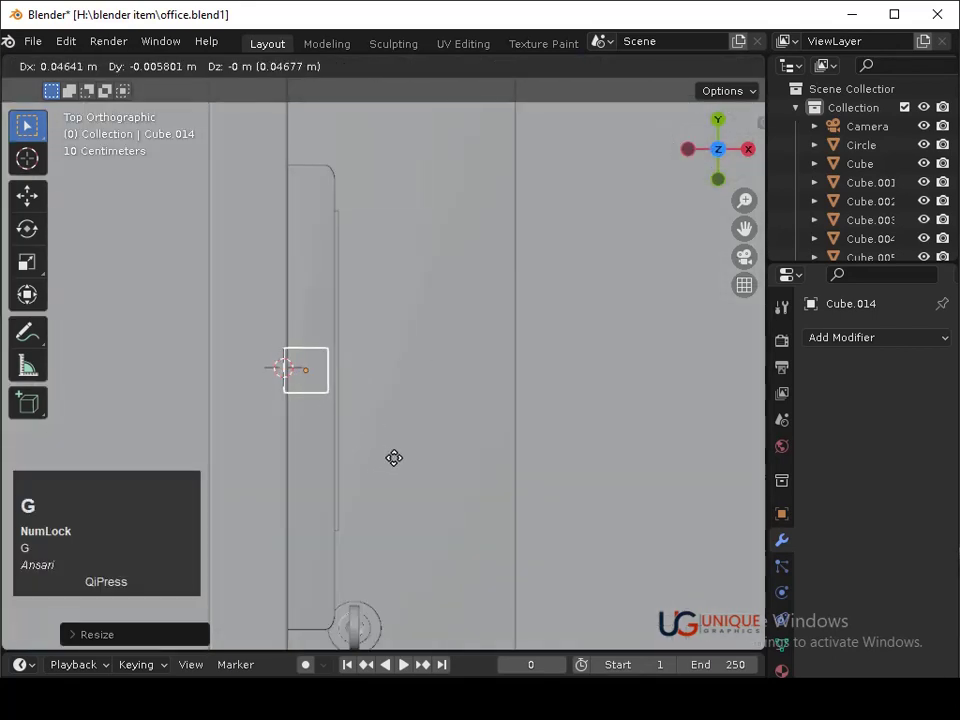
pyautogui.click(402, 465)
pyautogui.press('s')
pyautogui.click(333, 411)
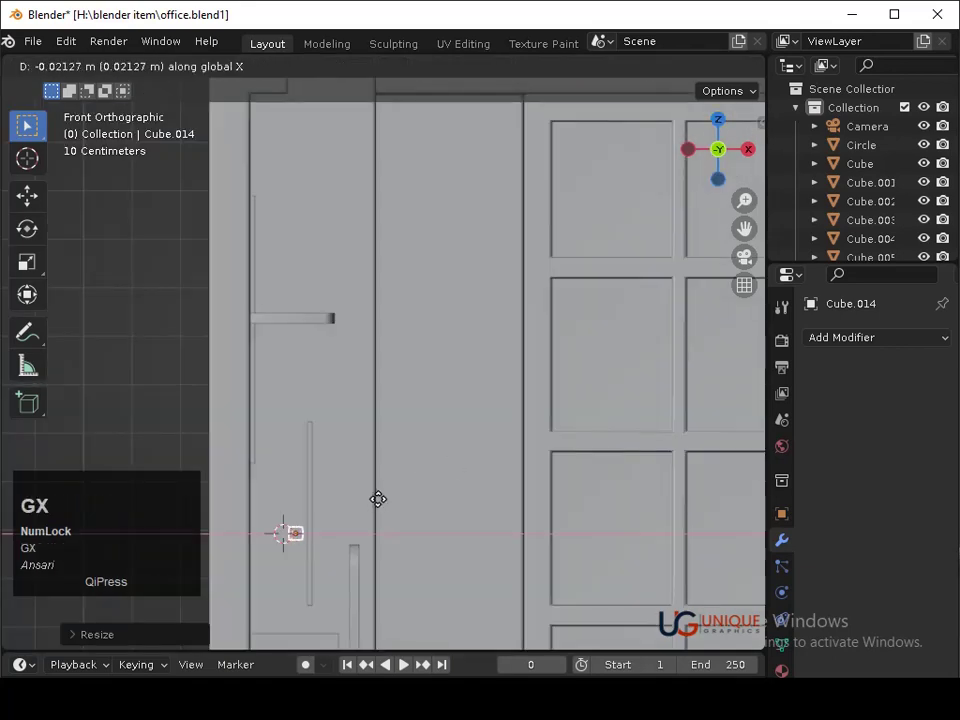
pyautogui.click(376, 504)
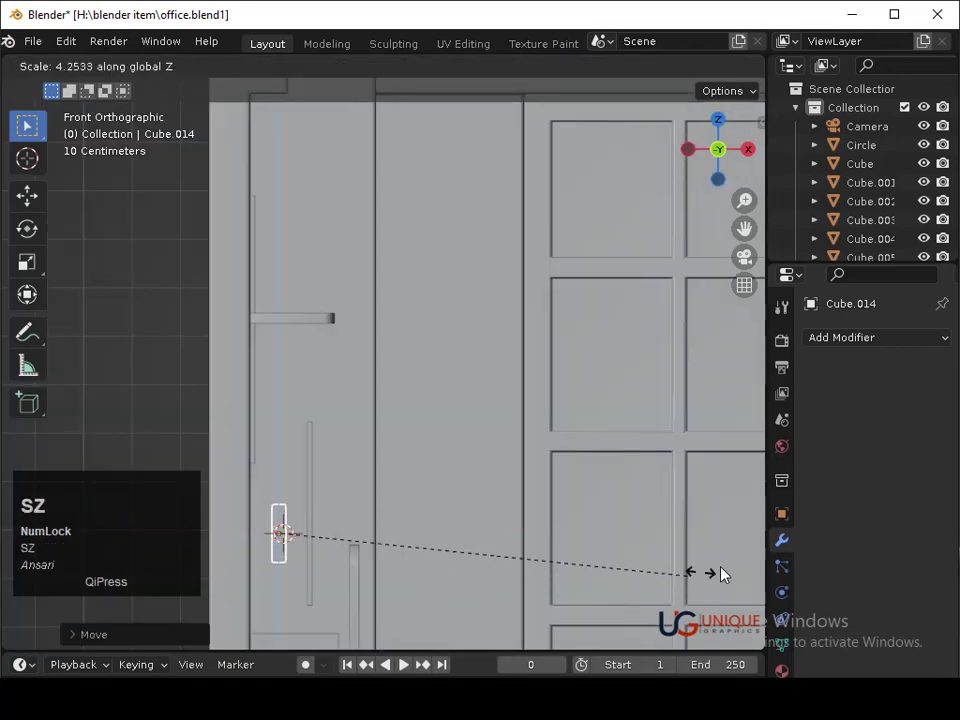
pyautogui.click(10, 556)
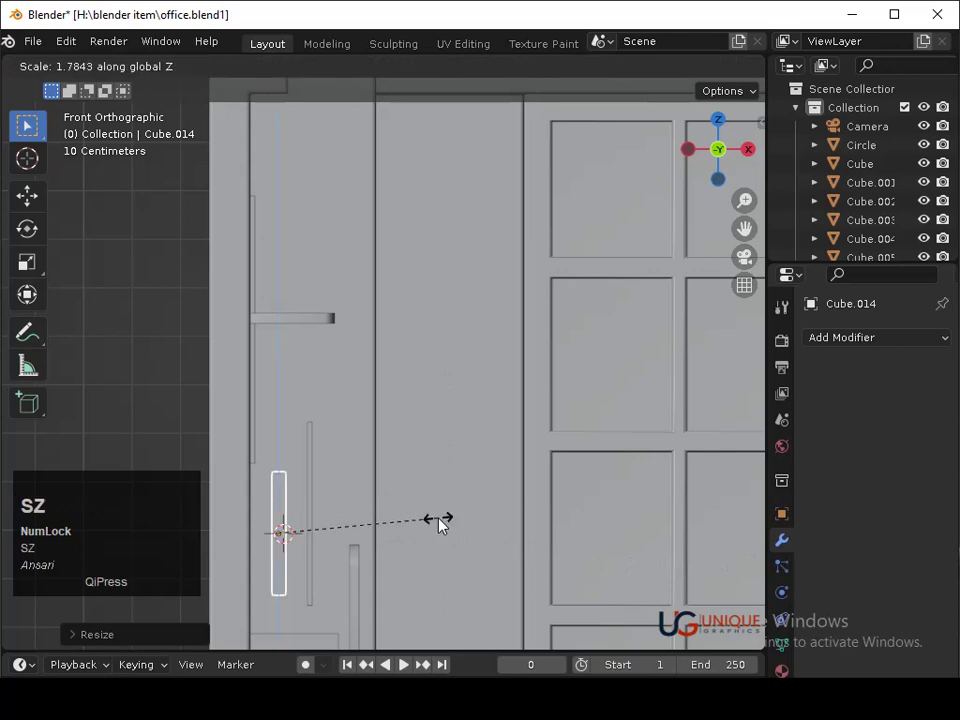
pyautogui.click(435, 527)
# Change the view and start repositioning the post against the wall.
pyautogui.middleClick(343, 571)
pyautogui.click(717, 152)
pyautogui.middleClick(512, 430)
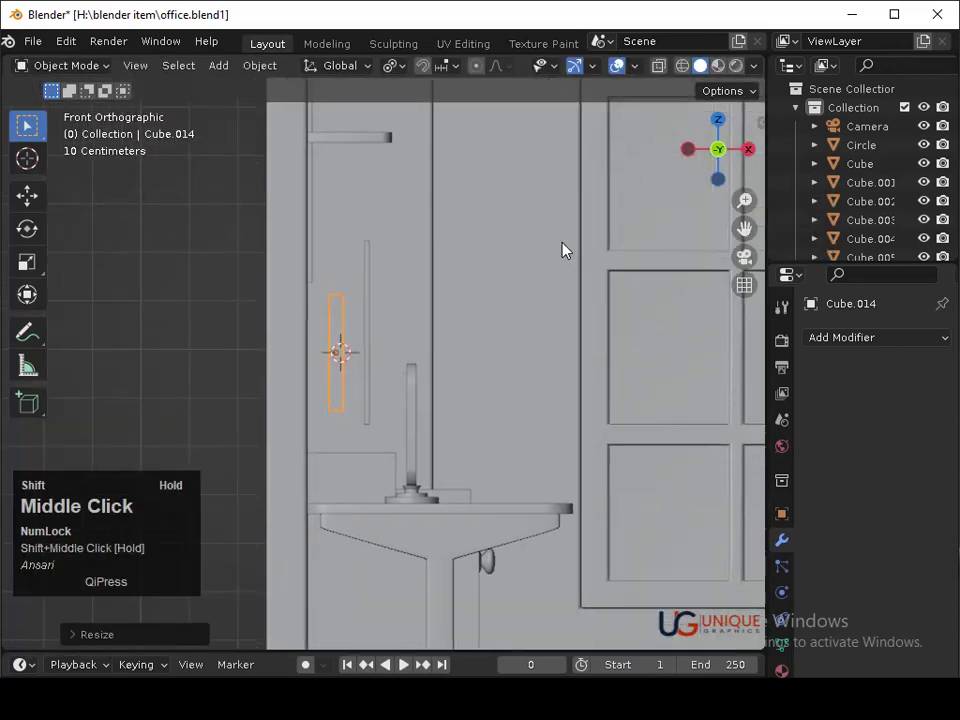
pyautogui.middleClick(388, 377)
pyautogui.click(388, 484)
pyautogui.press('shift+g')
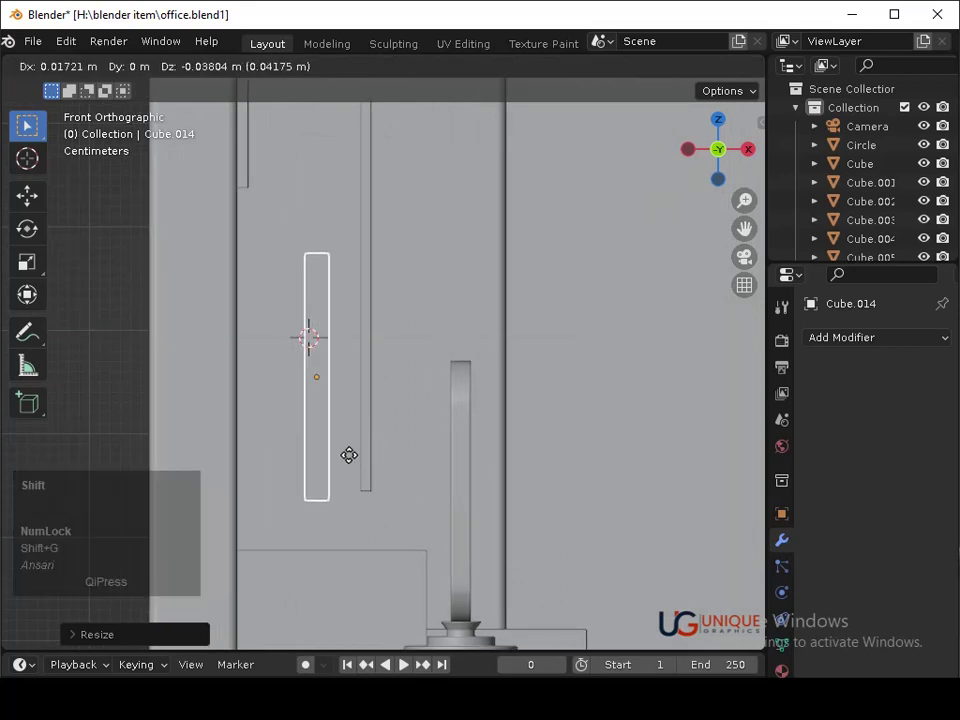
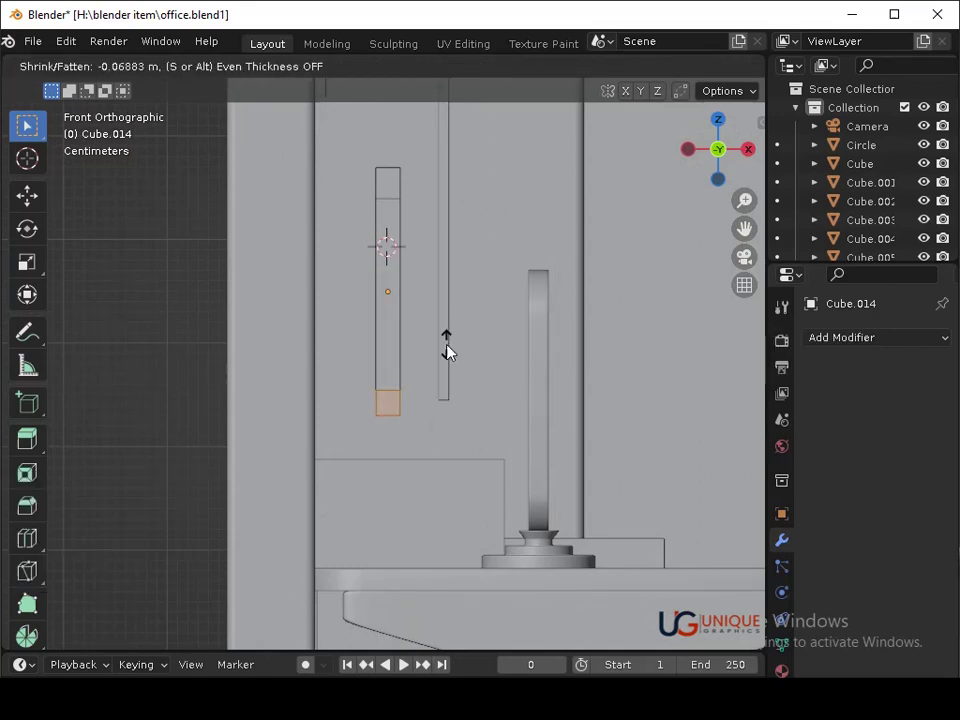
# Extend the post's bottom face outward into a flat foot and start moving it along Z.
pyautogui.click(454, 351)
pyautogui.press('ctrl+z')
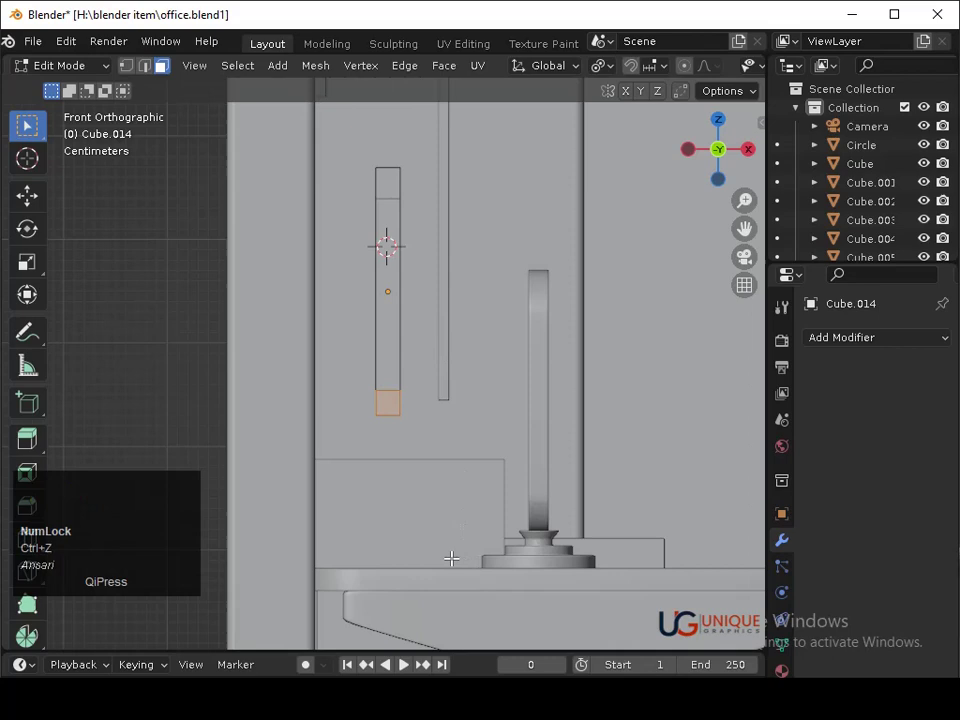
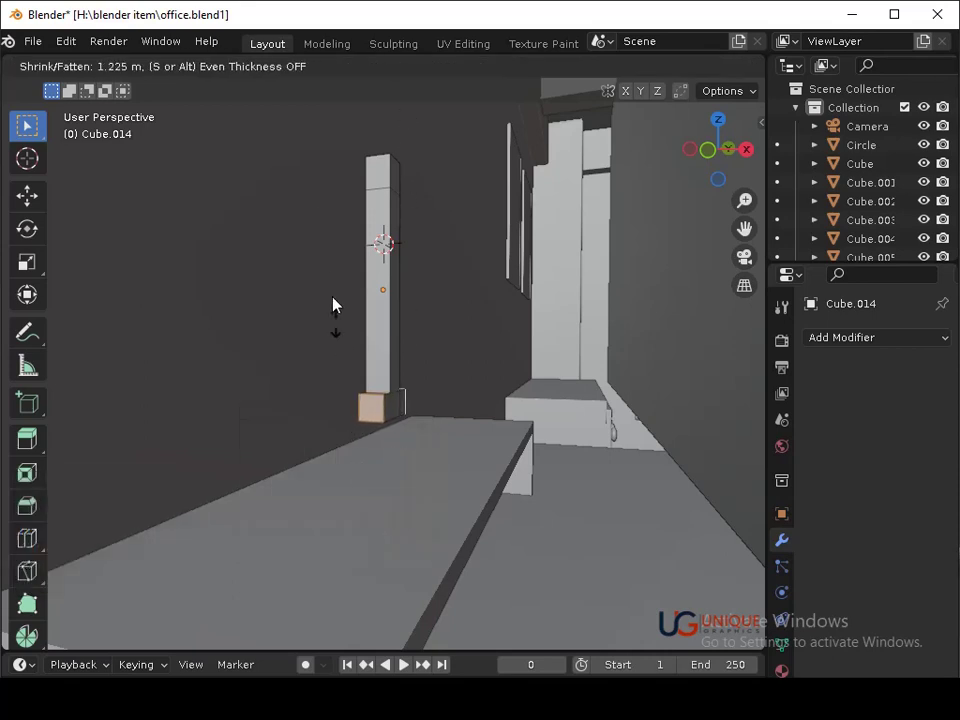
pyautogui.click(274, 573)
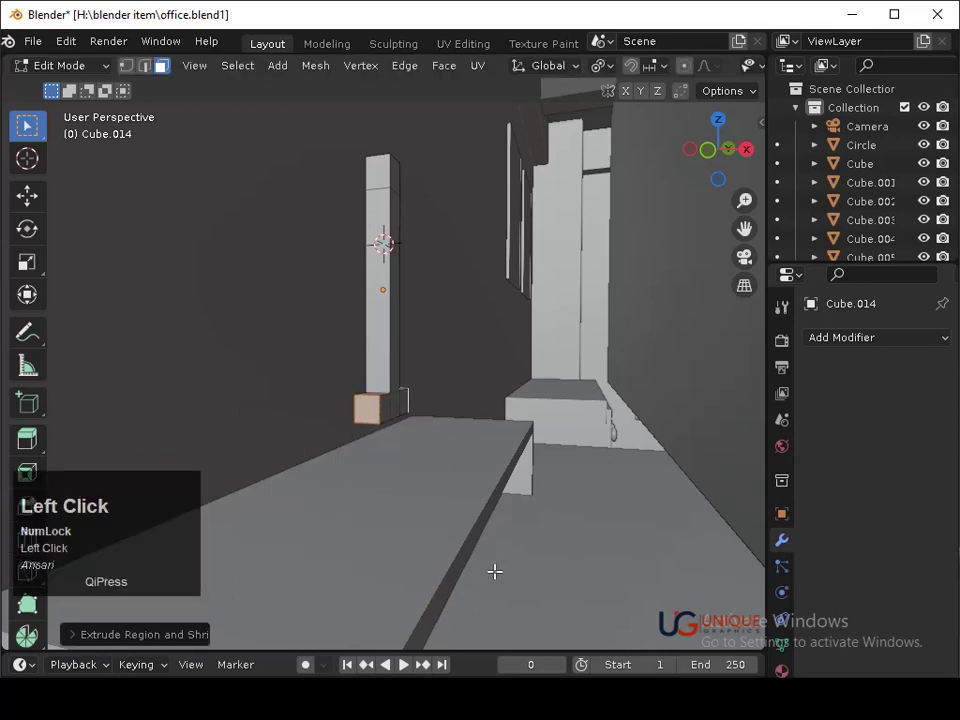
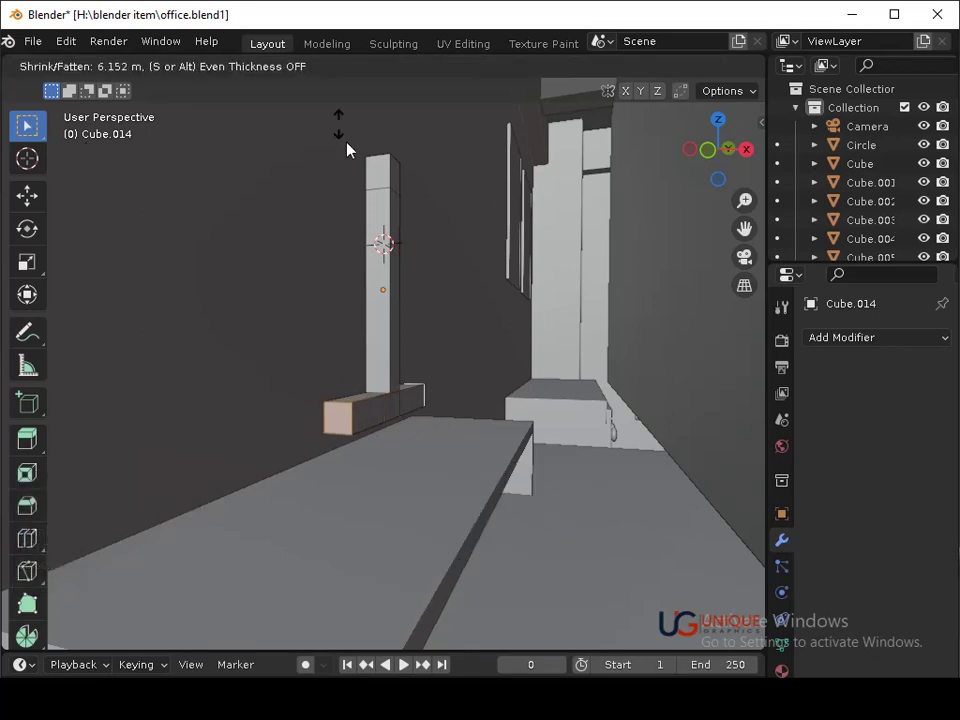
pyautogui.click(418, 413)
pyautogui.press('shift+z')
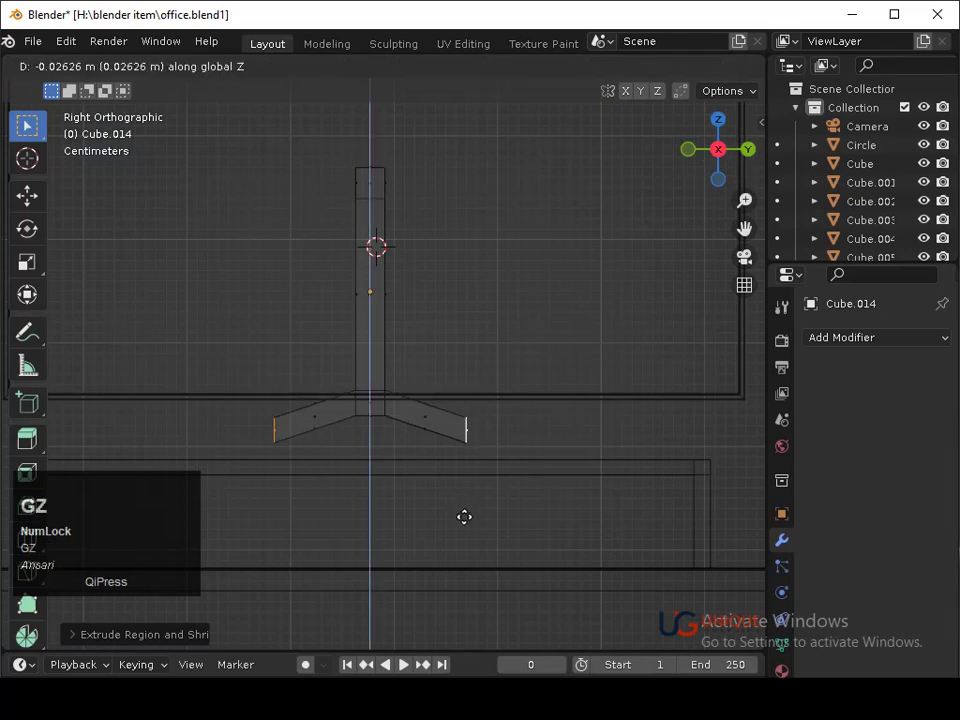
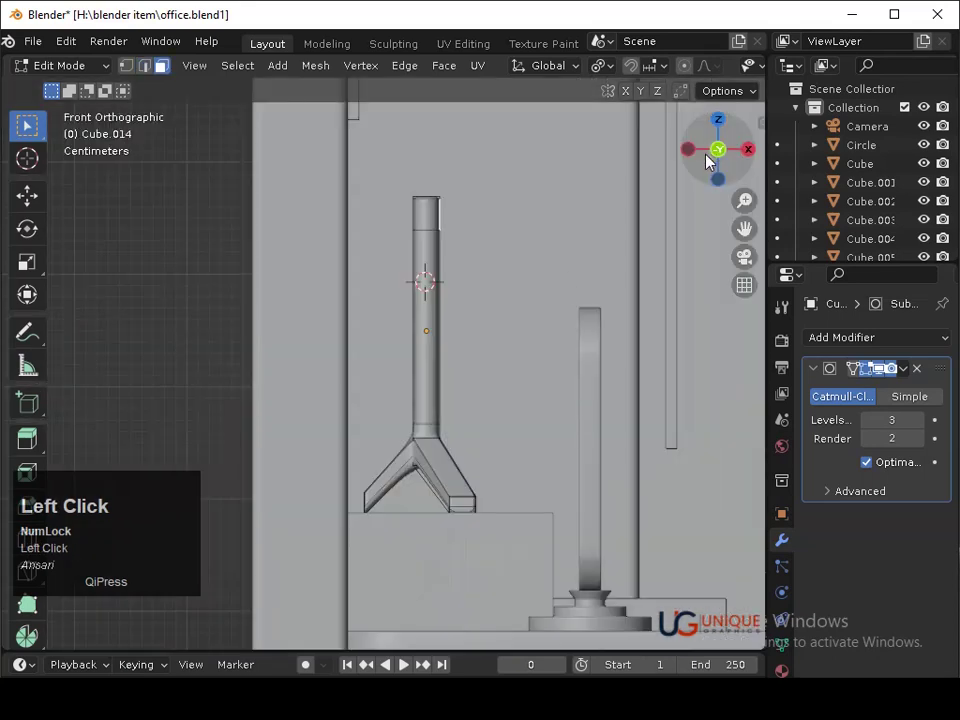
# Push the top of the stand outward, leave Edit Mode and orbit out to see the room.
pyautogui.press('e')
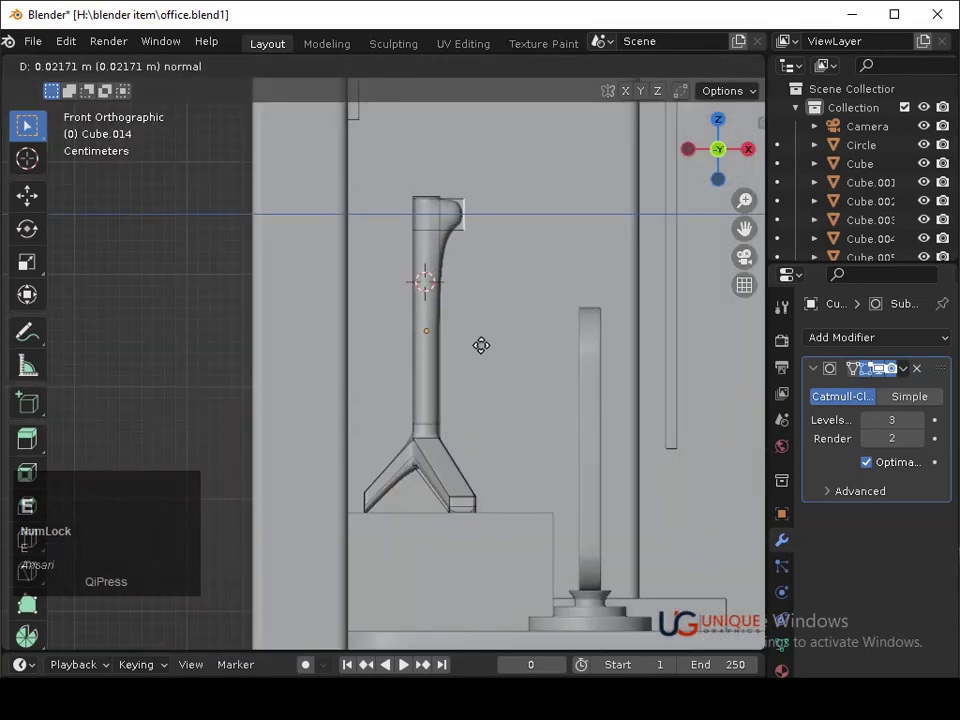
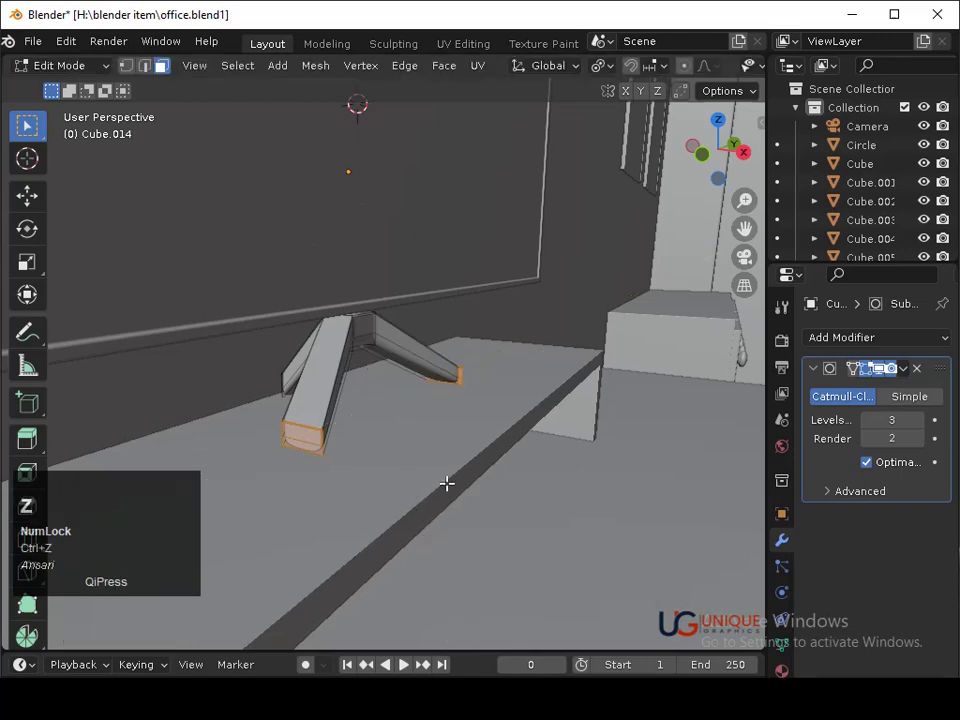
pyautogui.press('Tab')
pyautogui.moveTo(515, 454); pyautogui.dragTo(538, 404)
pyautogui.click(538, 404)
# From the camera view, select the monitor screen and move it sideways along X, saving.
pyautogui.press('ctrl+s')
pyautogui.middleClick(535, 417)
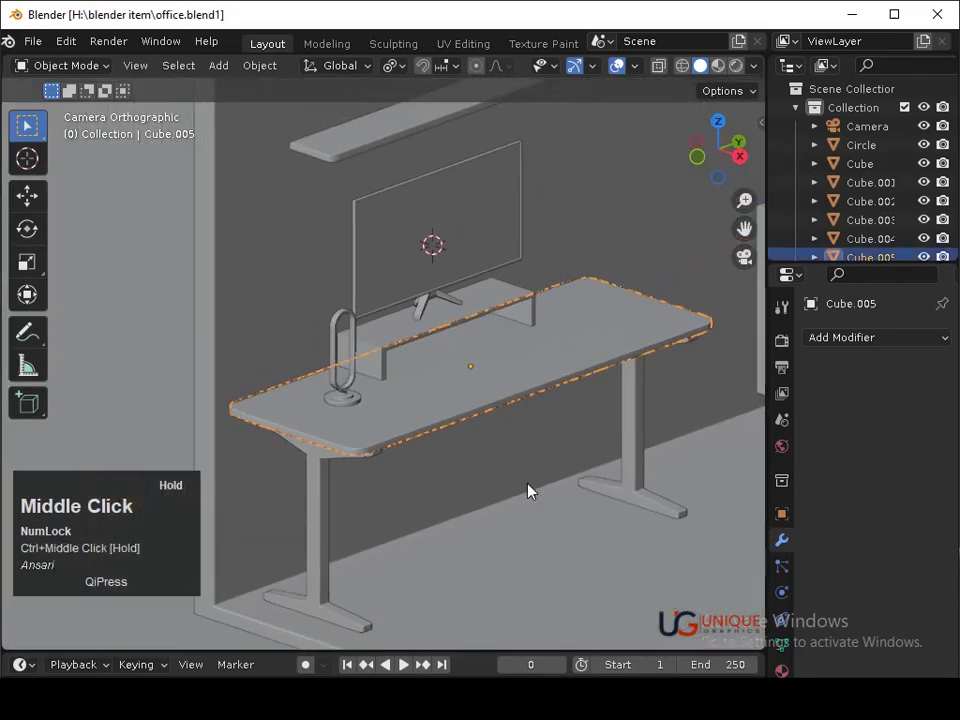
pyautogui.middleClick(533, 502)
pyautogui.press('ctrl+s')
pyautogui.click(424, 329)
pyautogui.write('gx')
pyautogui.press('Left')
pyautogui.press('Return')
pyautogui.click(580, 251)
pyautogui.press('ctrl+s')
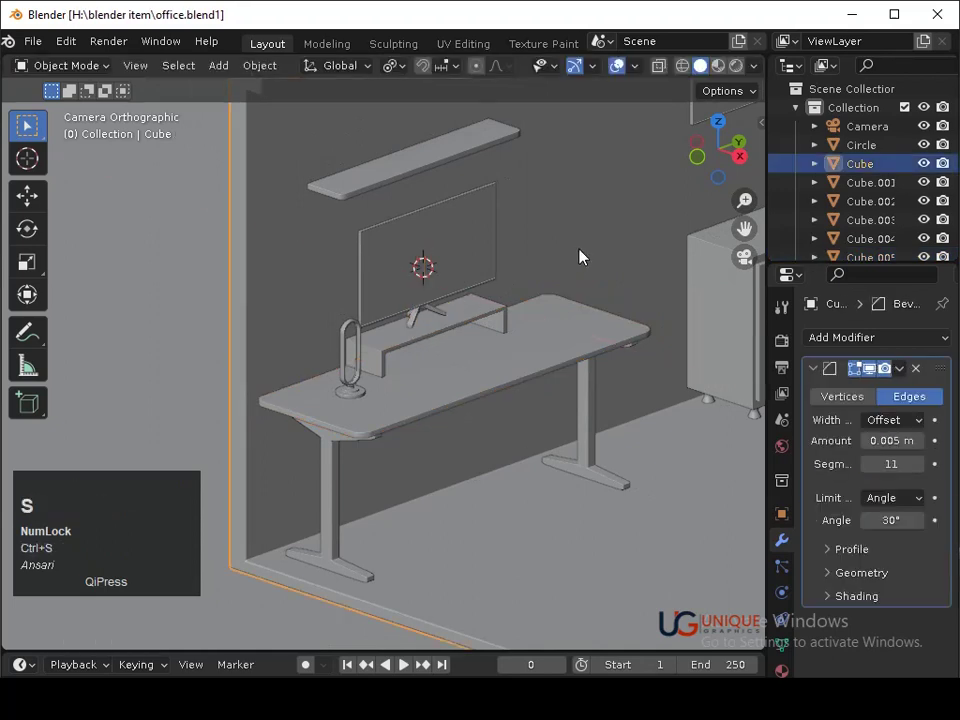
# Rescale the monitor on Y in a few passes, saving after each.
pyautogui.click(510, 314)
pyautogui.write('sy')
pyautogui.click(483, 550)
pyautogui.press('ctrl+s')
pyautogui.click(501, 510)
pyautogui.press('ctrl+s')
pyautogui.click(514, 525)
pyautogui.press('ctrl+s')
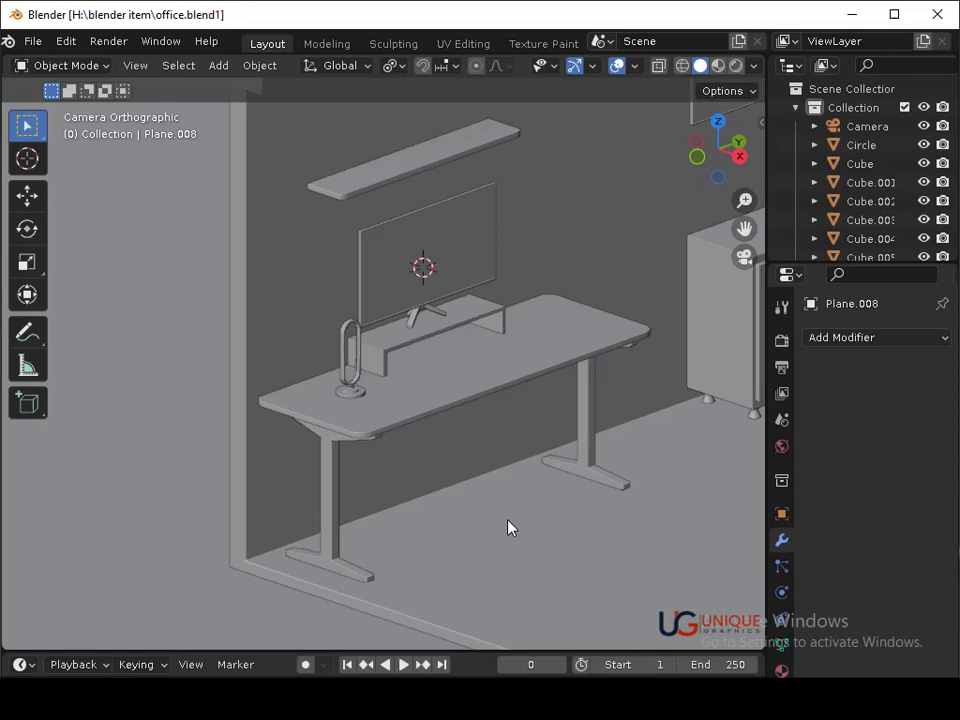
# Select the shelf above the monitor, resize it on Y, save, and start moving it along Y.
pyautogui.press('shift+Num_Lock')
pyautogui.moveTo(566, 479); pyautogui.dragTo(387, 180)
pyautogui.click(387, 180)
pyautogui.write('sy')
pyautogui.click(390, 201)
pyautogui.press('ctrl+s')
pyautogui.write('ggy')
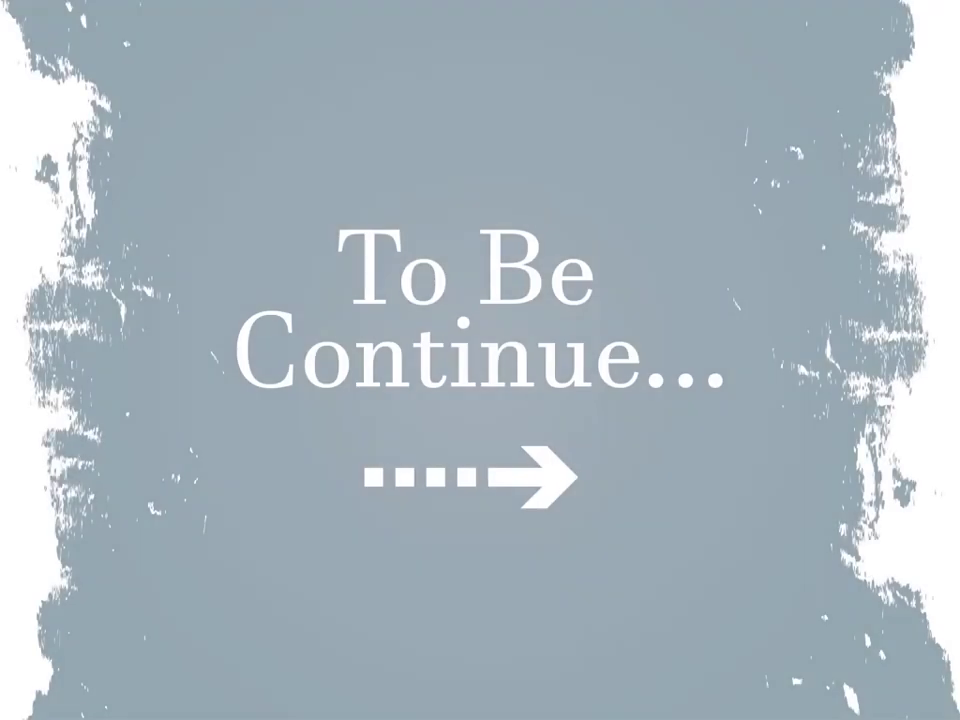